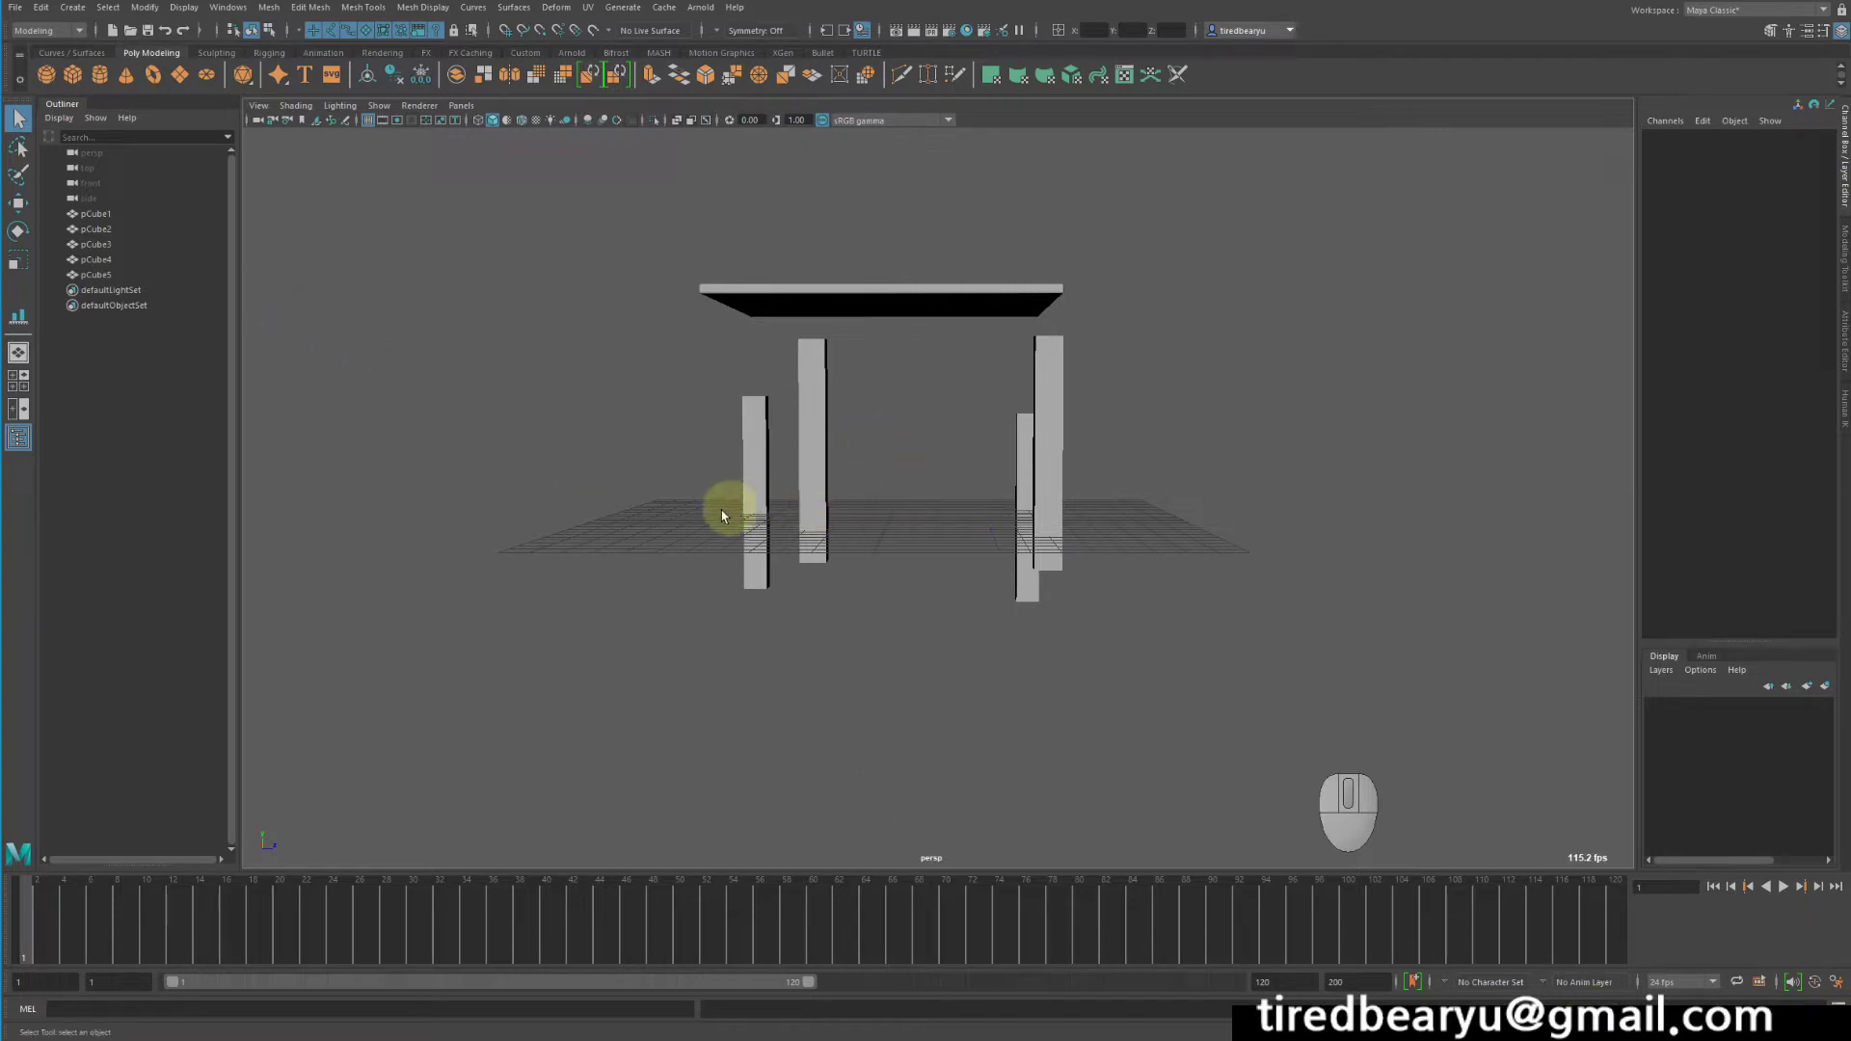
- Inspect the tabletop and the four legs, comparing their transform values in the Channel Box
drag(698, 511, 806, 528)
click(905, 326)
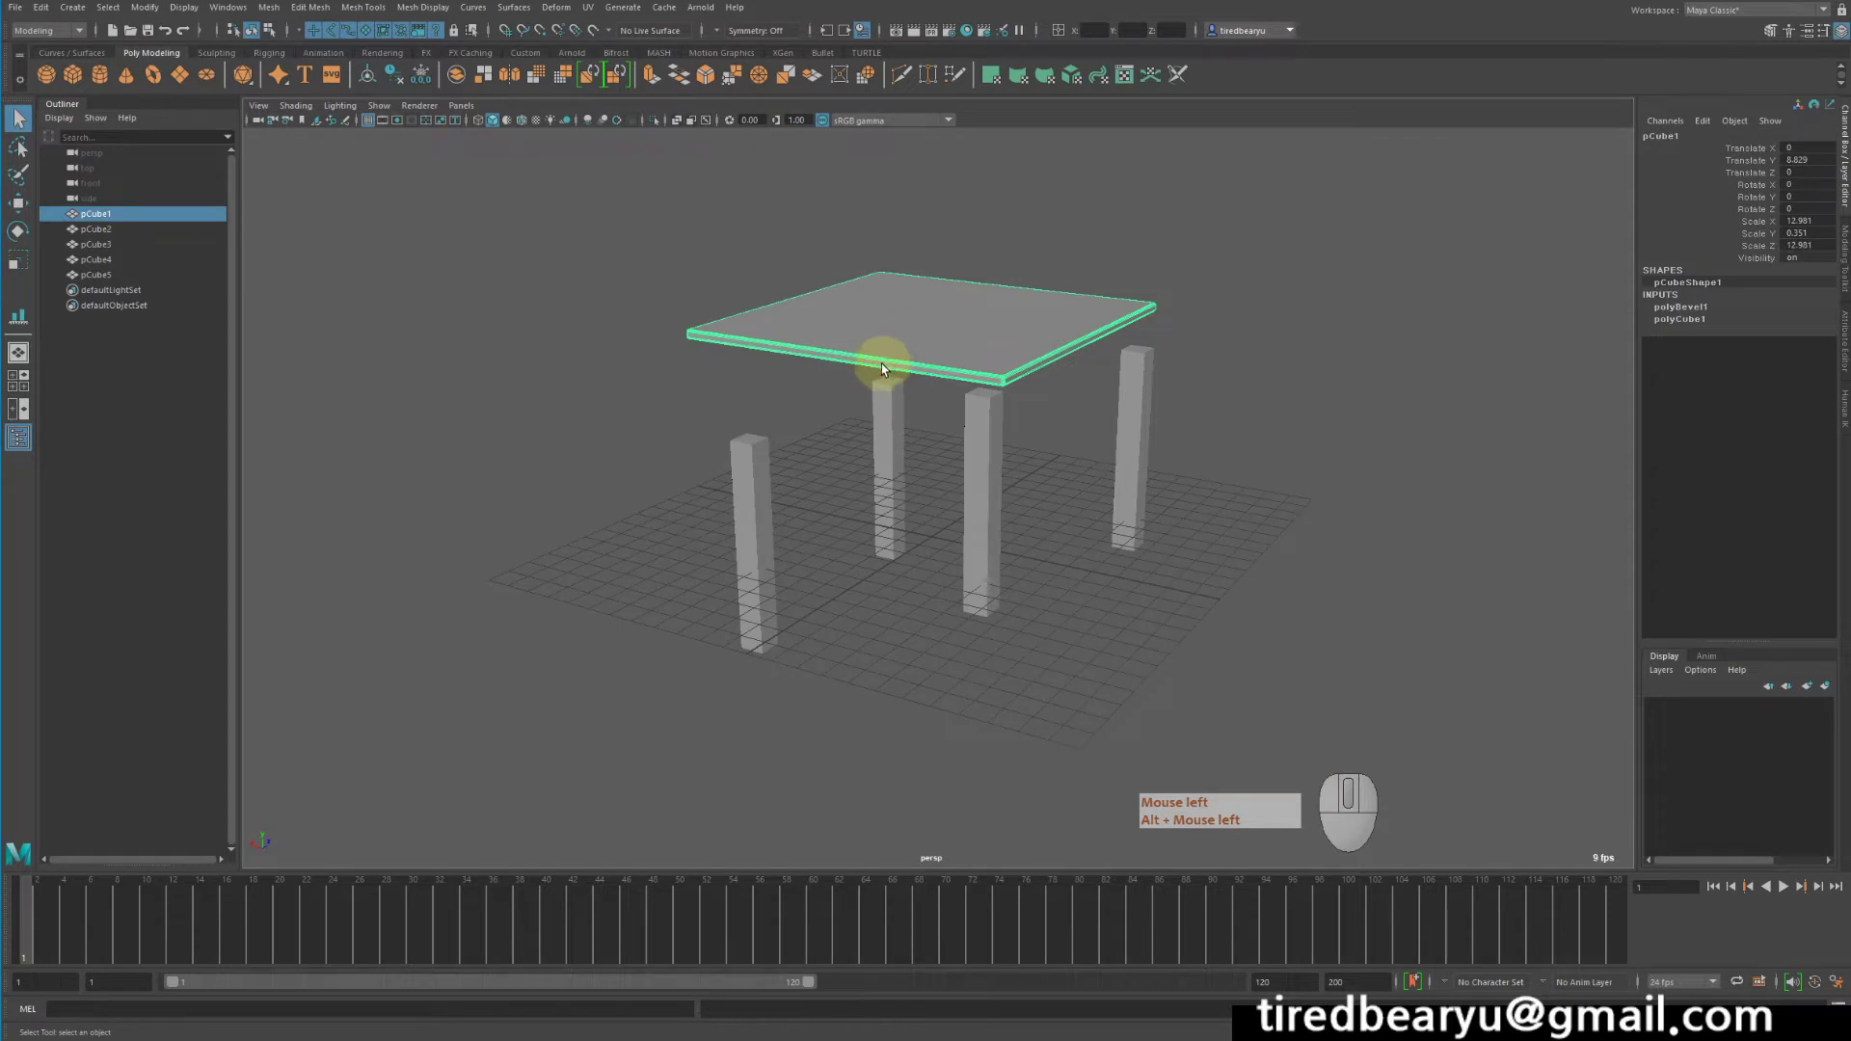
drag(853, 403, 742, 384)
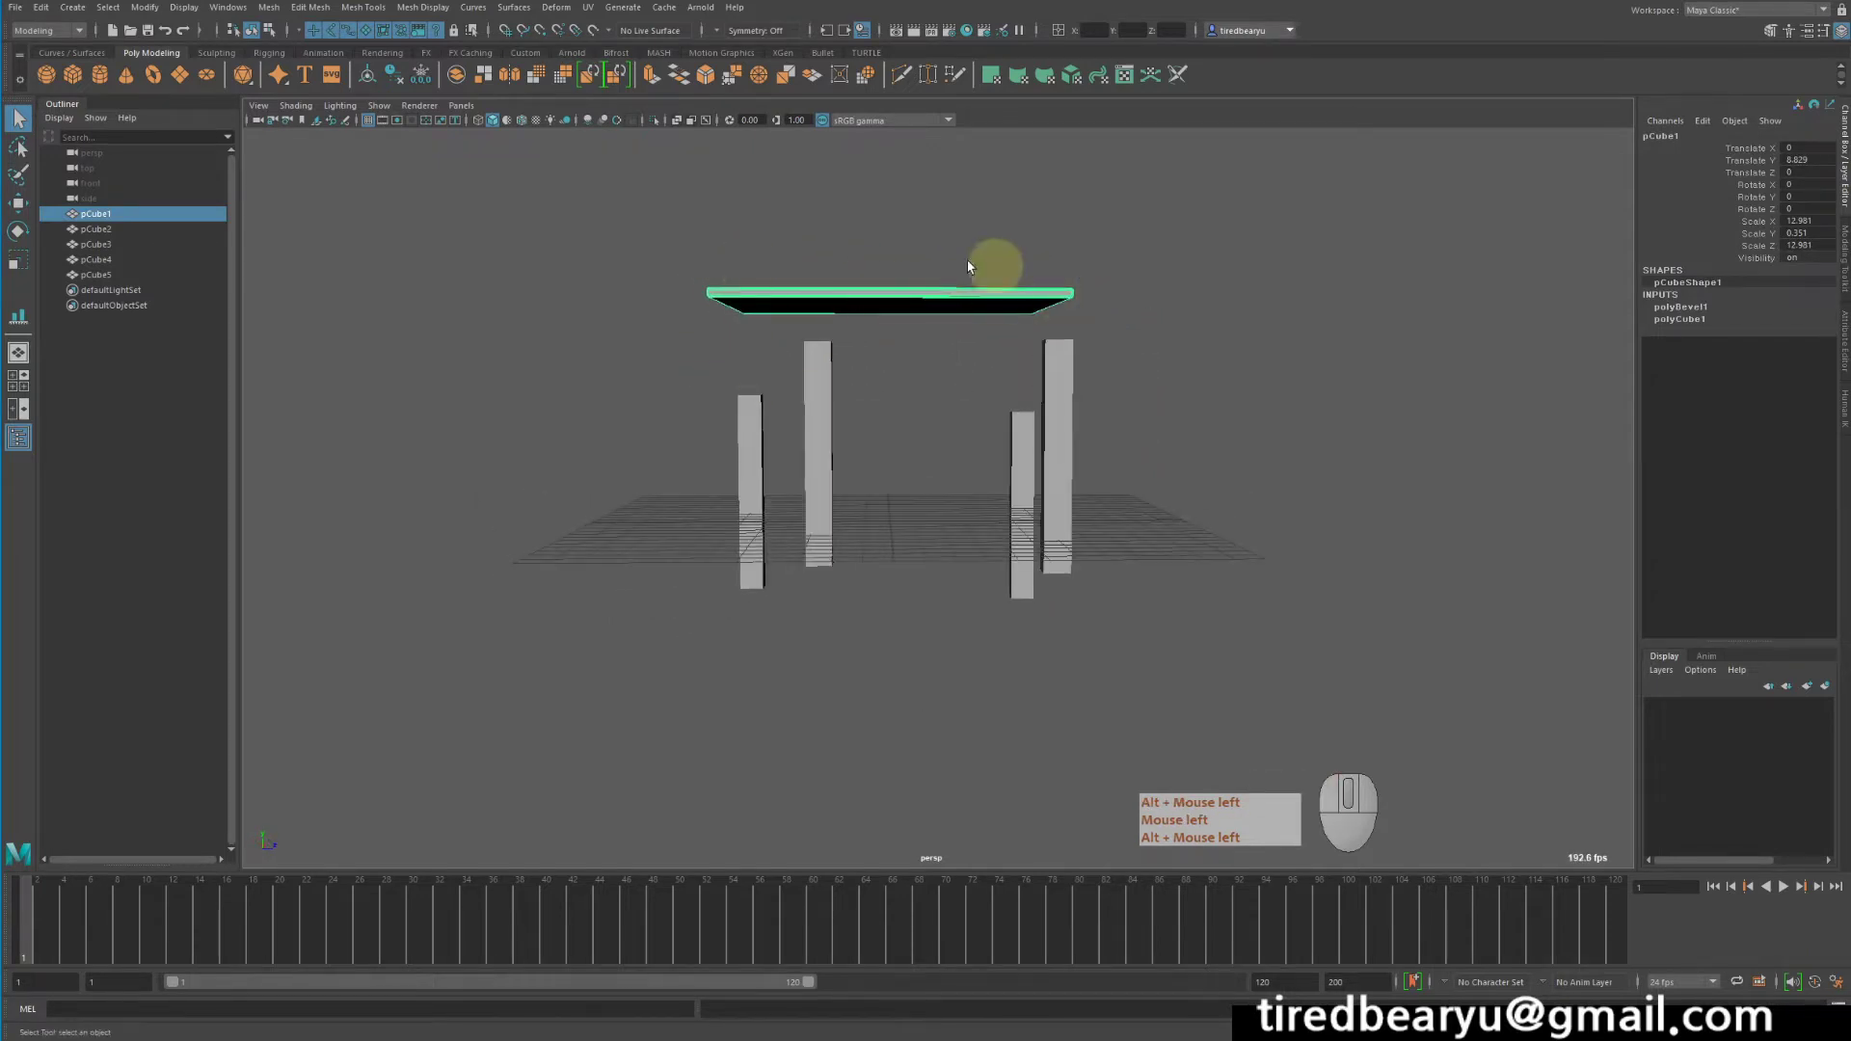
click(563, 451)
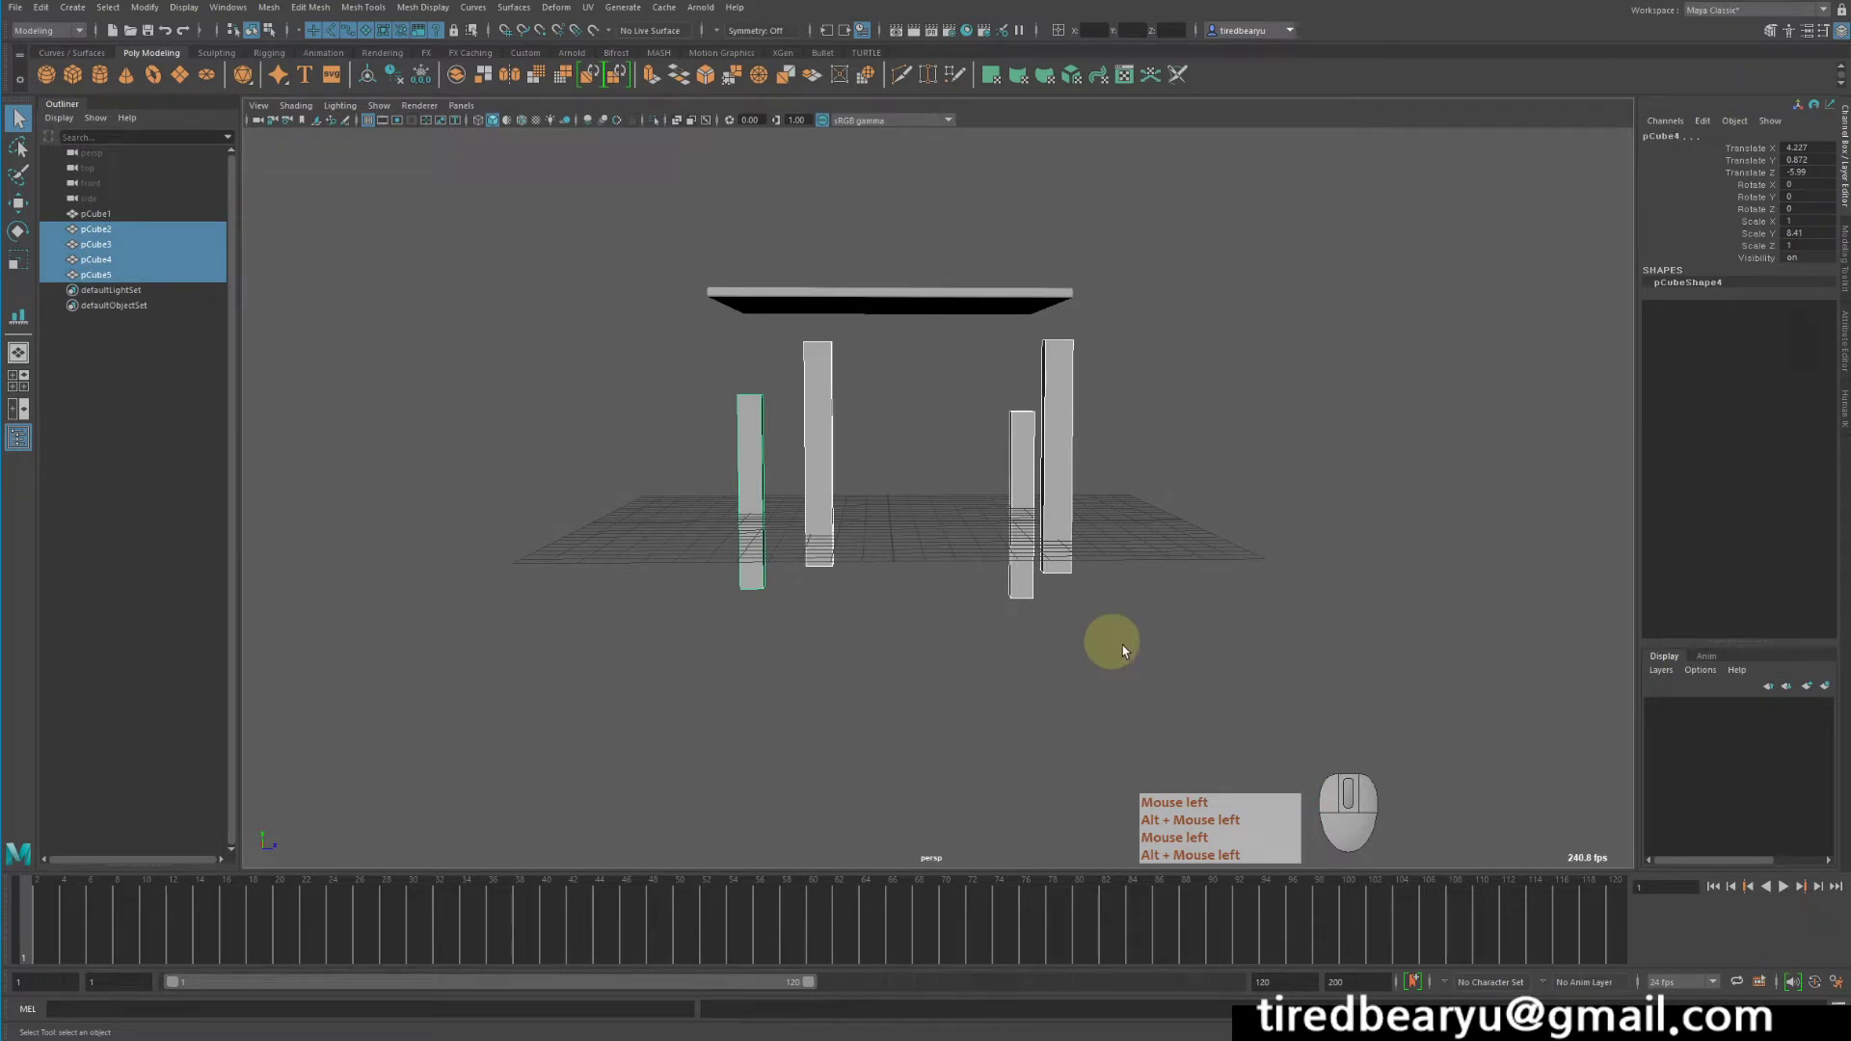
click(1272, 622)
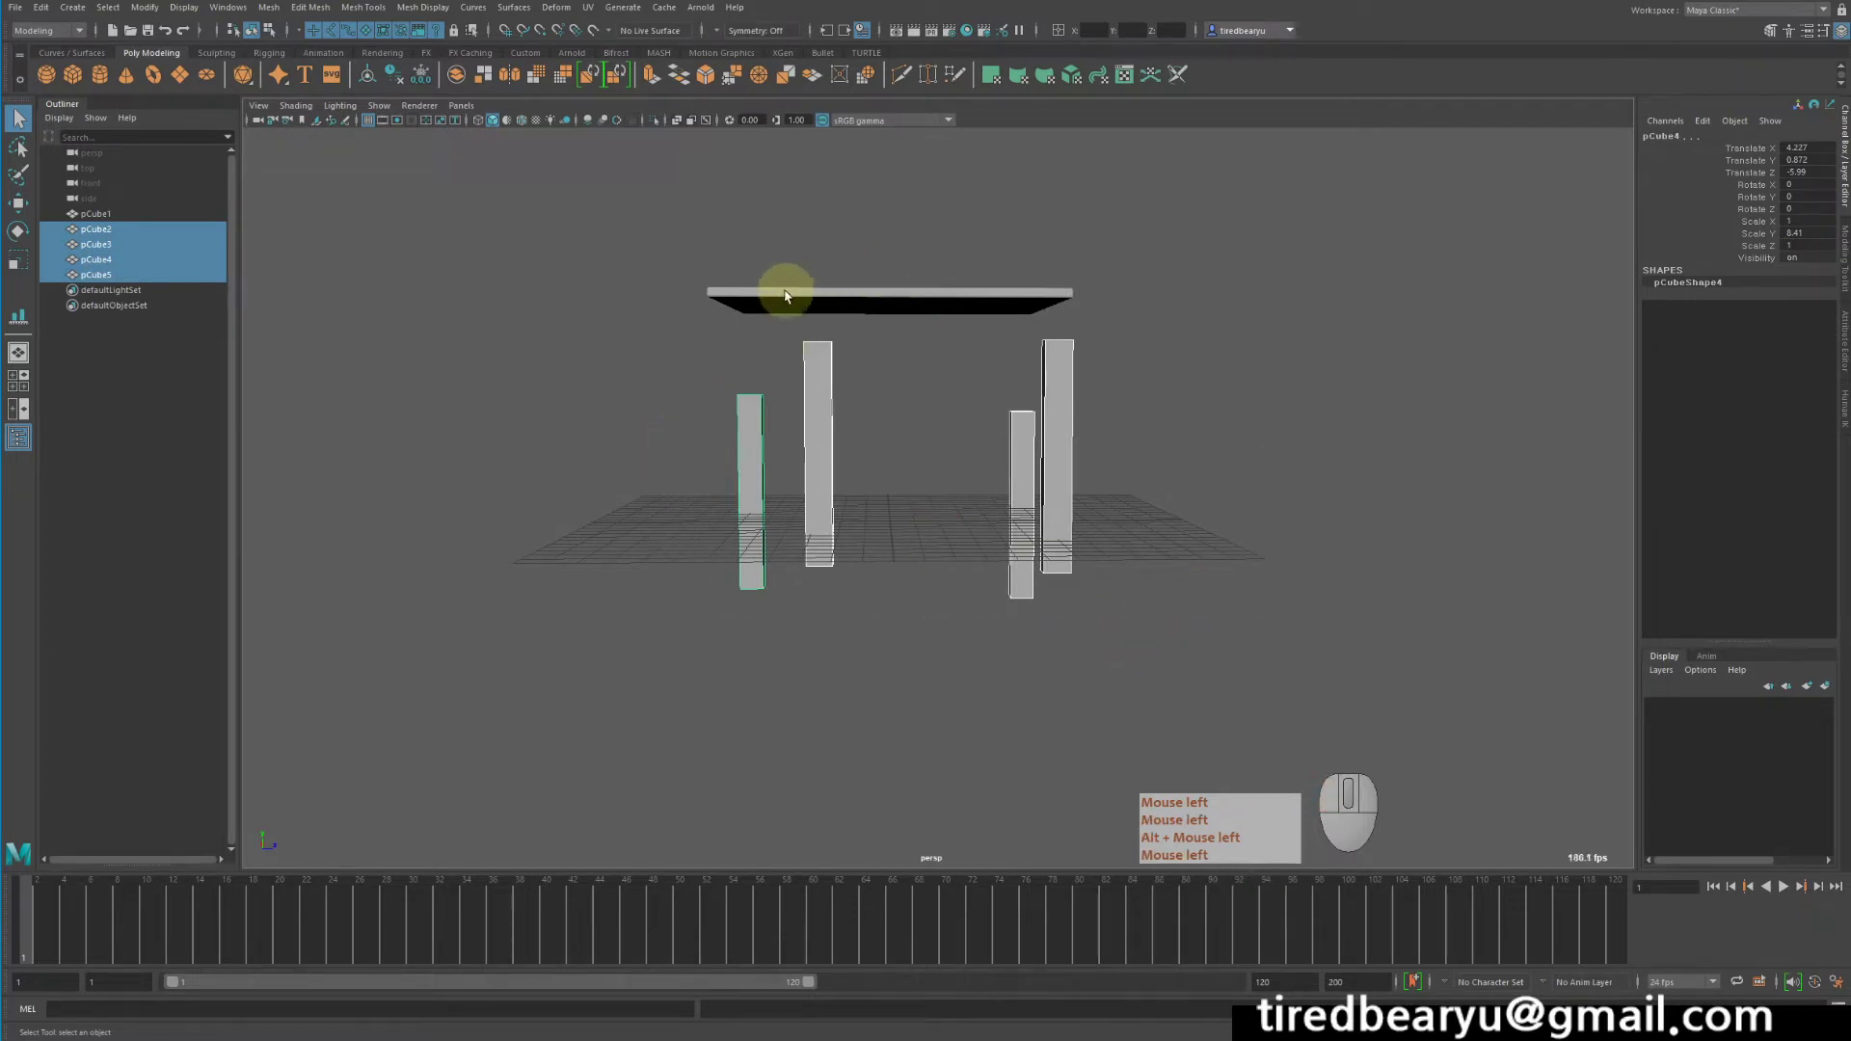
click(777, 271)
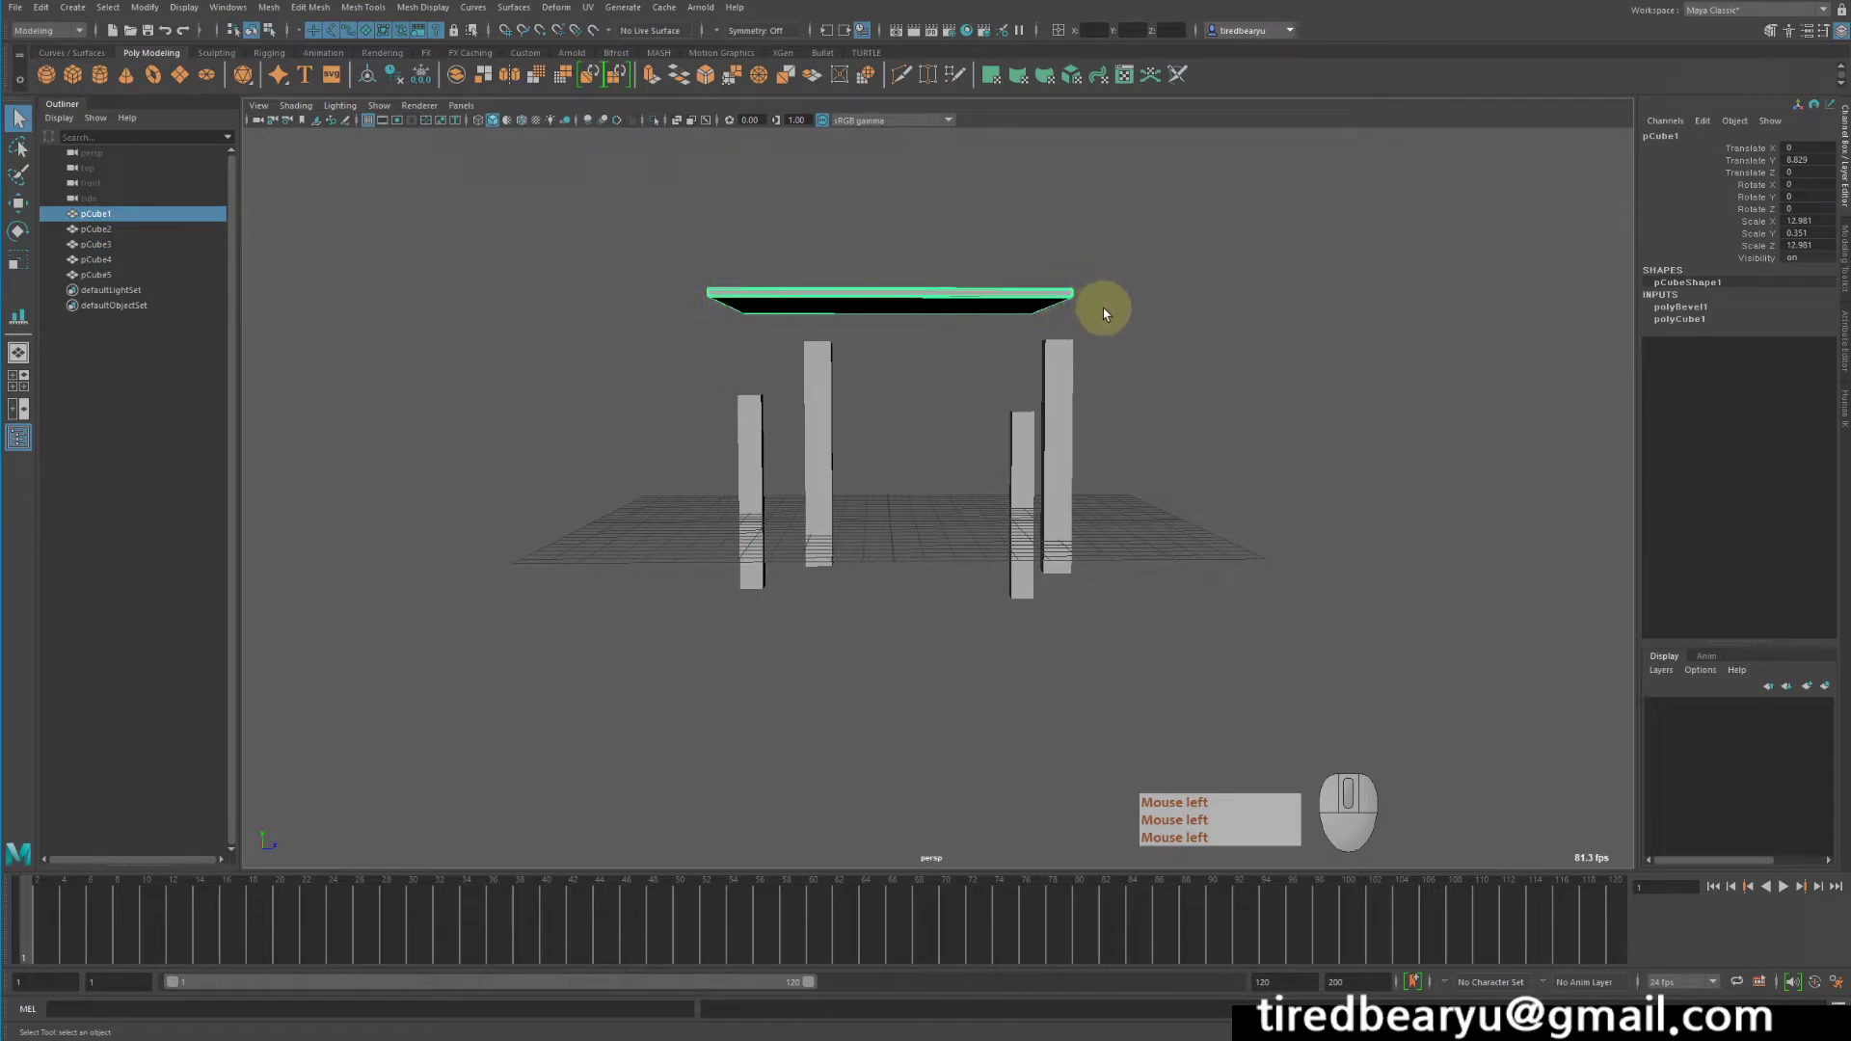
click(545, 429)
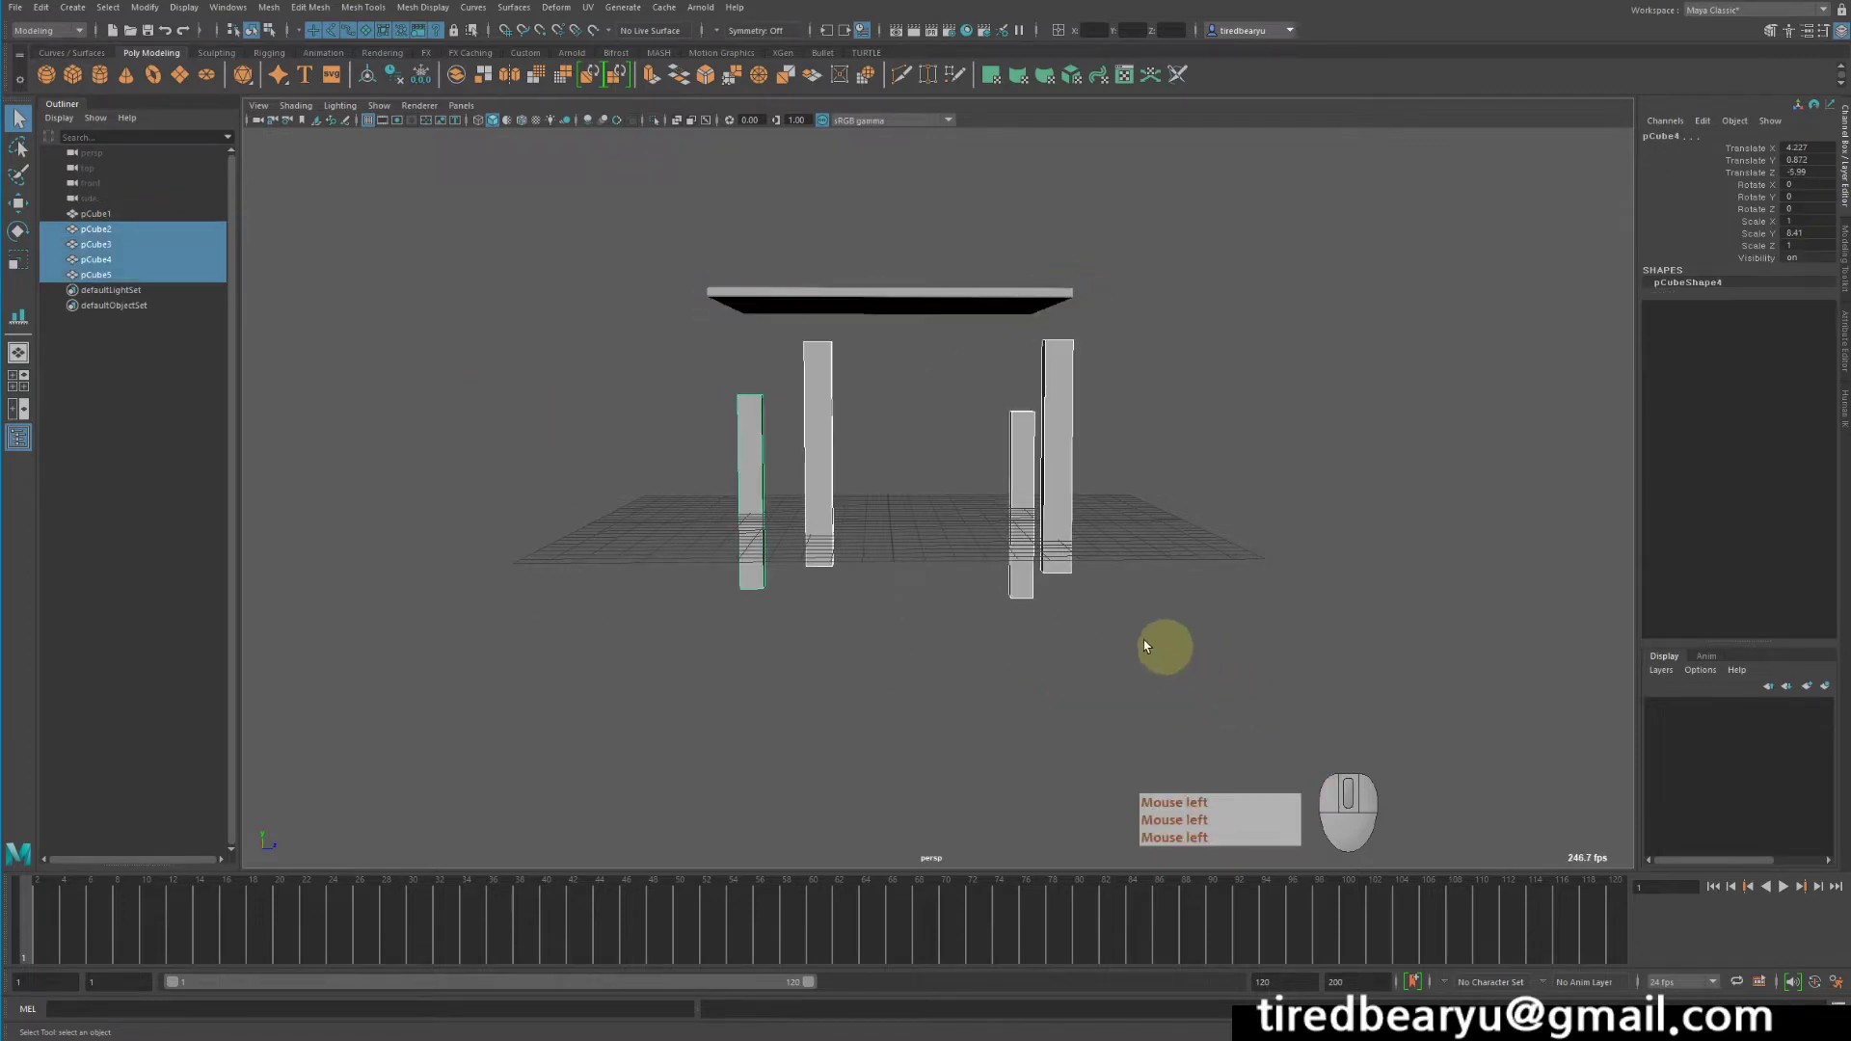
- Check a single back leg, then reselect all four legs together
drag(948, 593, 1063, 599)
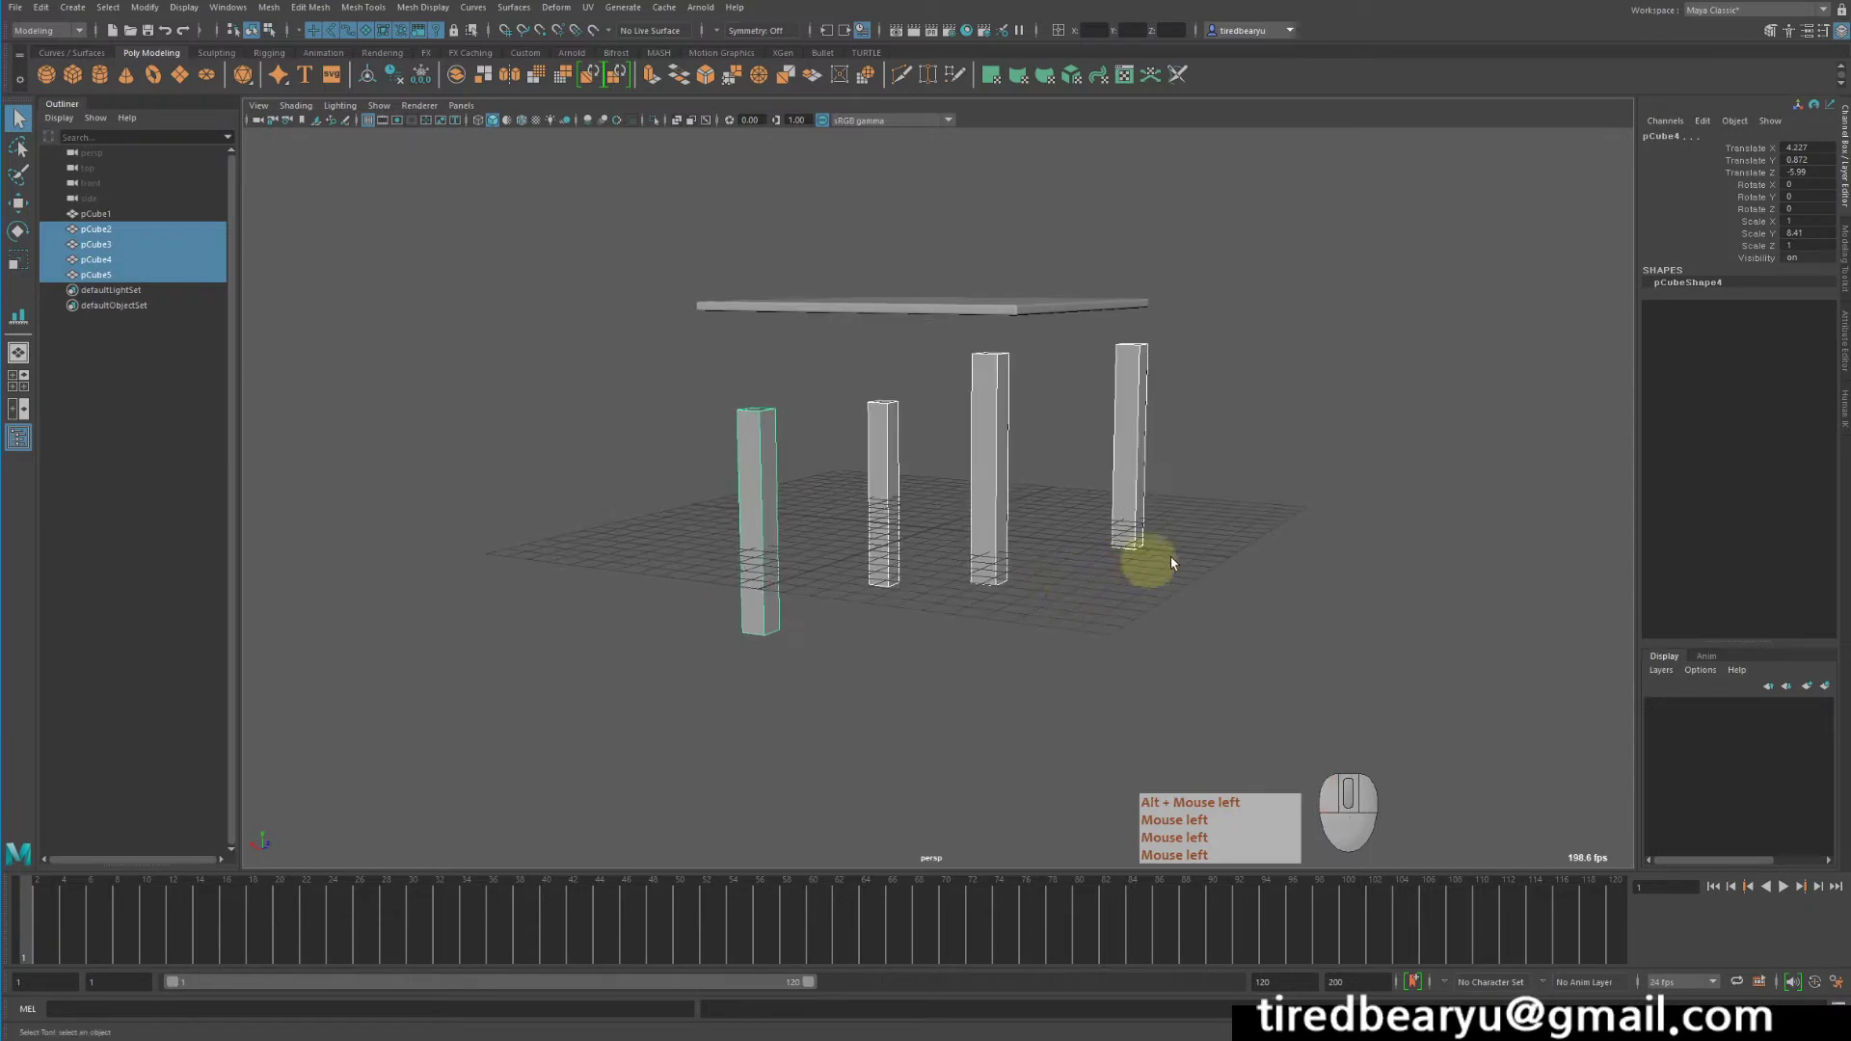
click(1692, 142)
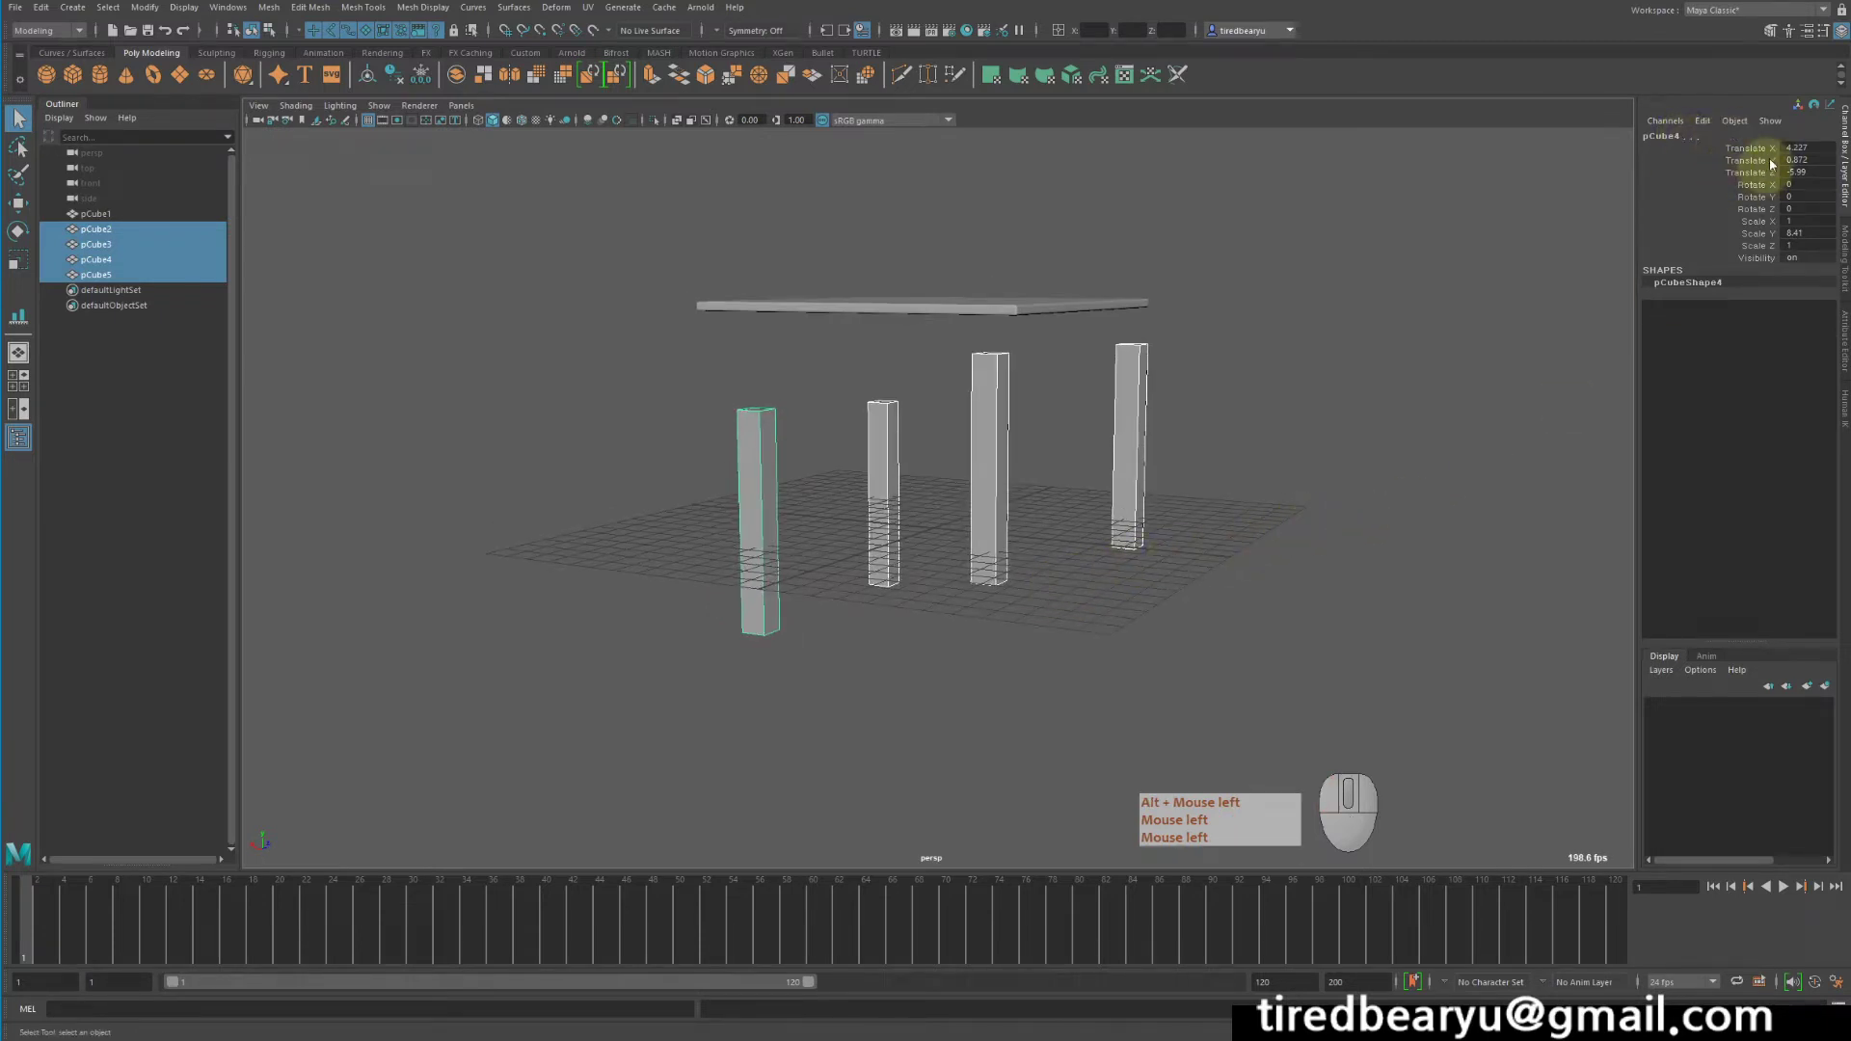
click(1217, 391)
drag(1132, 417, 1371, 478)
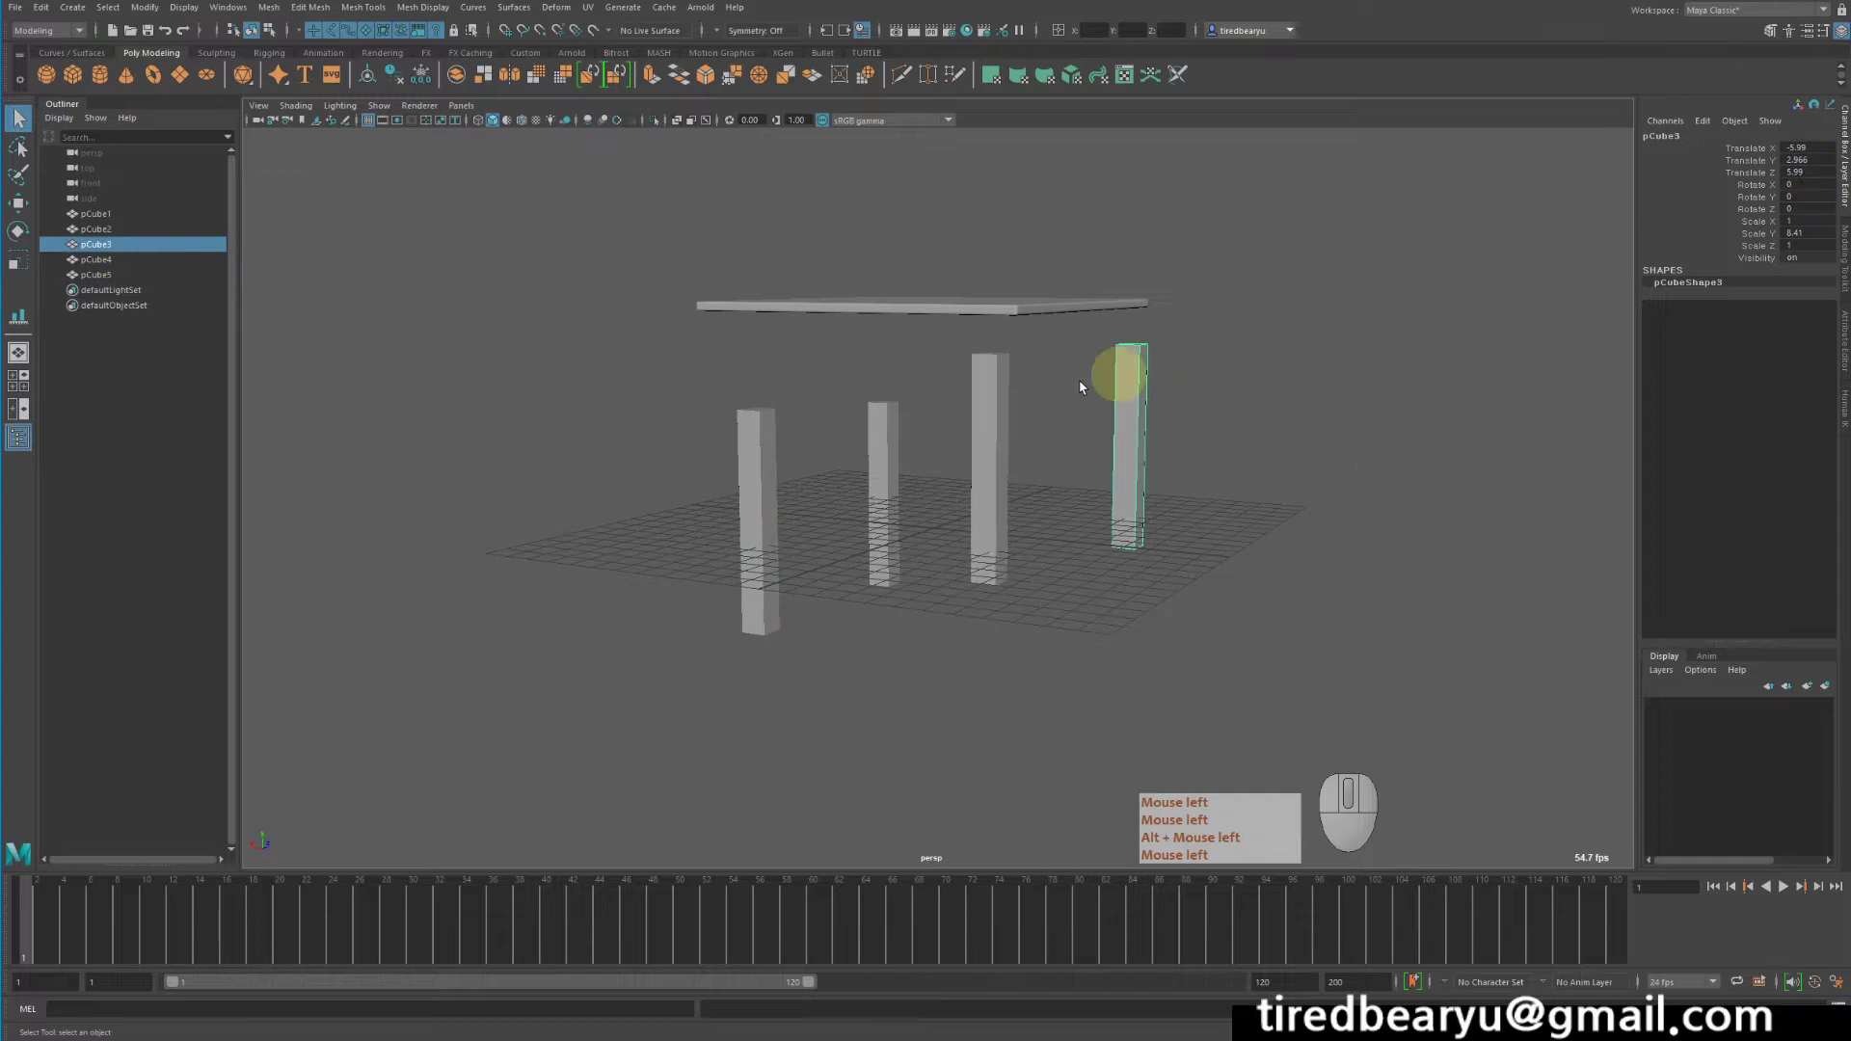
drag(947, 420, 1156, 522)
click(675, 466)
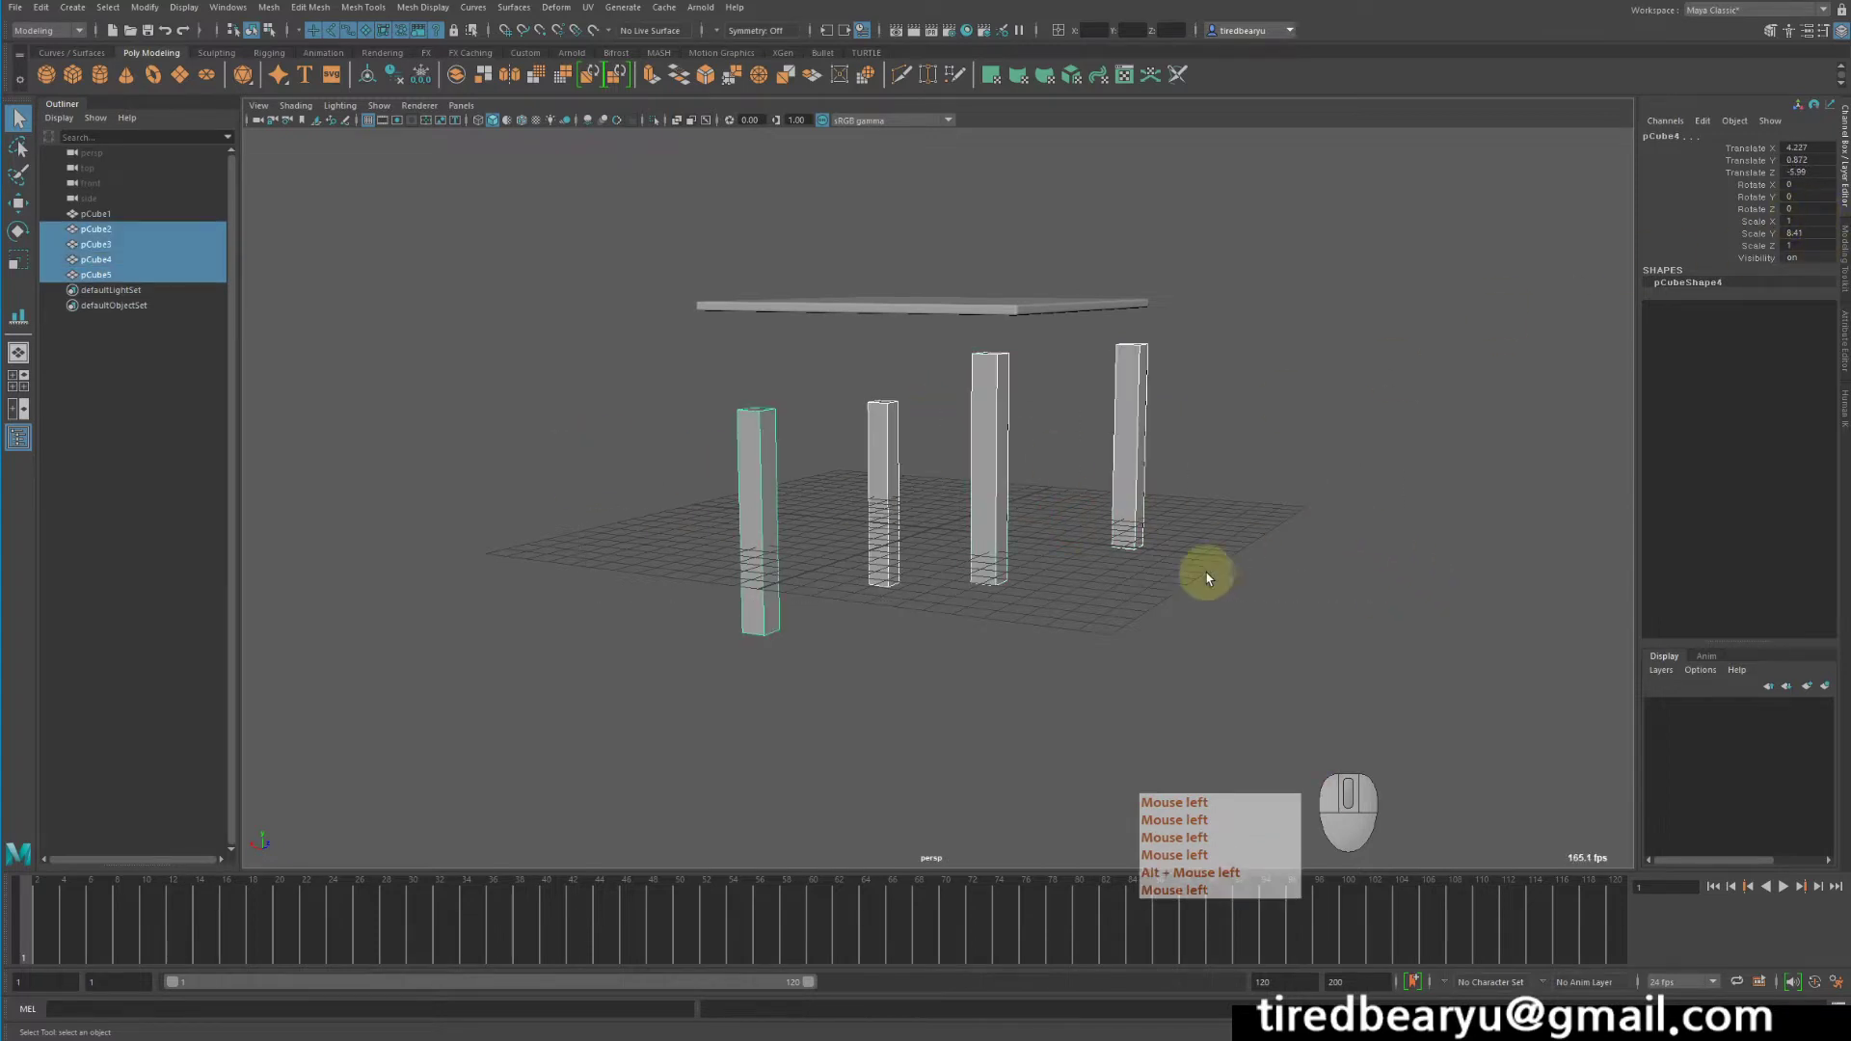
- Freeze the legs' transformations via Modify, resetting translate to zero and scale to one
click(159, 6)
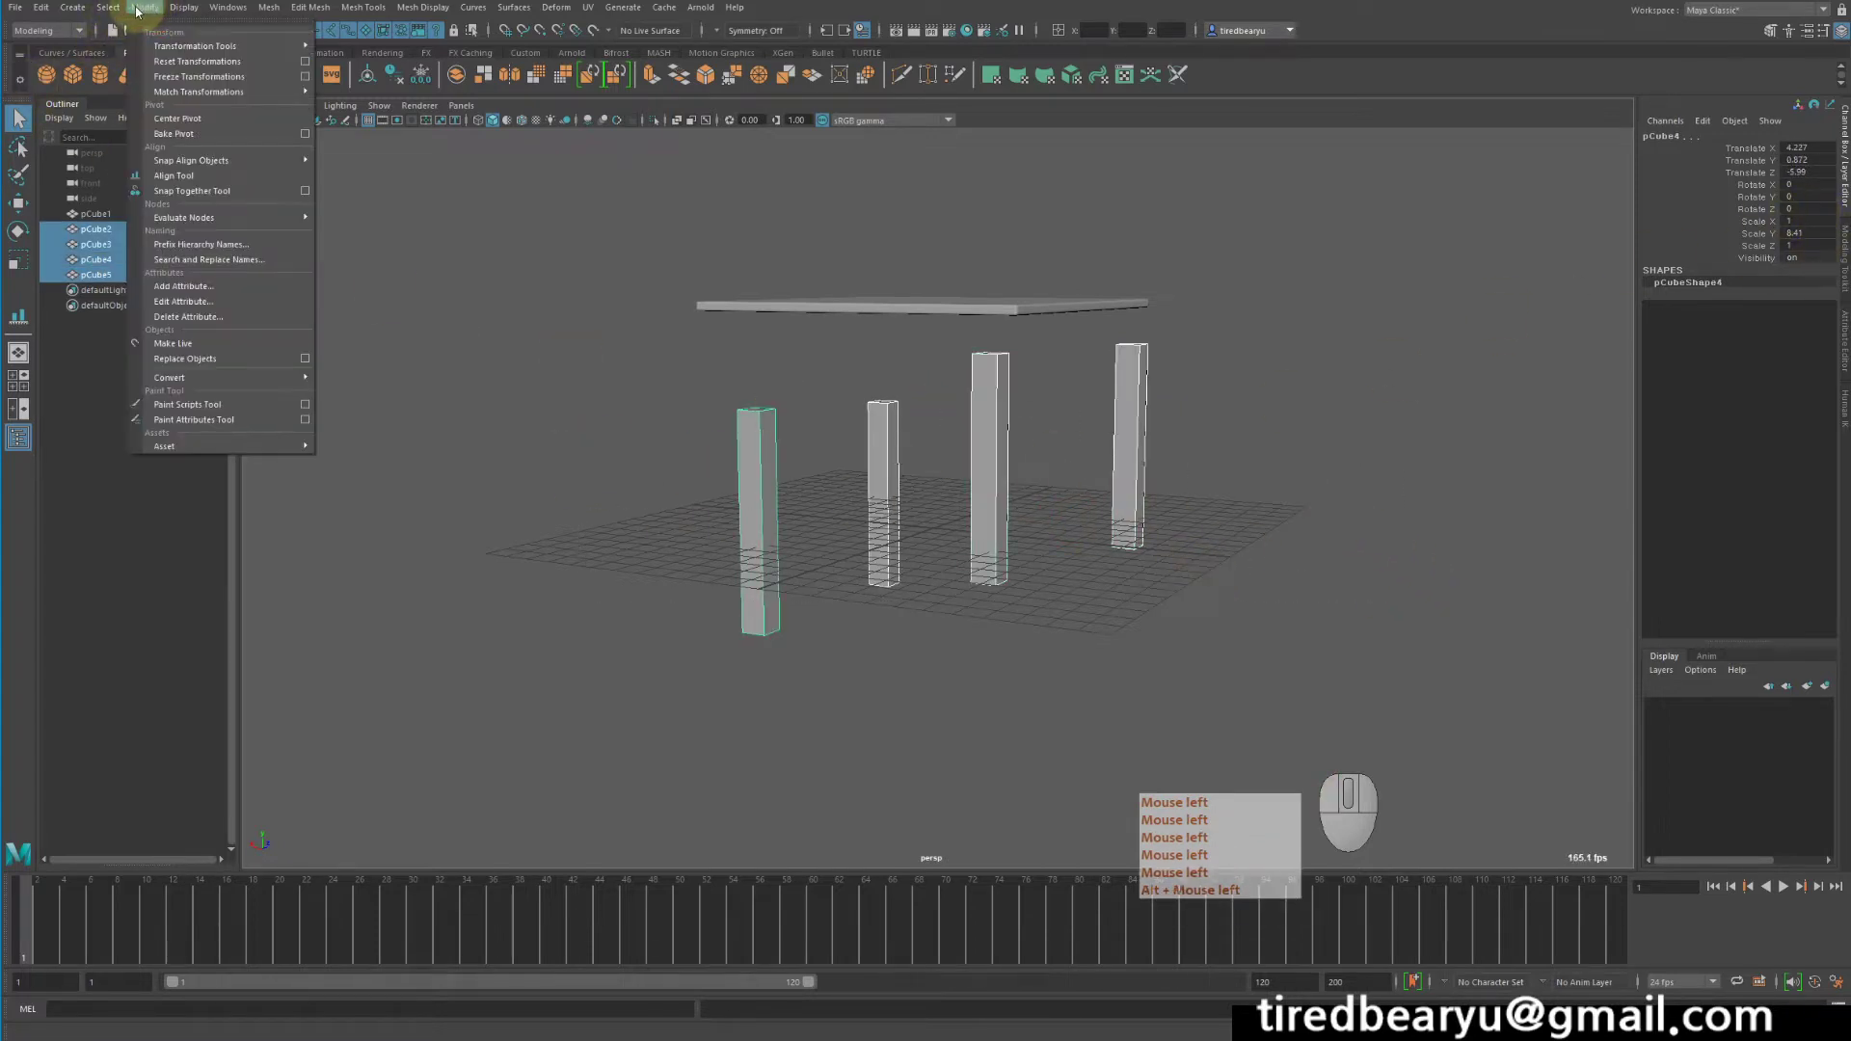
click(169, 82)
click(1240, 505)
click(926, 426)
drag(1246, 520, 1280, 522)
drag(978, 392, 1295, 508)
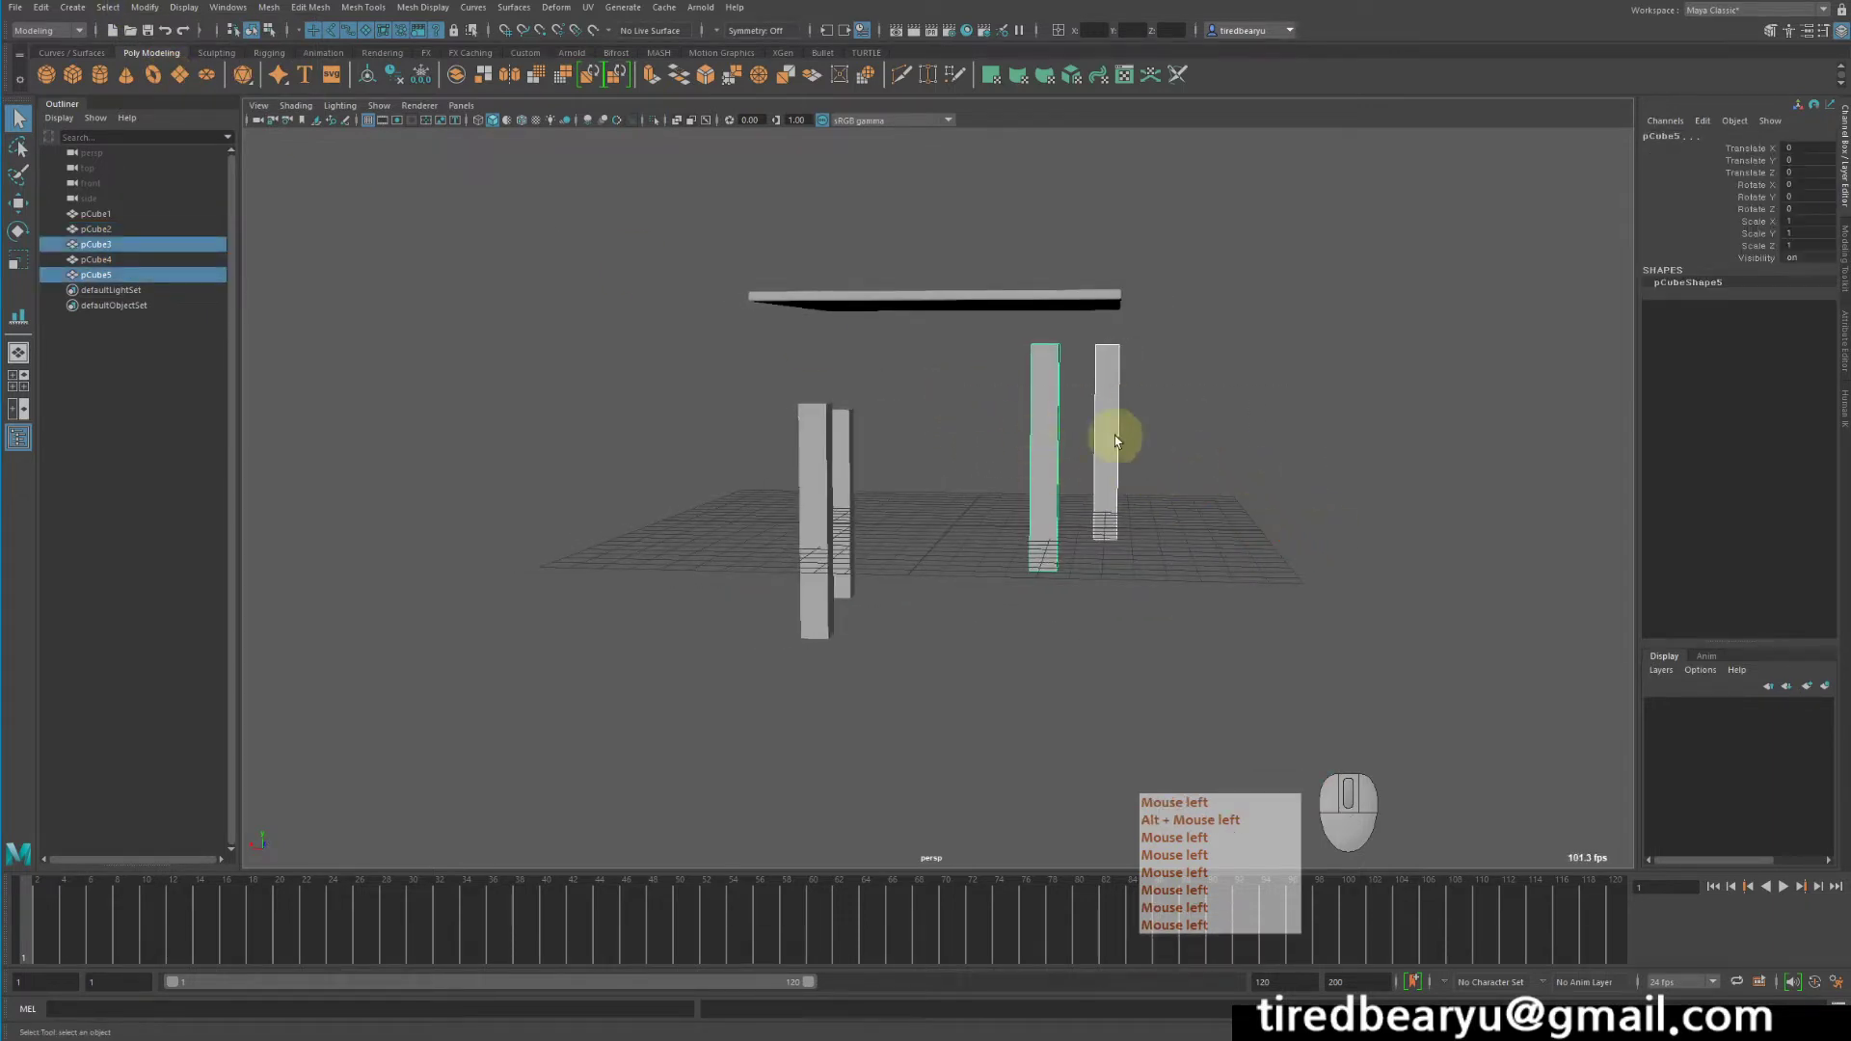
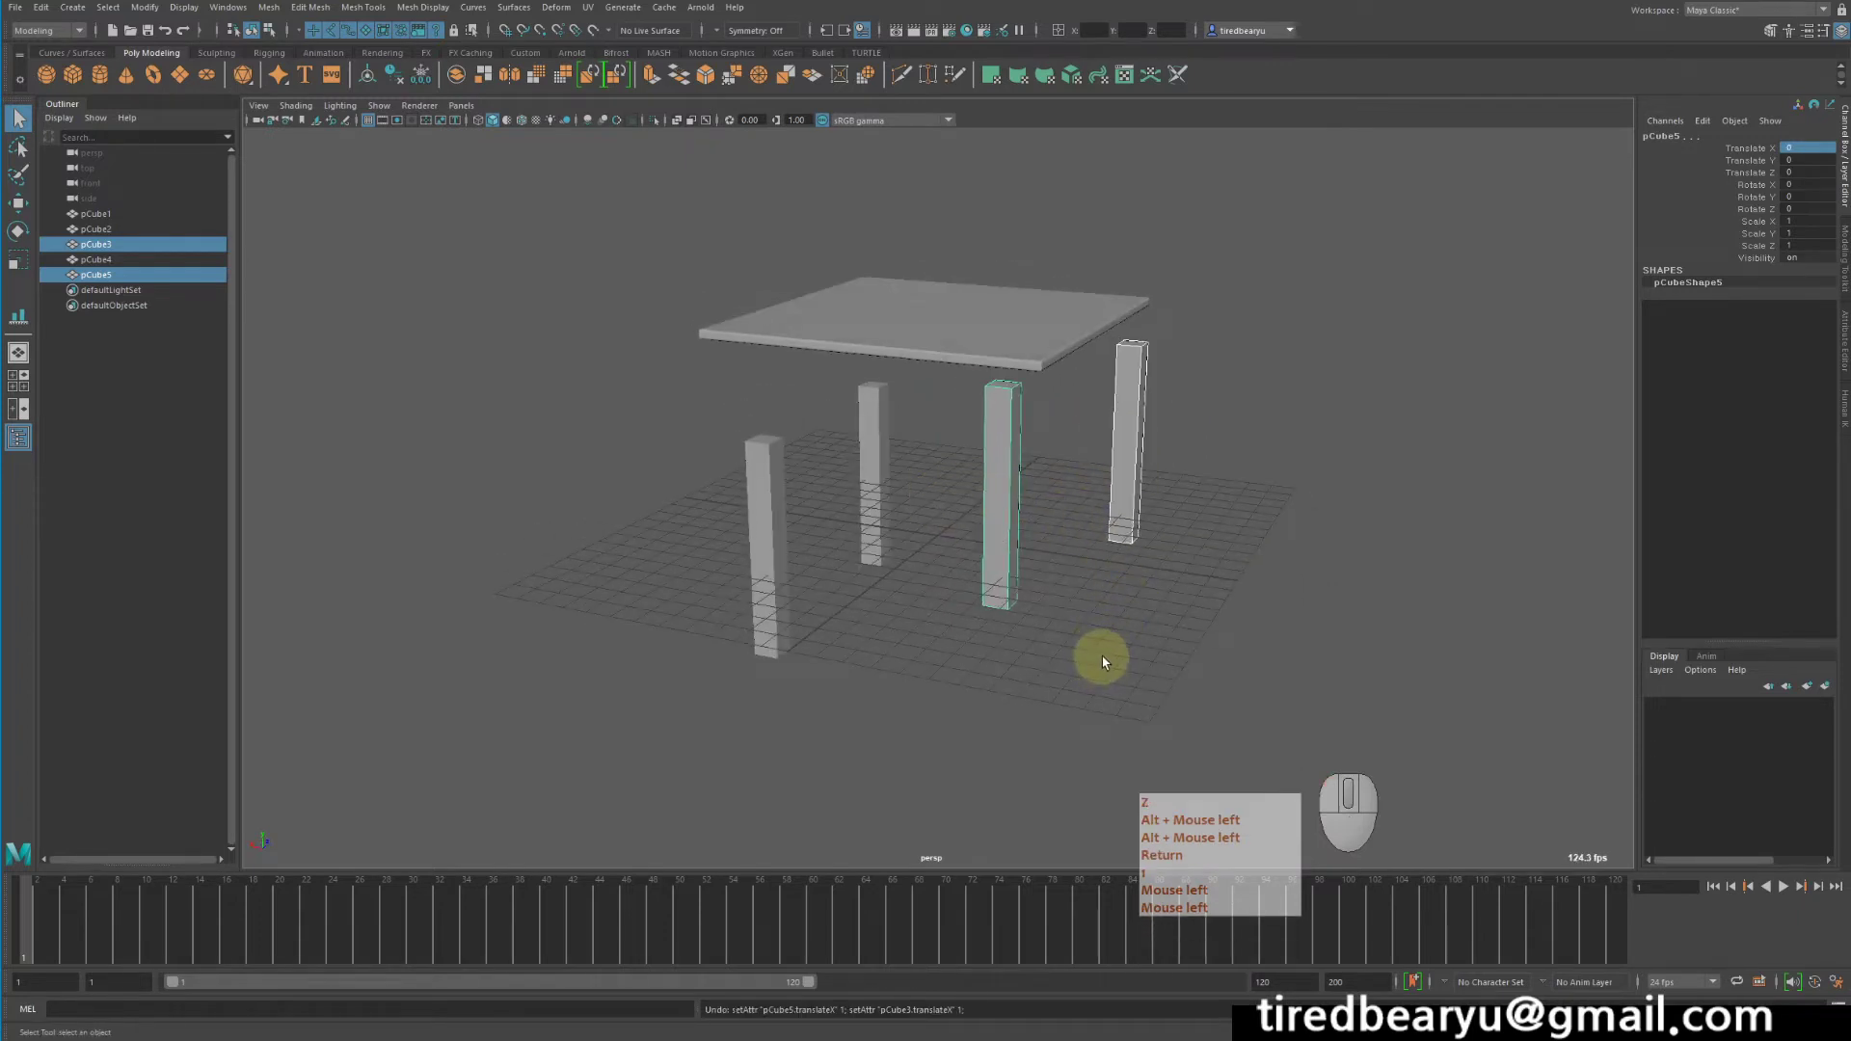
- Undo recent changes with Z and clear the selection, leaving the legs under the tabletop
key(z)
drag(1256, 553, 1170, 533)
key(Return)
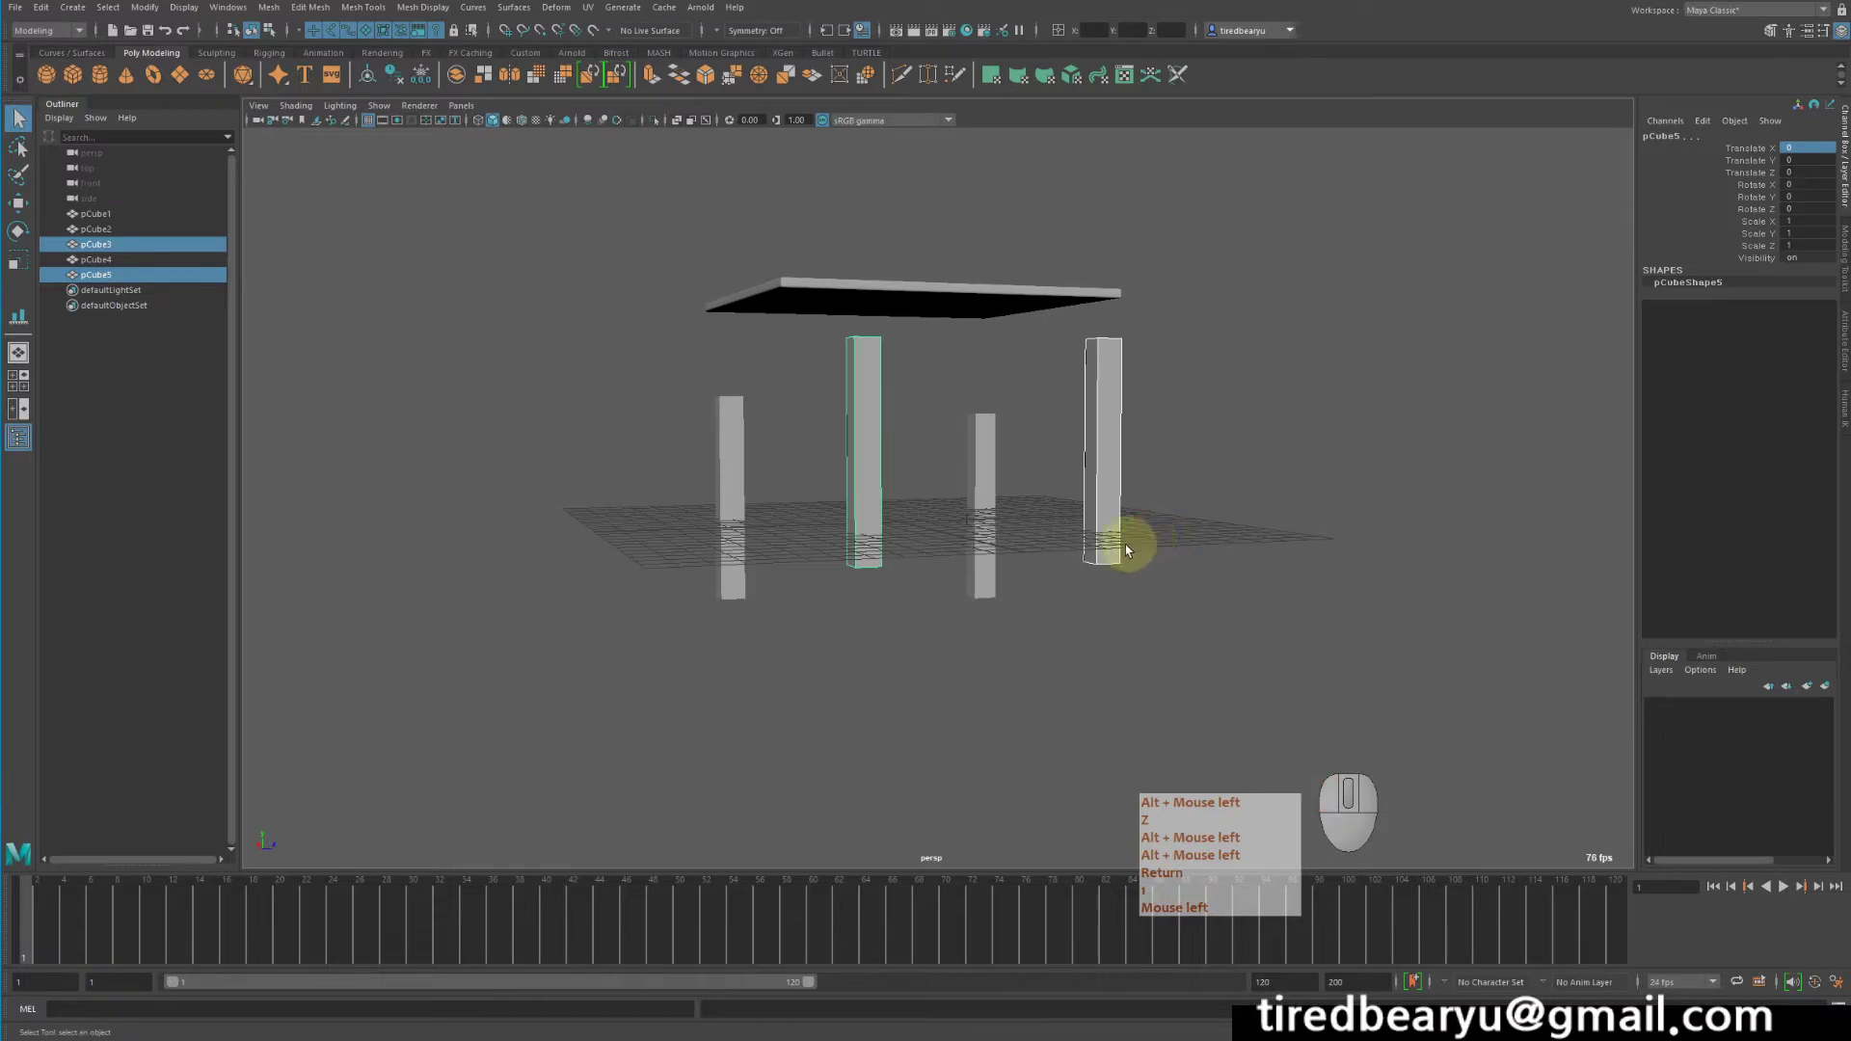
key(z)
click(1025, 485)
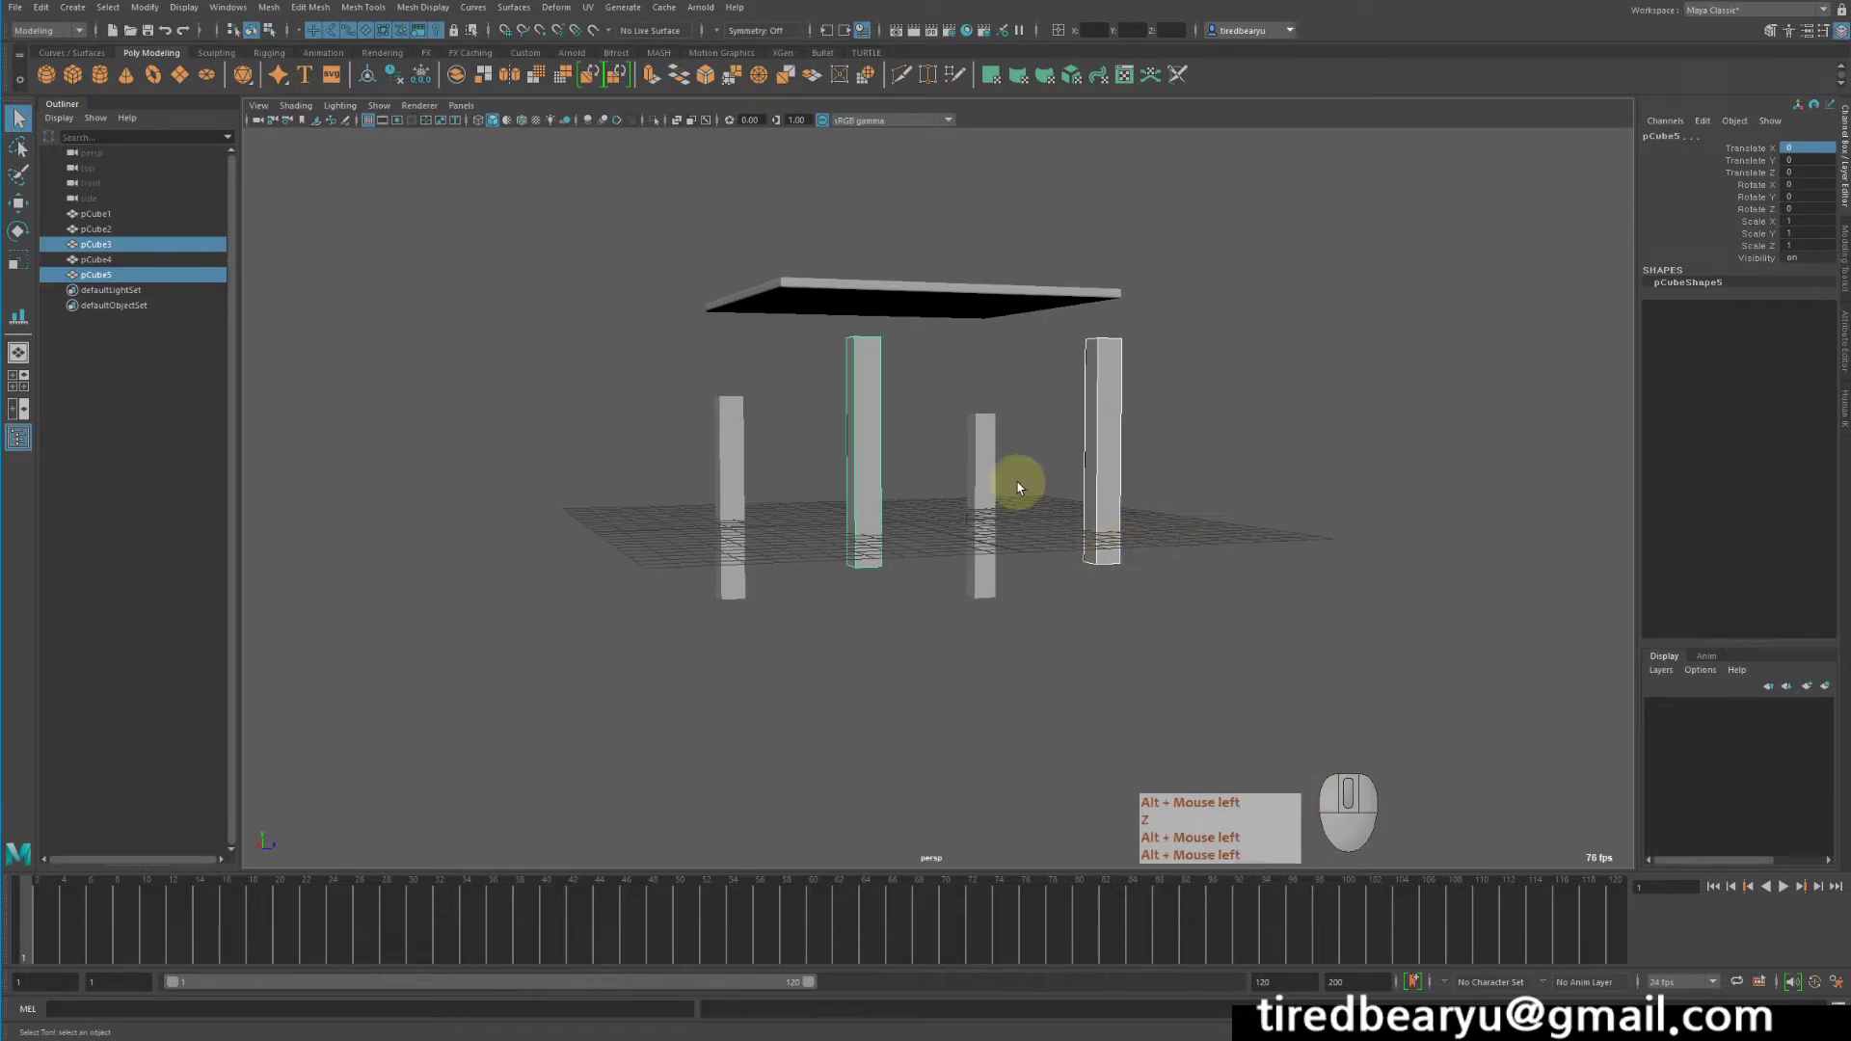
key(z)
click(1239, 540)
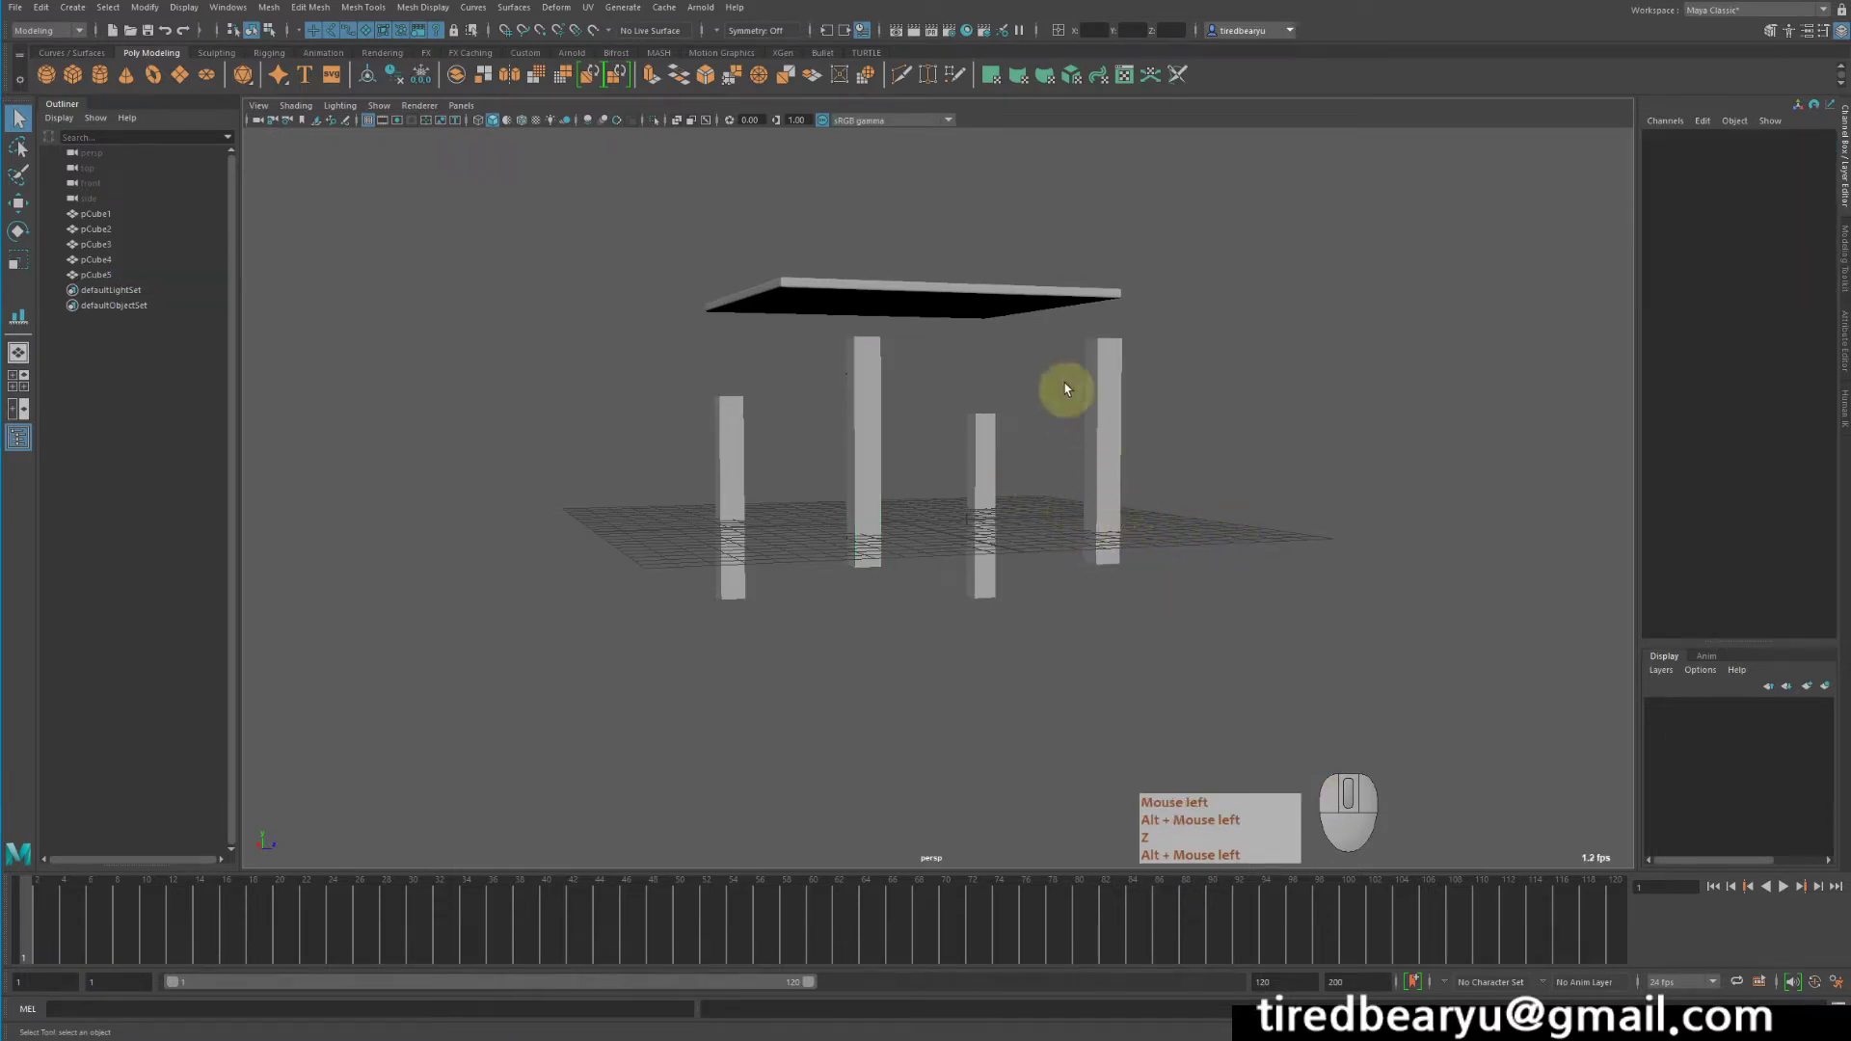
- Reselect the four legs and marquee them with the Select tool (Q) for positioning
drag(1078, 364, 1149, 592)
key(z)
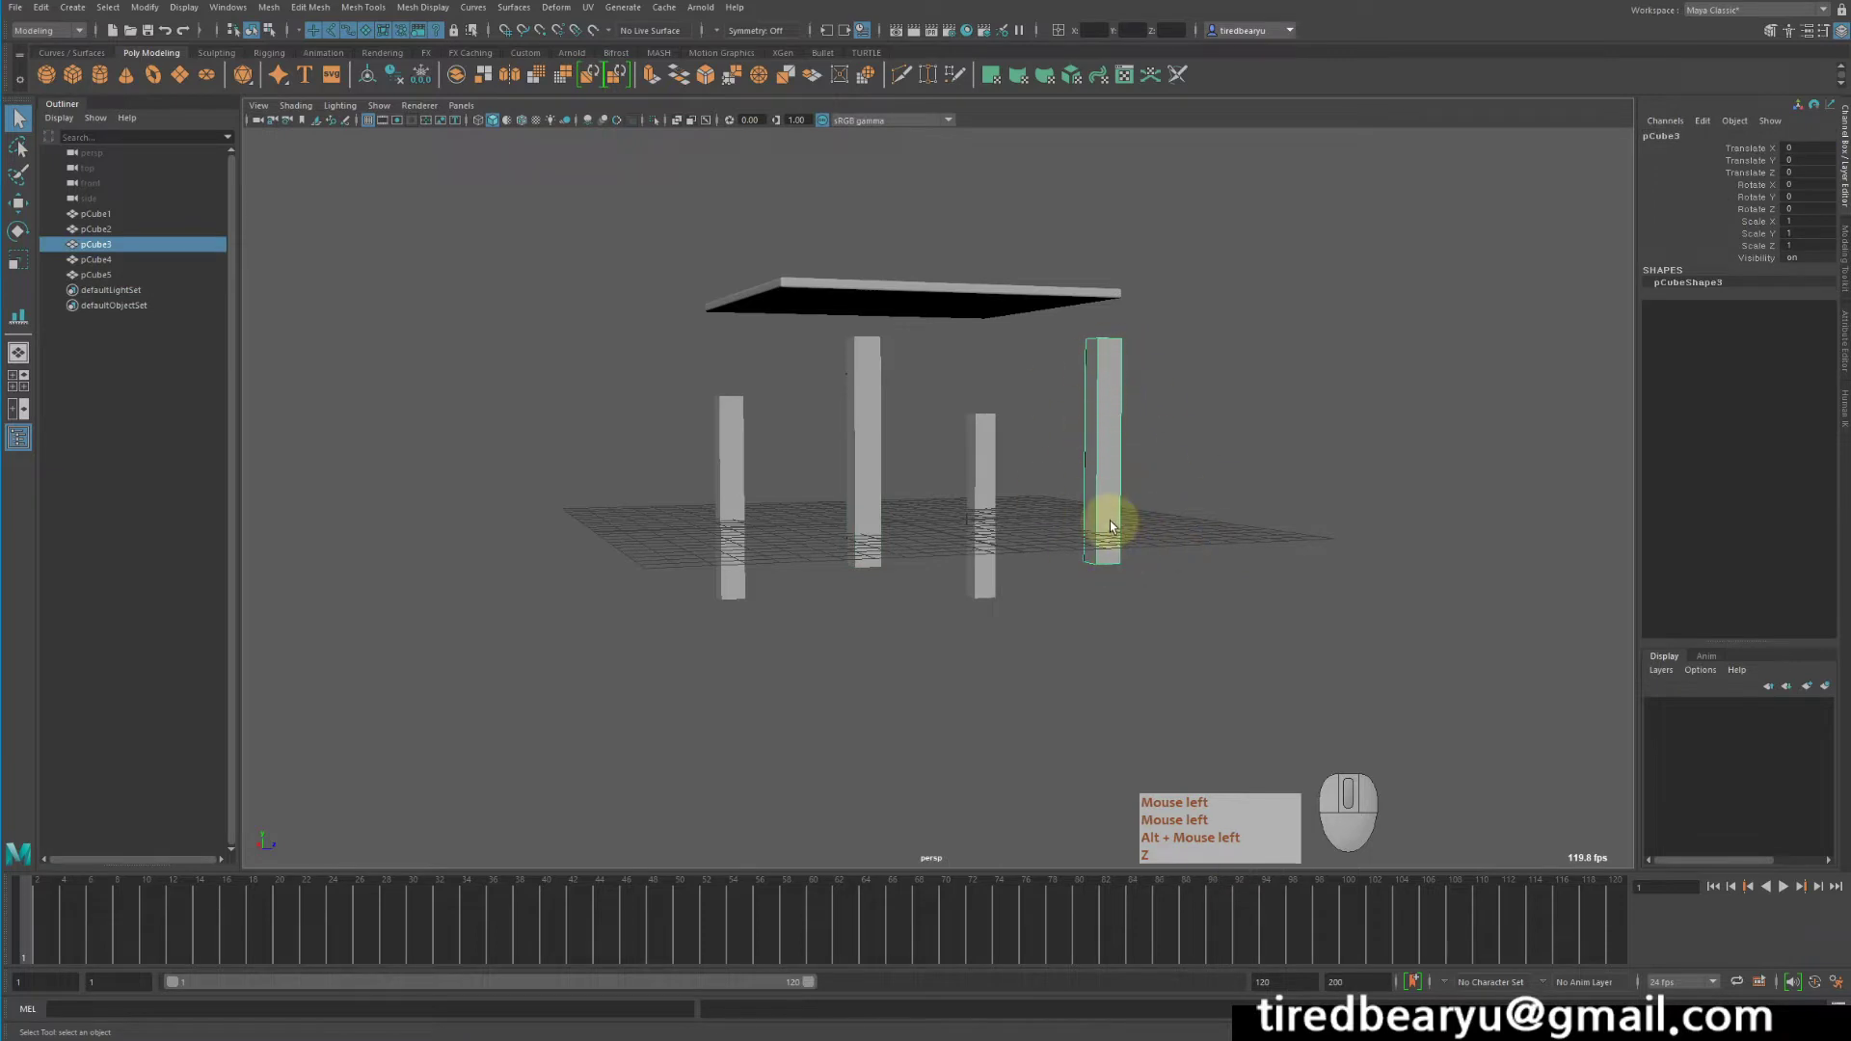
key(z)
click(712, 425)
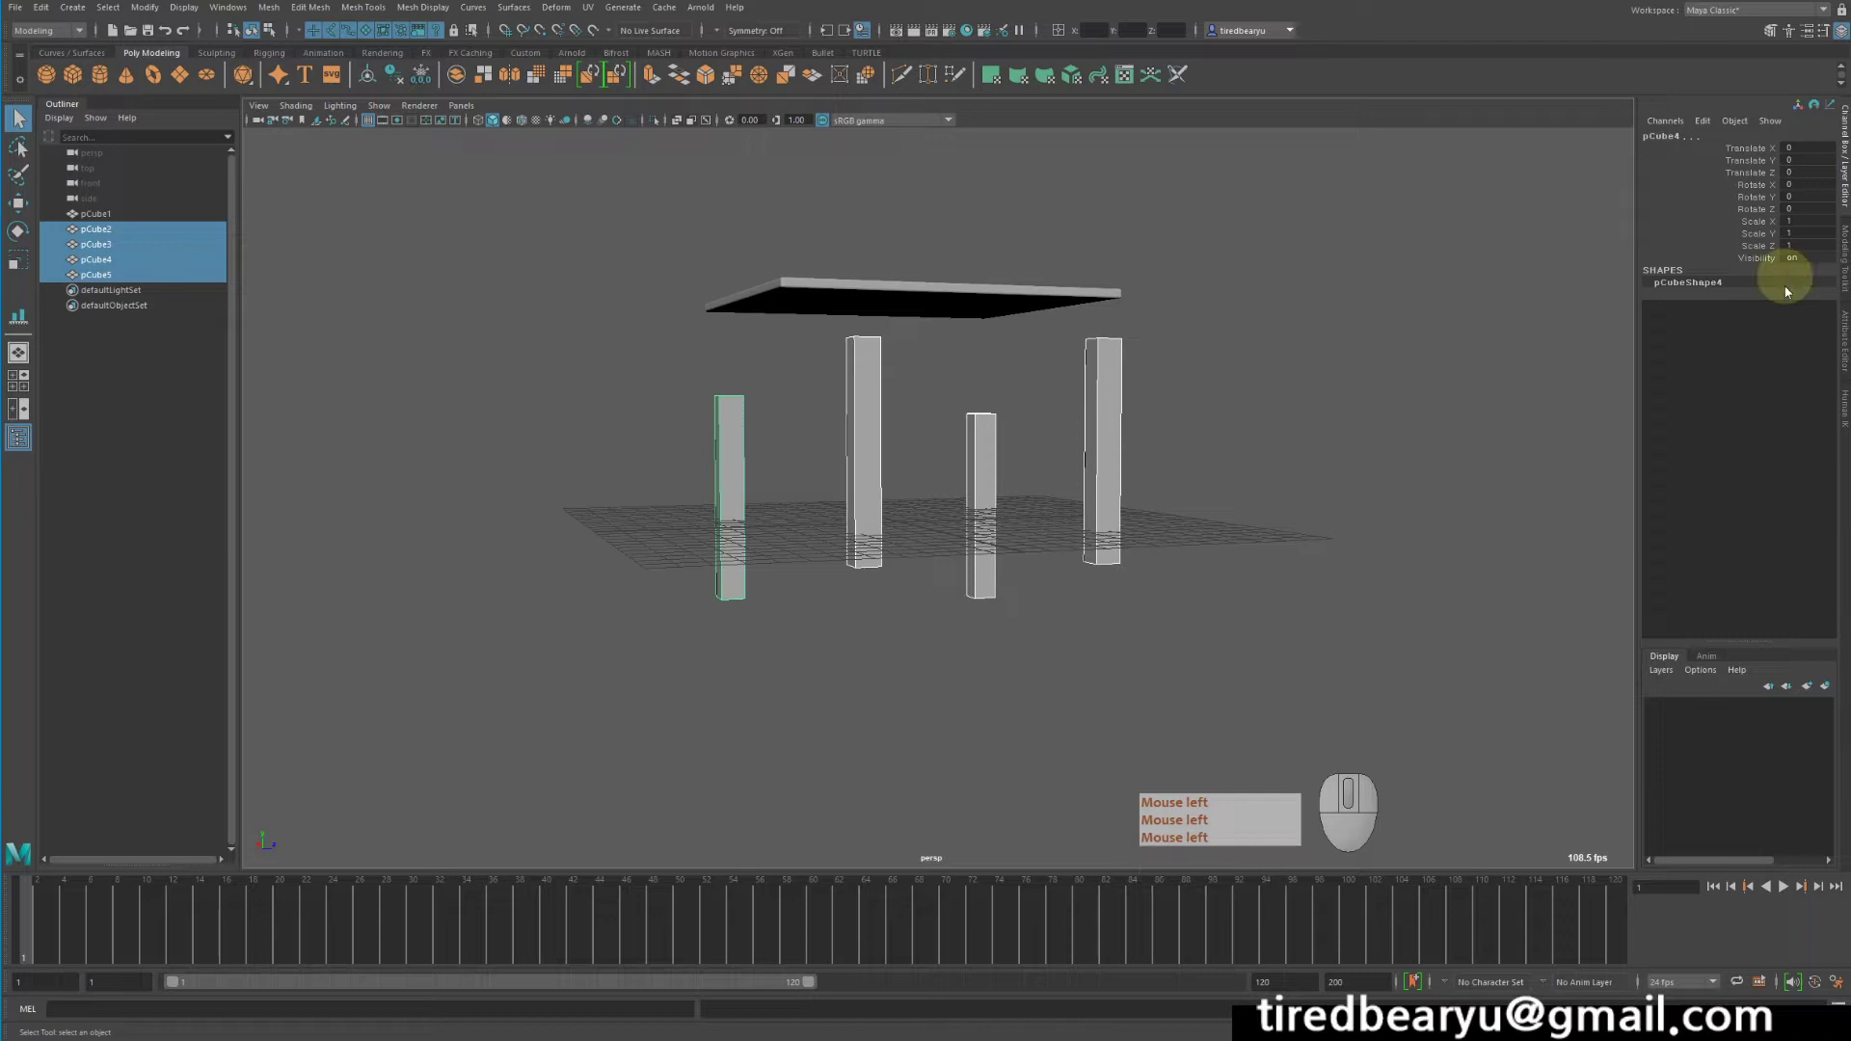
drag(1216, 534, 1175, 532)
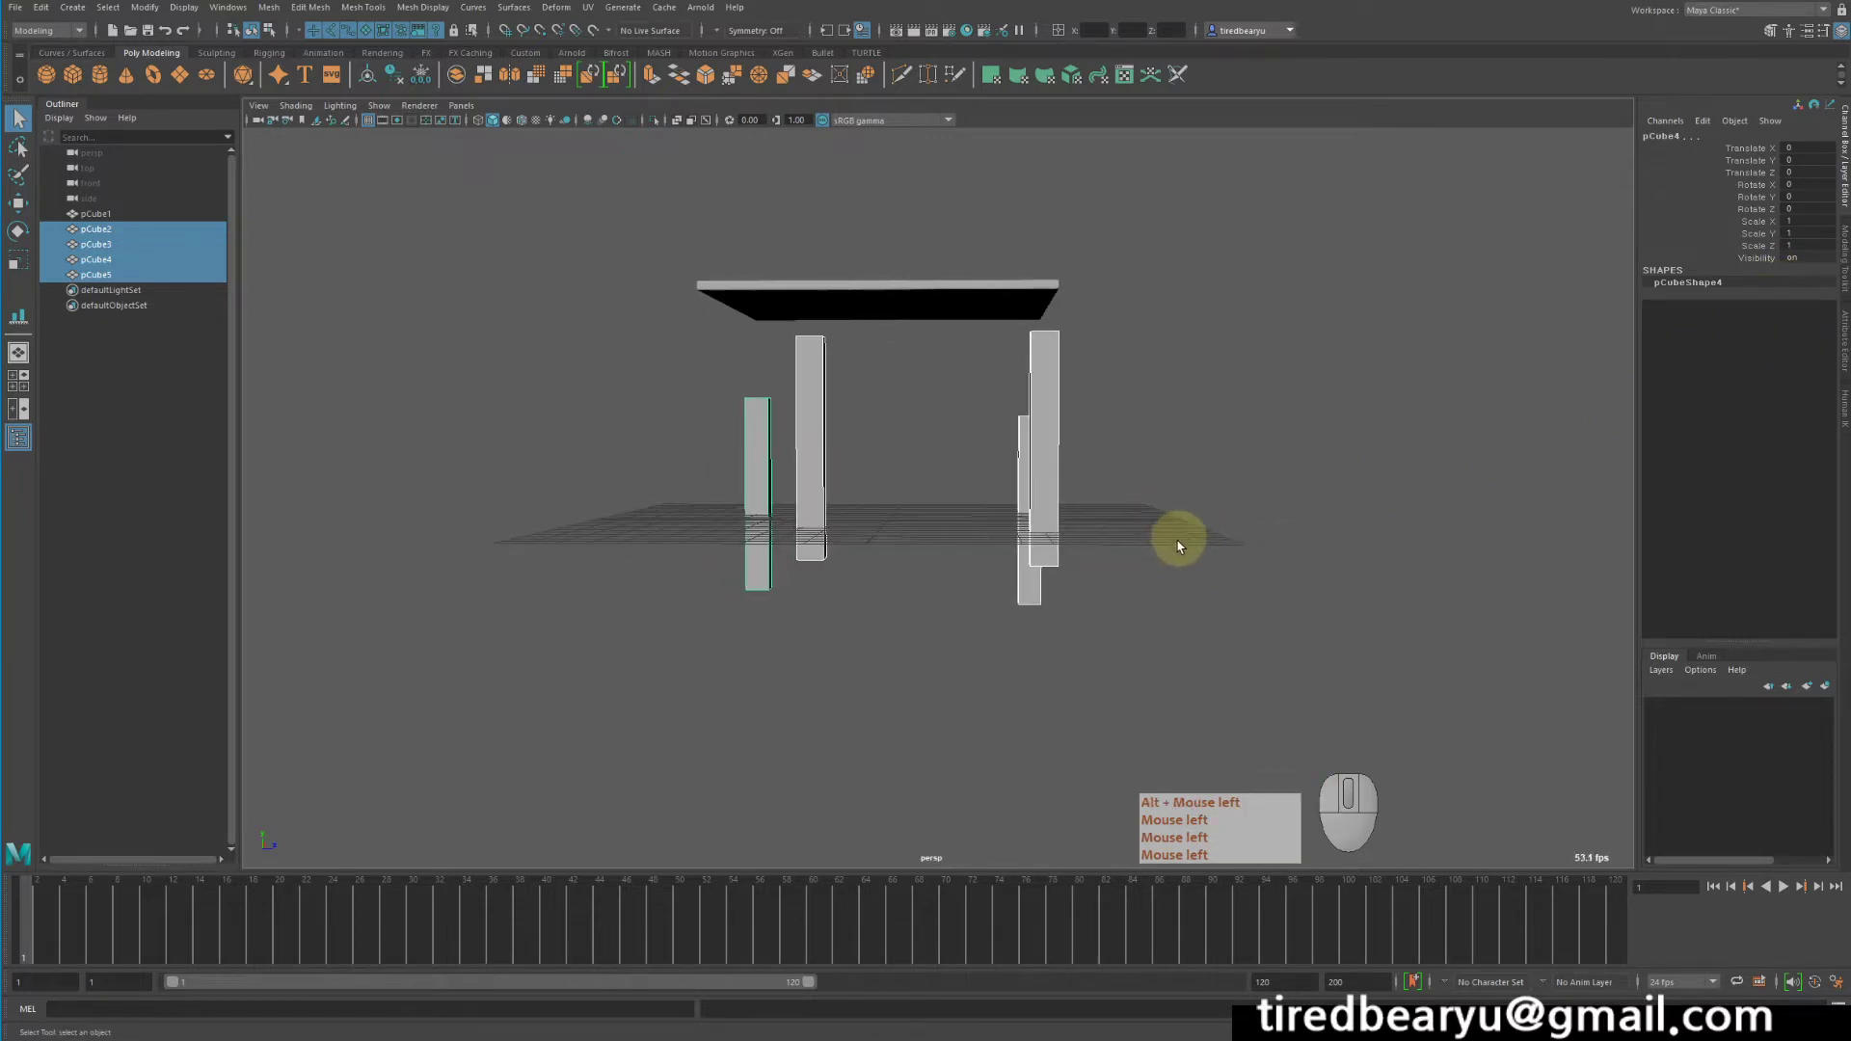
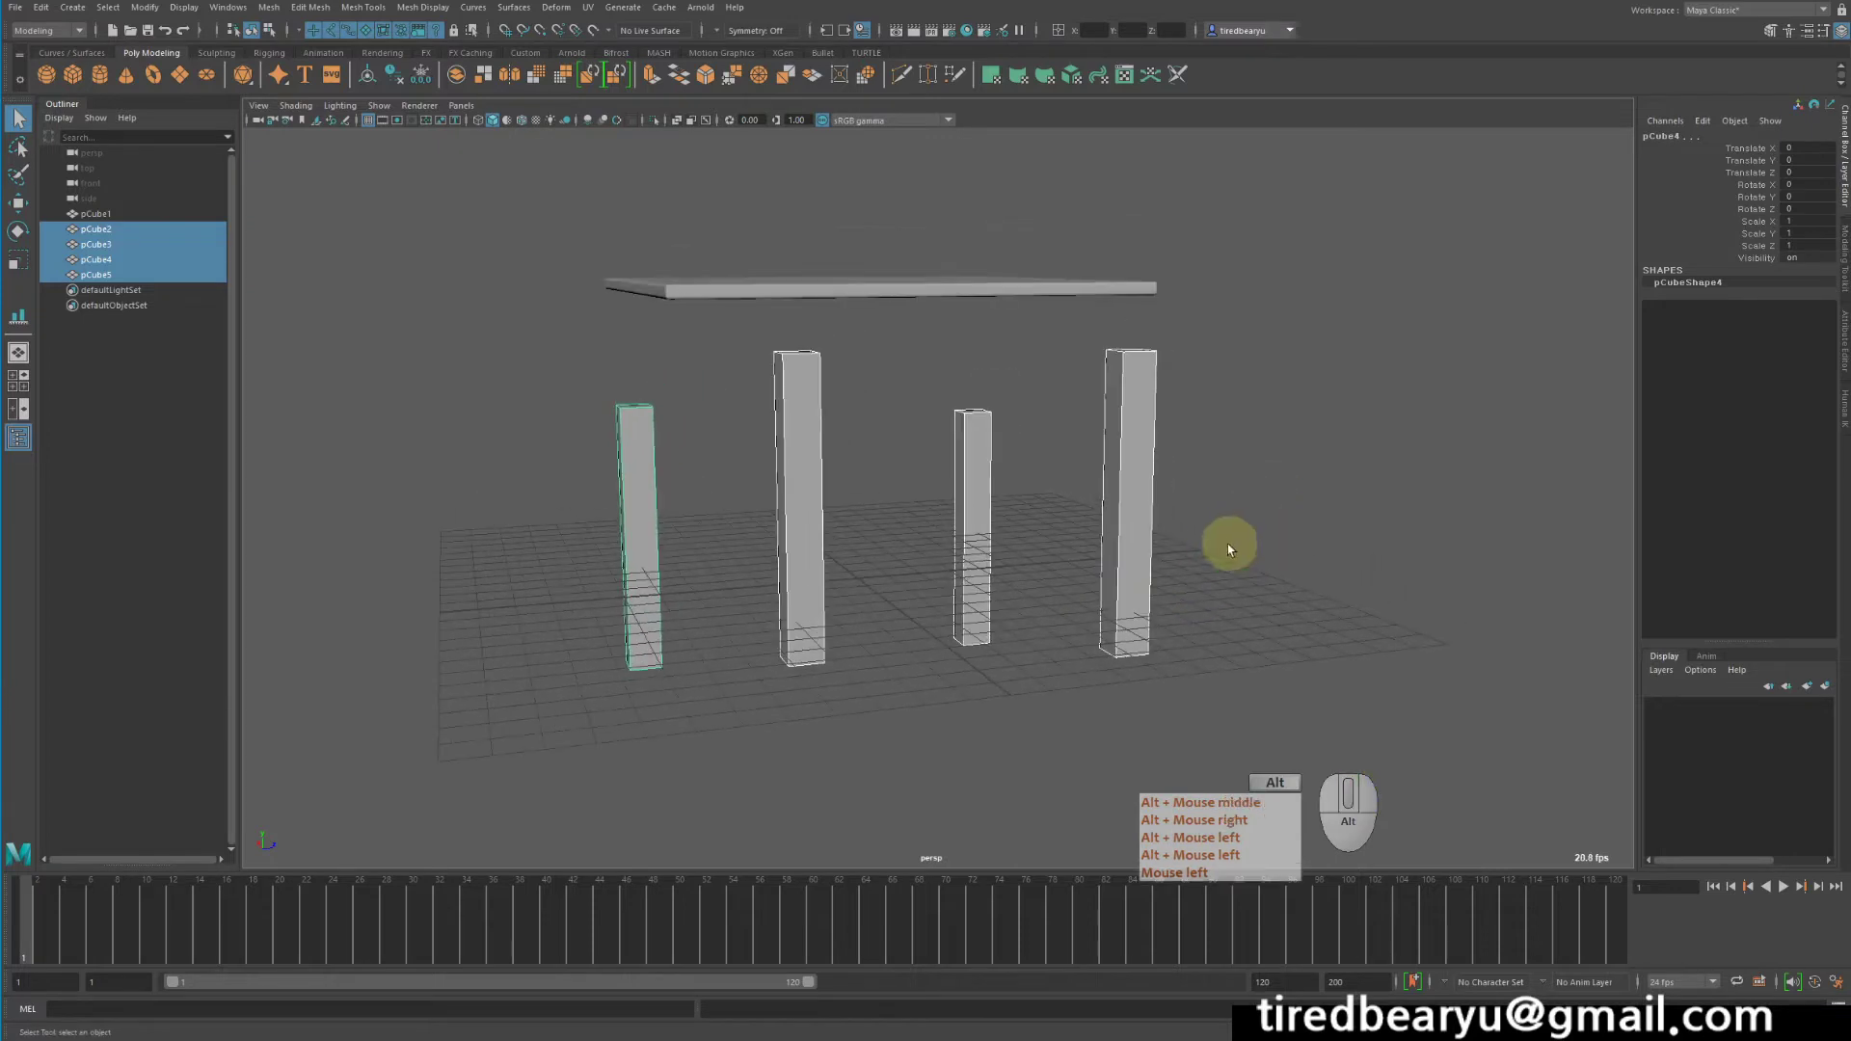
key(q)
drag(1108, 336, 1236, 513)
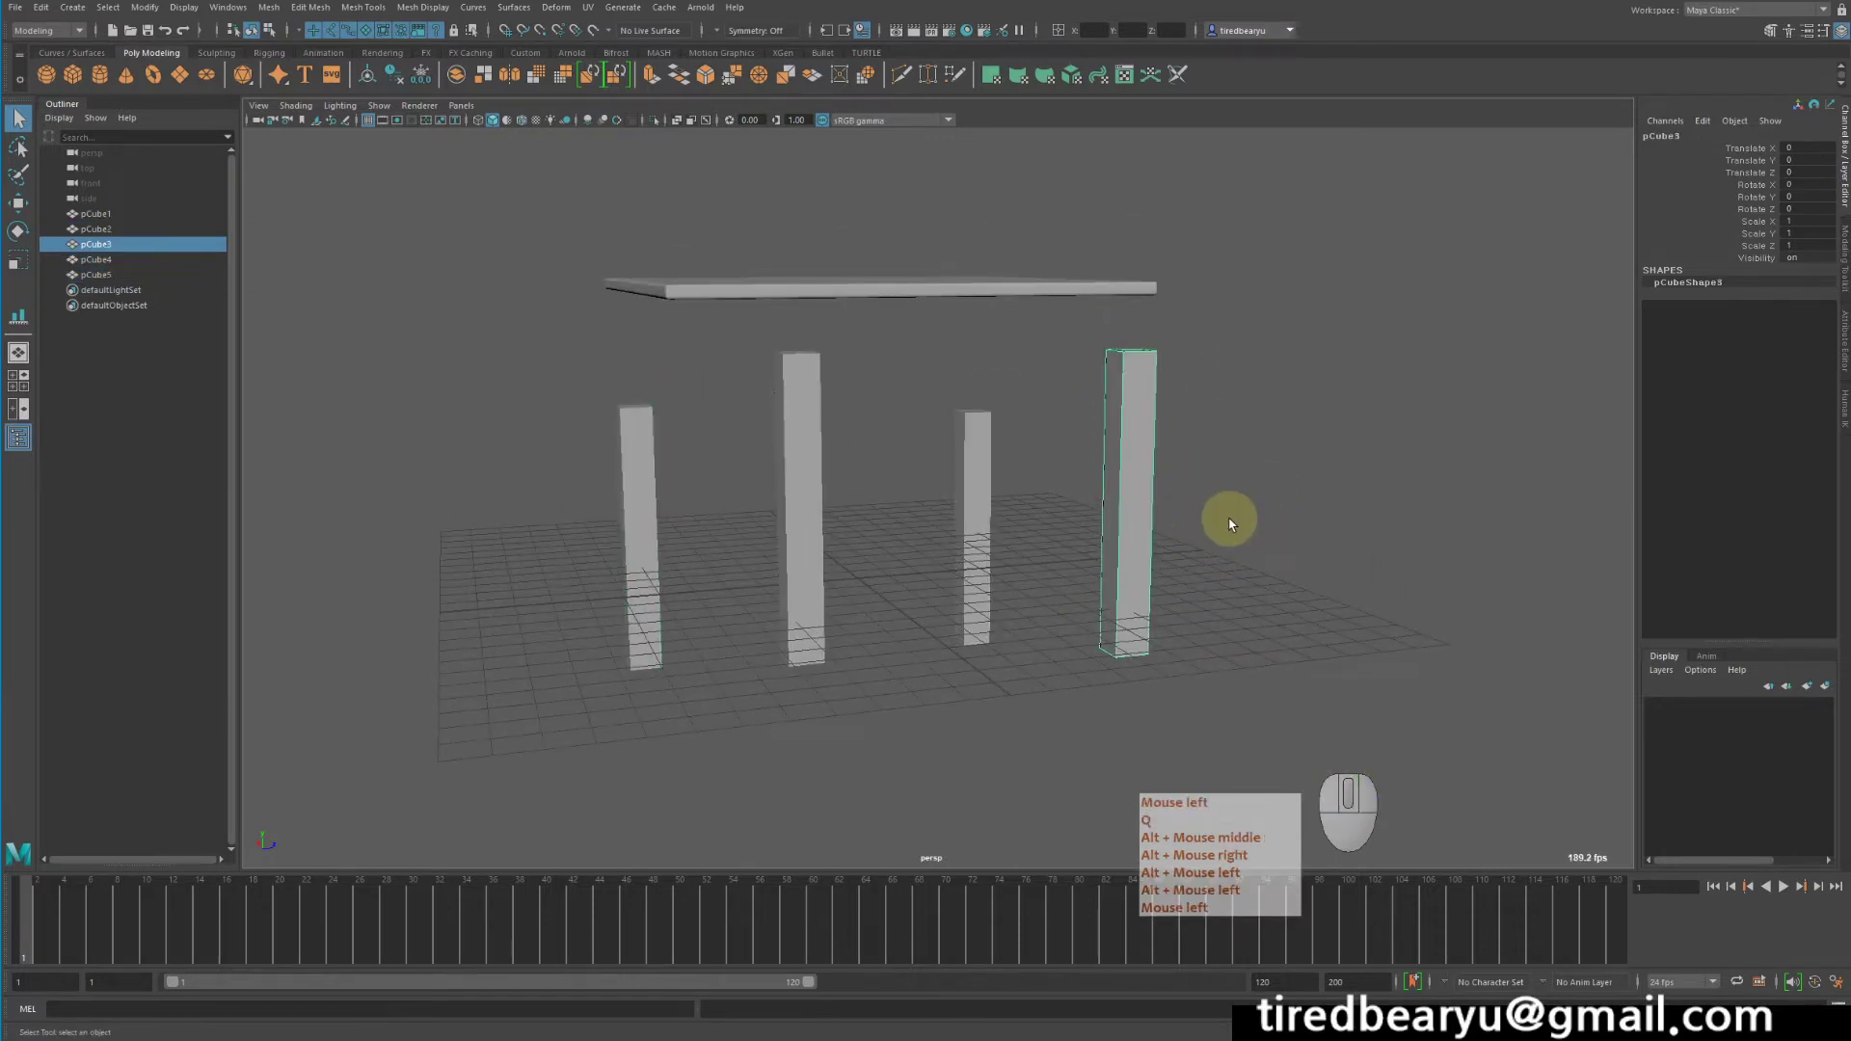
- Select leg pCube3 and frame the tabletop corner it should sit under
key(q)
middle_click(1236, 522)
right_click(1236, 522)
drag(1220, 506, 1177, 518)
right_click(1173, 518)
middle_click(1309, 514)
drag(1208, 537, 1297, 534)
key(q)
click(1297, 534)
middle_click(1286, 510)
- Raise the leg toward the tabletop underside with the Move tool (W)
key(w)
drag(1237, 338, 1234, 400)
click(1315, 454)
drag(1043, 424, 1189, 496)
click(1176, 432)
drag(1218, 305, 1324, 383)
drag(1374, 444, 1276, 437)
key(w)
right_click(1282, 446)
click(1292, 458)
click(1118, 524)
key(w)
middle_click(1270, 645)
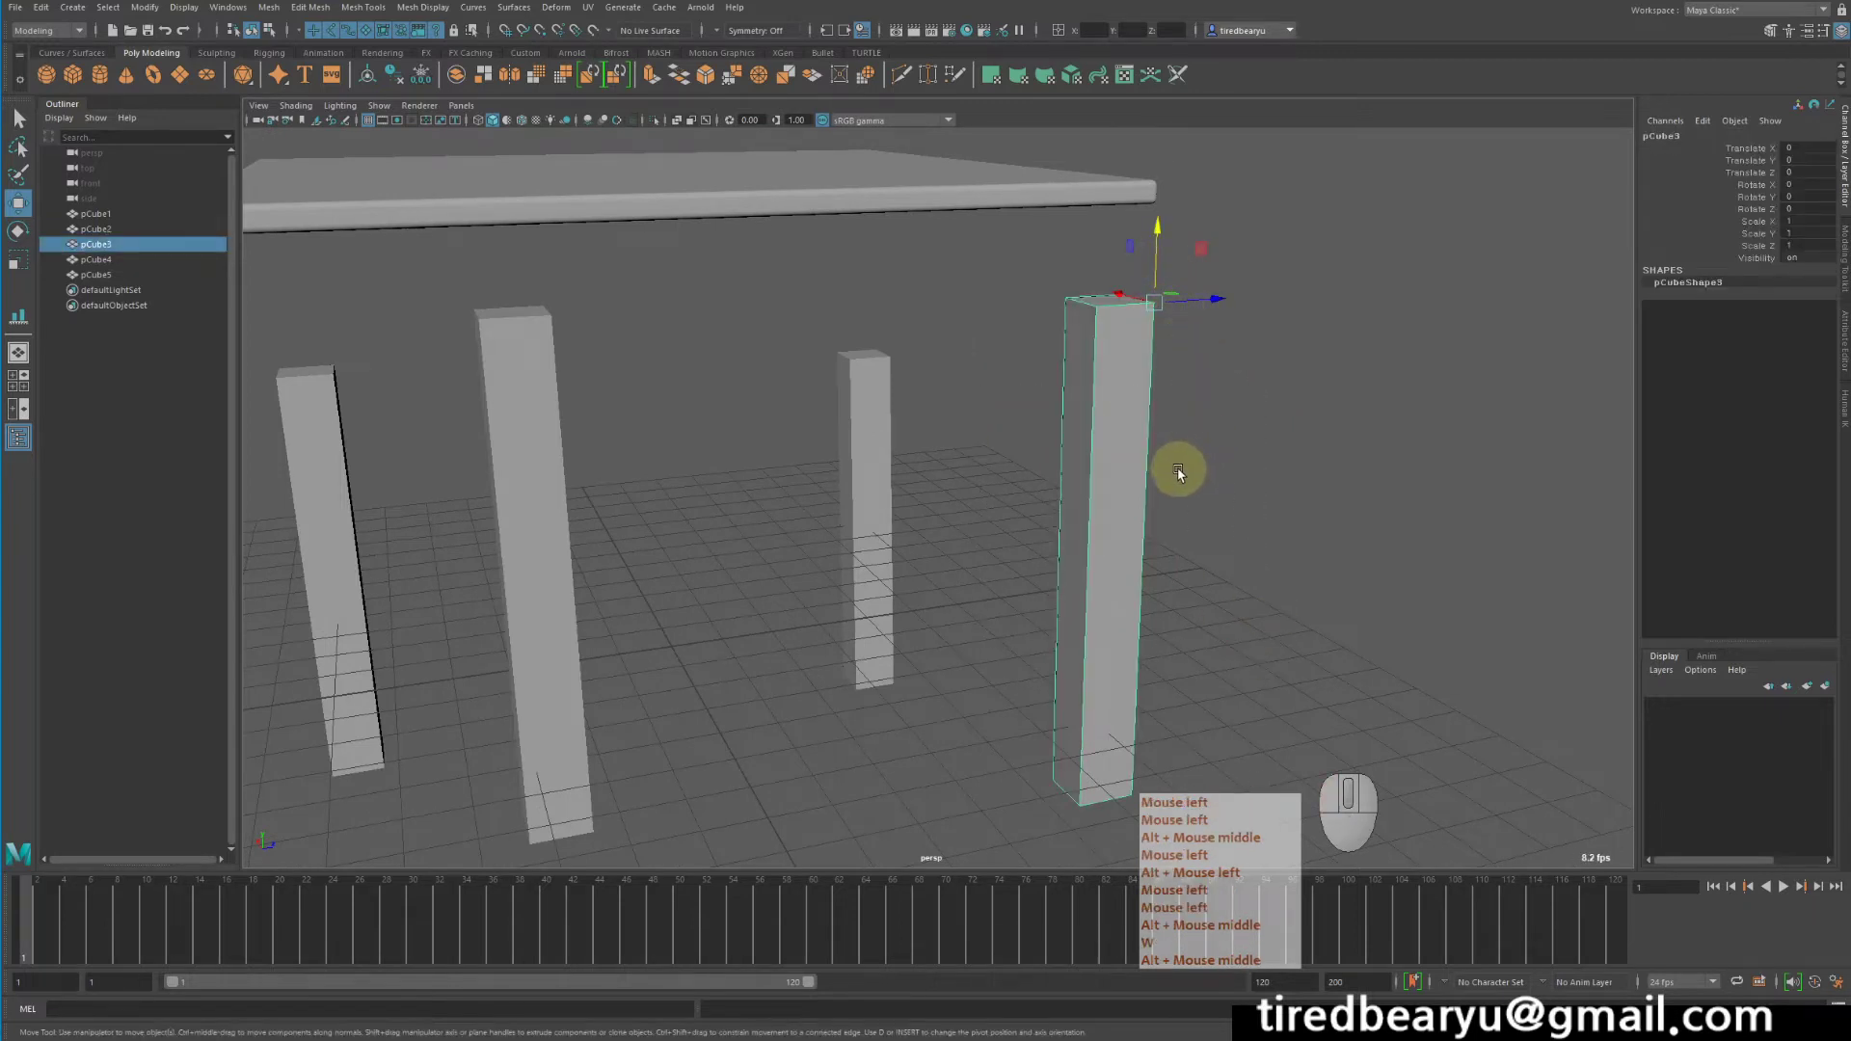
click(1173, 467)
middle_click(1173, 467)
- Reposition the leg's pivot onto its top corner using D pivot editing
key(d)
key(d)
click(1215, 370)
key(d)
click(1158, 306)
middle_click(1158, 306)
key(d)
middle_click(1279, 418)
key(d)
click(1482, 859)
middle_click(1482, 859)
key(d)
click(1250, 524)
drag(1251, 525, 1311, 538)
key(d)
middle_click(1321, 622)
click(1321, 622)
- Snap the leg's top to the tabletop corner vertex with V point snapping
key(v)
drag(1239, 608, 1119, 333)
key(d)
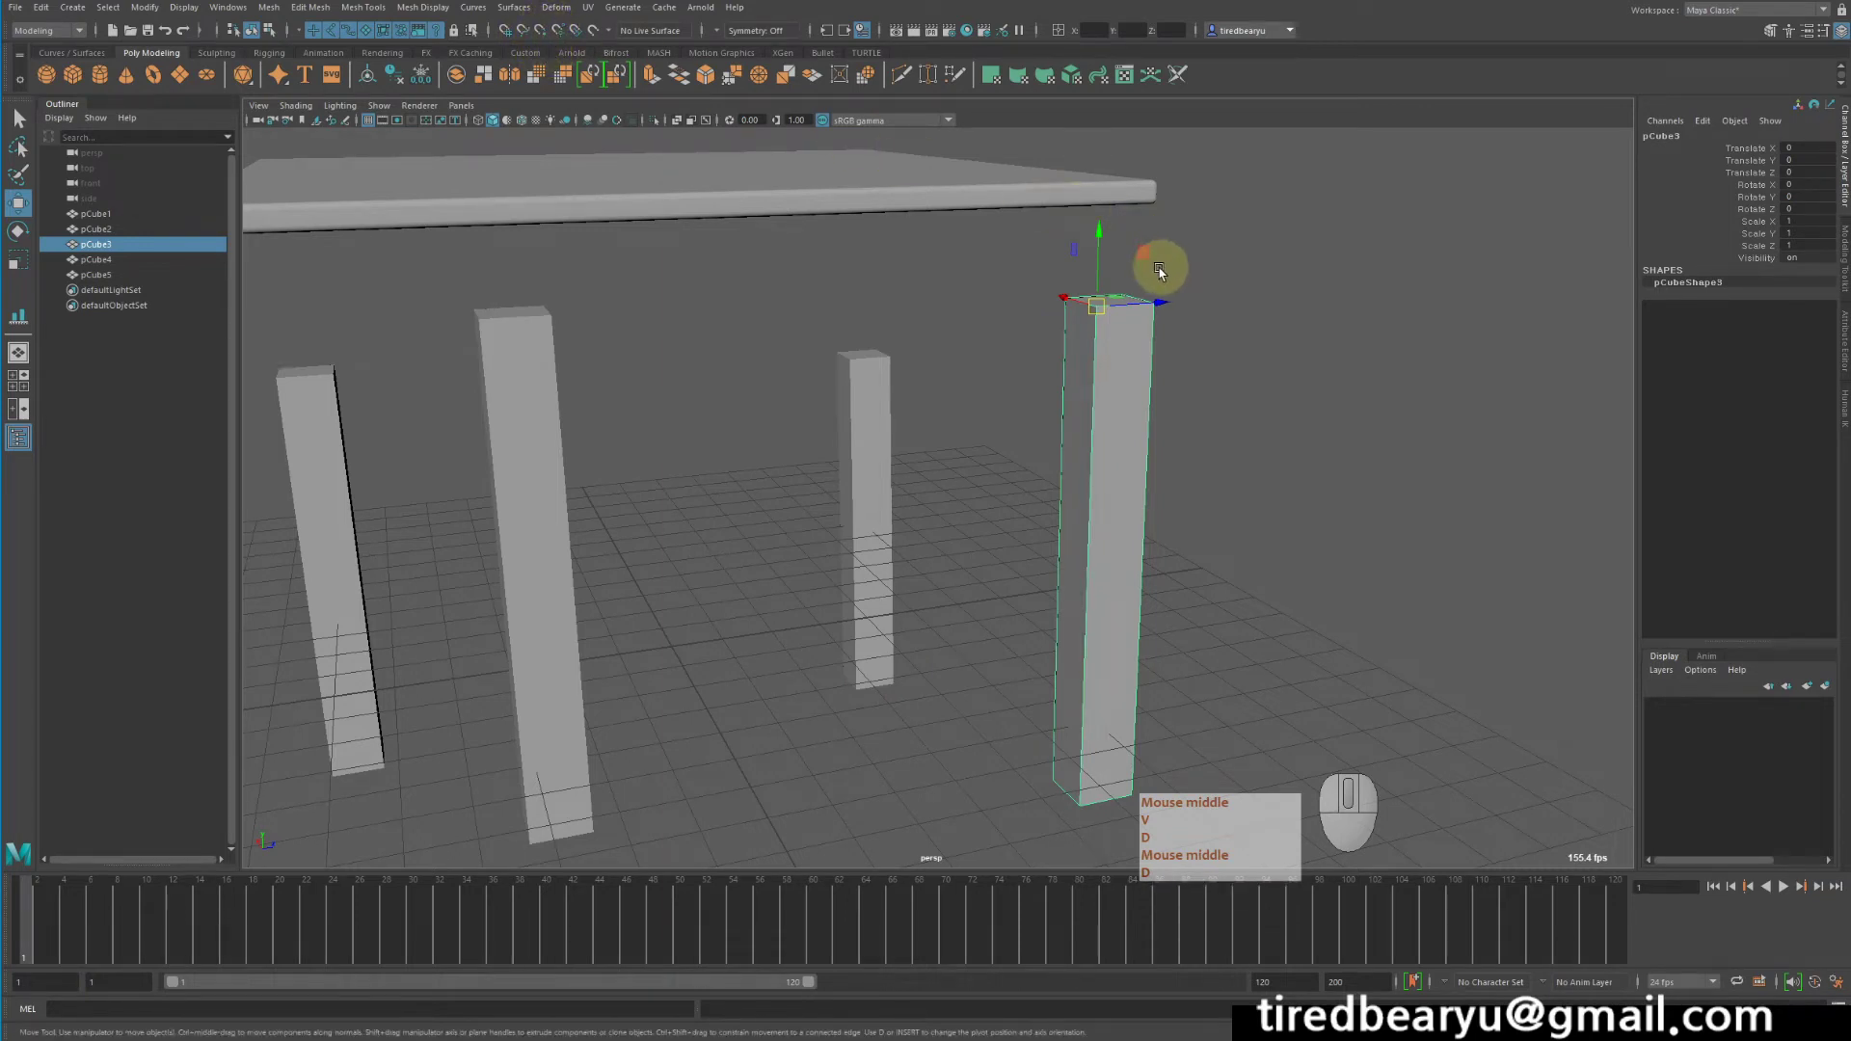
drag(1157, 450, 1302, 277)
drag(1281, 444, 1214, 432)
drag(1032, 356, 1091, 585)
drag(1067, 513, 1064, 465)
drag(1067, 463, 1220, 461)
drag(1221, 465, 1228, 661)
drag(1182, 617, 1180, 669)
key(v)
- Select the next leg and vertex-snap its top under the adjacent tabletop corner
right_click(1019, 491)
click(1019, 491)
drag(1019, 491, 1022, 592)
click(1024, 534)
right_click(1009, 536)
key(v)
drag(1312, 562, 1326, 430)
drag(1264, 432, 1325, 436)
drag(1318, 442, 1282, 542)
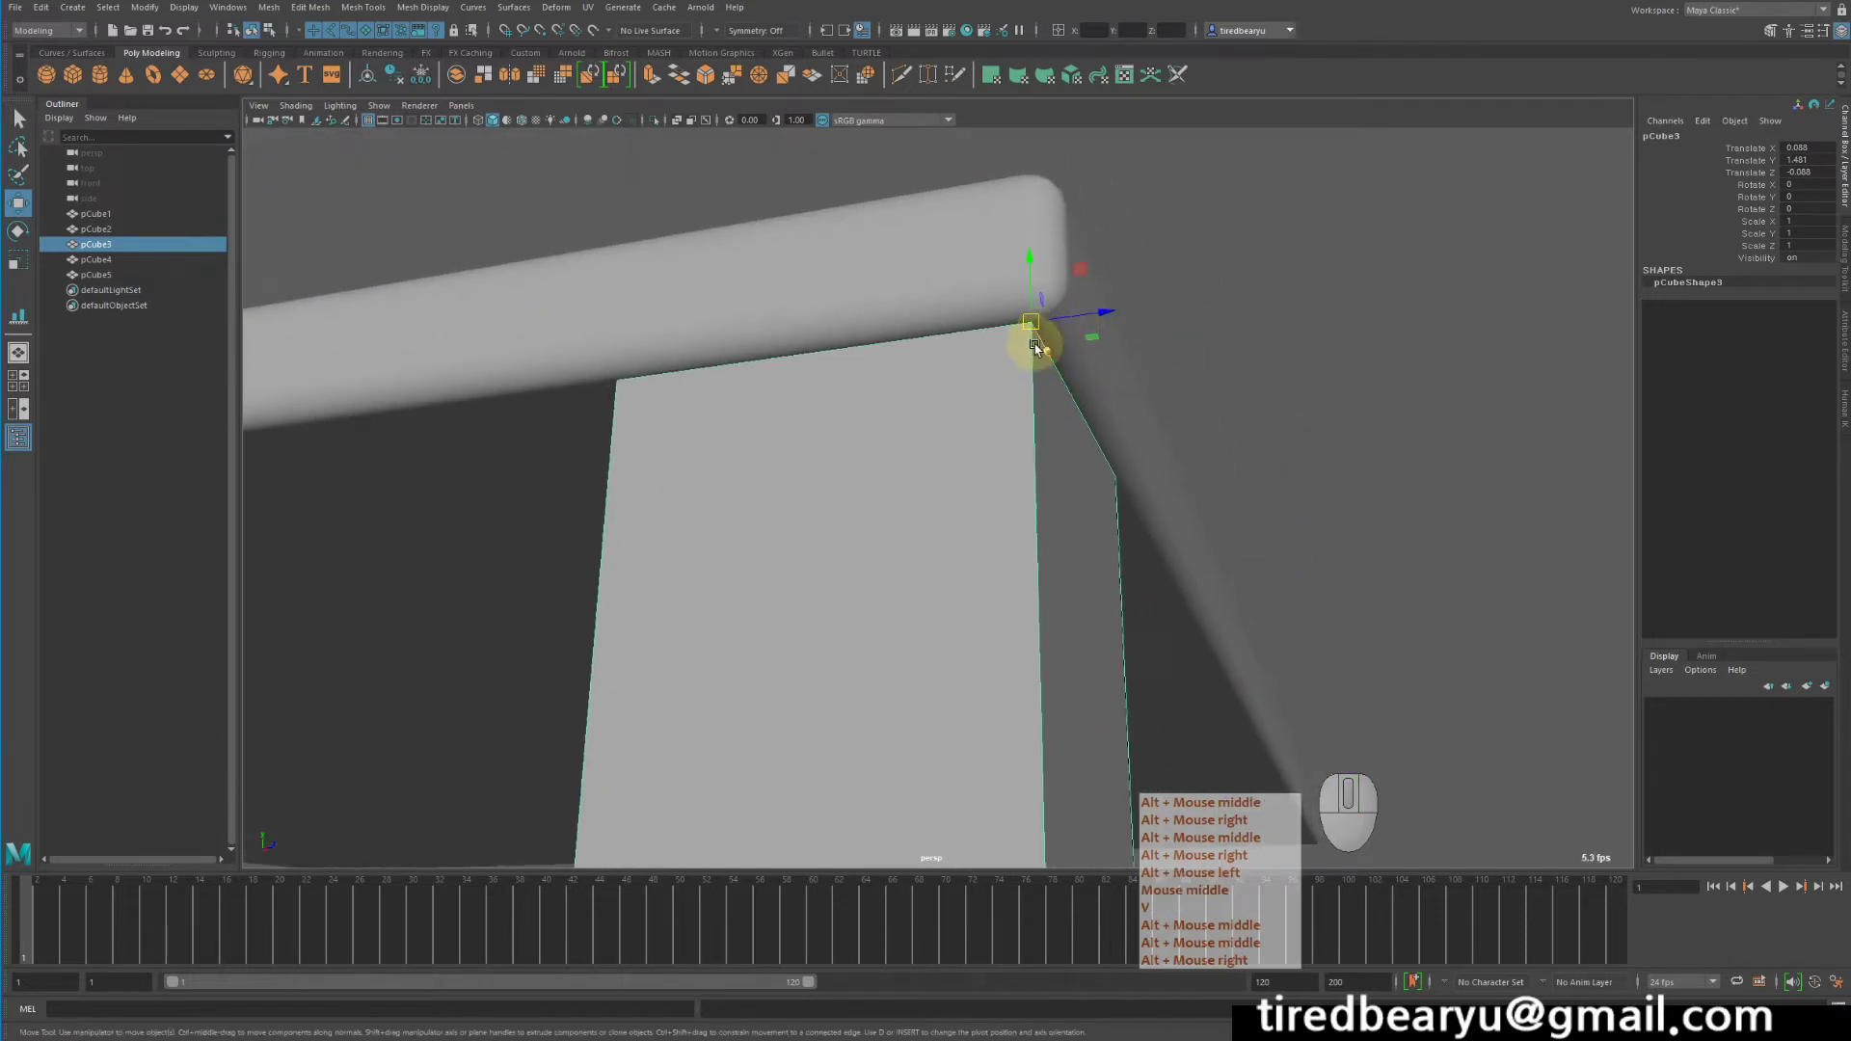
drag(1214, 480, 1204, 509)
- Select another leg and orbit around to its tabletop corner
right_click(1066, 475)
middle_click(1192, 620)
click(1027, 305)
drag(967, 385, 1117, 465)
drag(1116, 451, 1080, 529)
drag(1041, 522, 917, 502)
drag(999, 497, 1204, 489)
drag(1194, 472, 1073, 575)
click(1157, 447)
right_click(1156, 447)
key(v)
- Vertex-snap that leg's top to its corner, checking the fit from several angles
drag(1189, 329, 1238, 346)
drag(1436, 486, 1162, 363)
click(1226, 616)
drag(1407, 696, 1333, 708)
middle_click(1287, 605)
drag(1098, 539, 1037, 524)
right_click(1098, 538)
key(v)
drag(1227, 316, 1142, 289)
key(v)
drag(1419, 431, 1290, 441)
key(v)
middle_click(1319, 451)
drag(1197, 517, 1273, 515)
drag(1161, 422, 1208, 499)
key(v)
middle_click(1208, 499)
- Set the remaining leg's pivot at its top with D and snap it to the last corner
key(d)
click(1210, 270)
drag(1244, 369, 1273, 287)
key(v)
click(1274, 288)
drag(1357, 344, 1183, 423)
drag(1214, 400, 1244, 371)
drag(1204, 363, 1115, 371)
- Fine-tune the last leg's snap so all legs rest under the tabletop corners
click(1095, 388)
drag(970, 412, 880, 411)
click(910, 411)
click(1324, 427)
drag(1271, 444, 900, 404)
key(v)
middle_click(900, 404)
drag(904, 404, 953, 412)
key(v)
middle_click(953, 413)
click(651, 523)
click(983, 505)
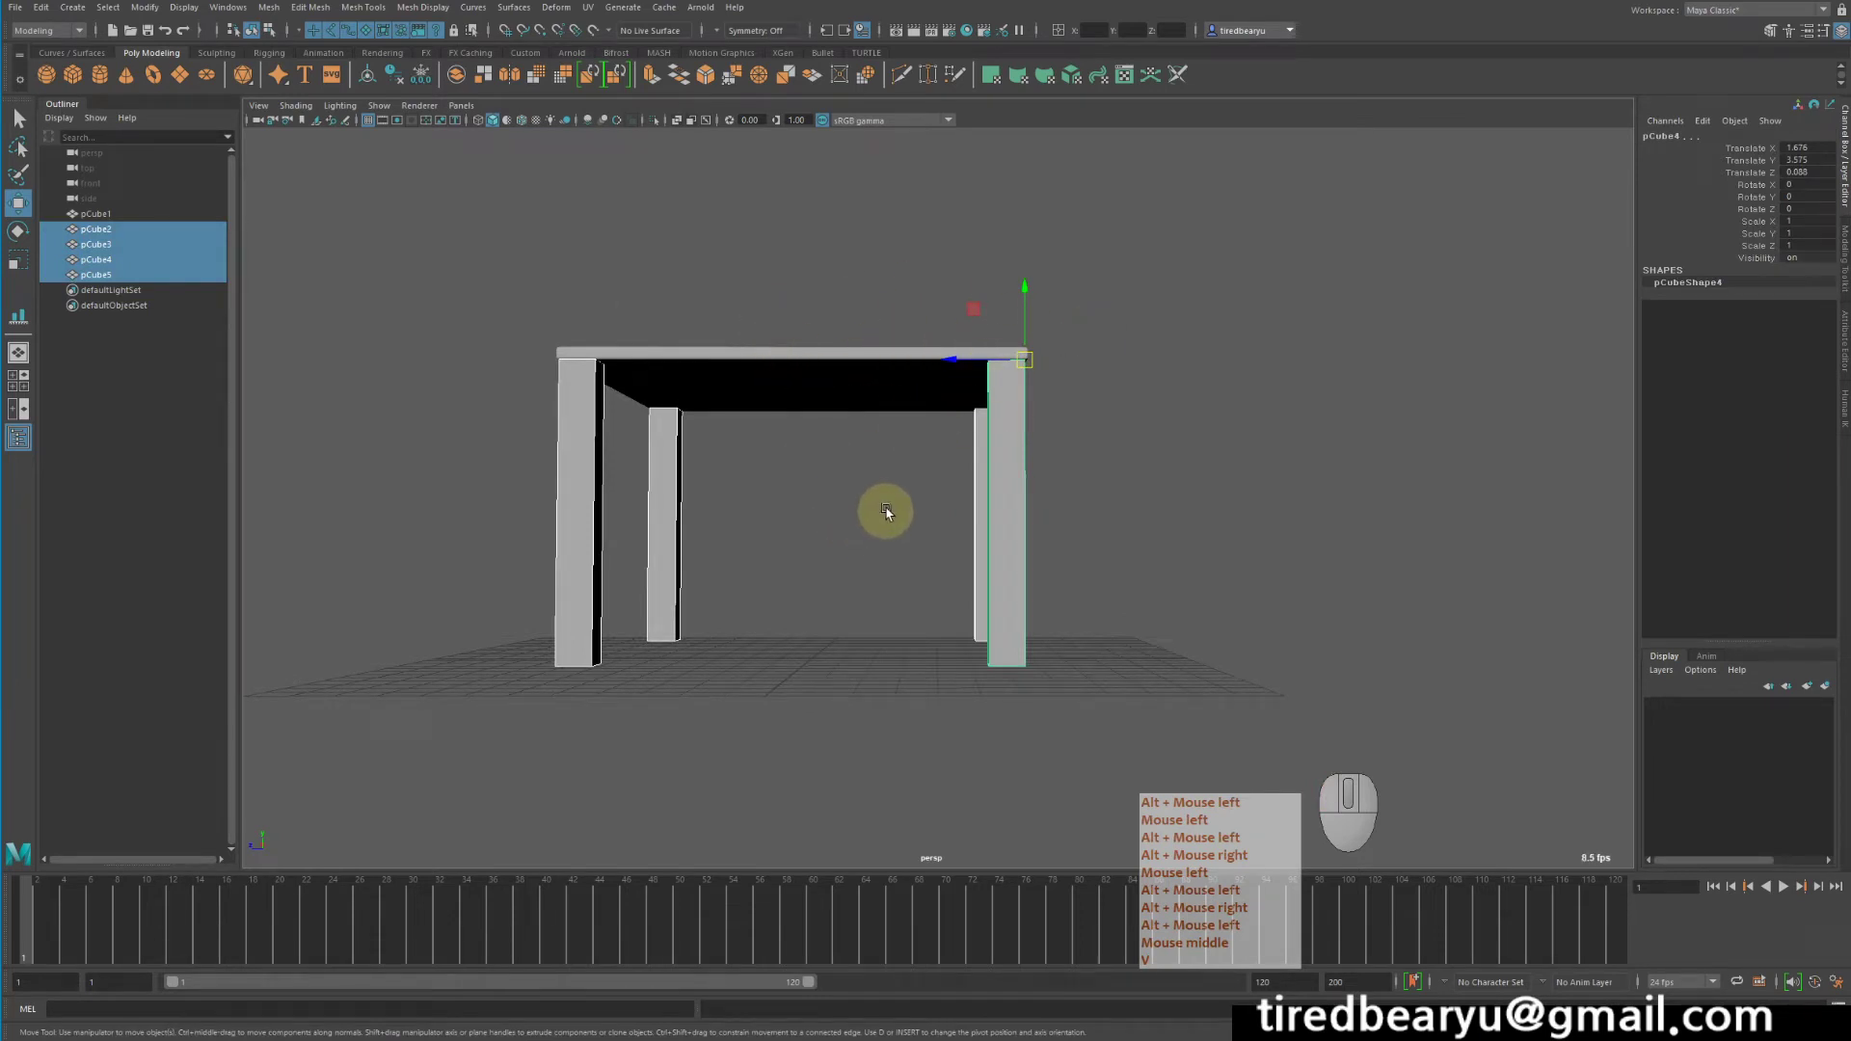
- Select the leg cubes beneath the tabletop
key(v)
click(1186, 451)
right_click(1186, 451)
middle_click(1186, 451)
click(1186, 455)
right_click(1186, 455)
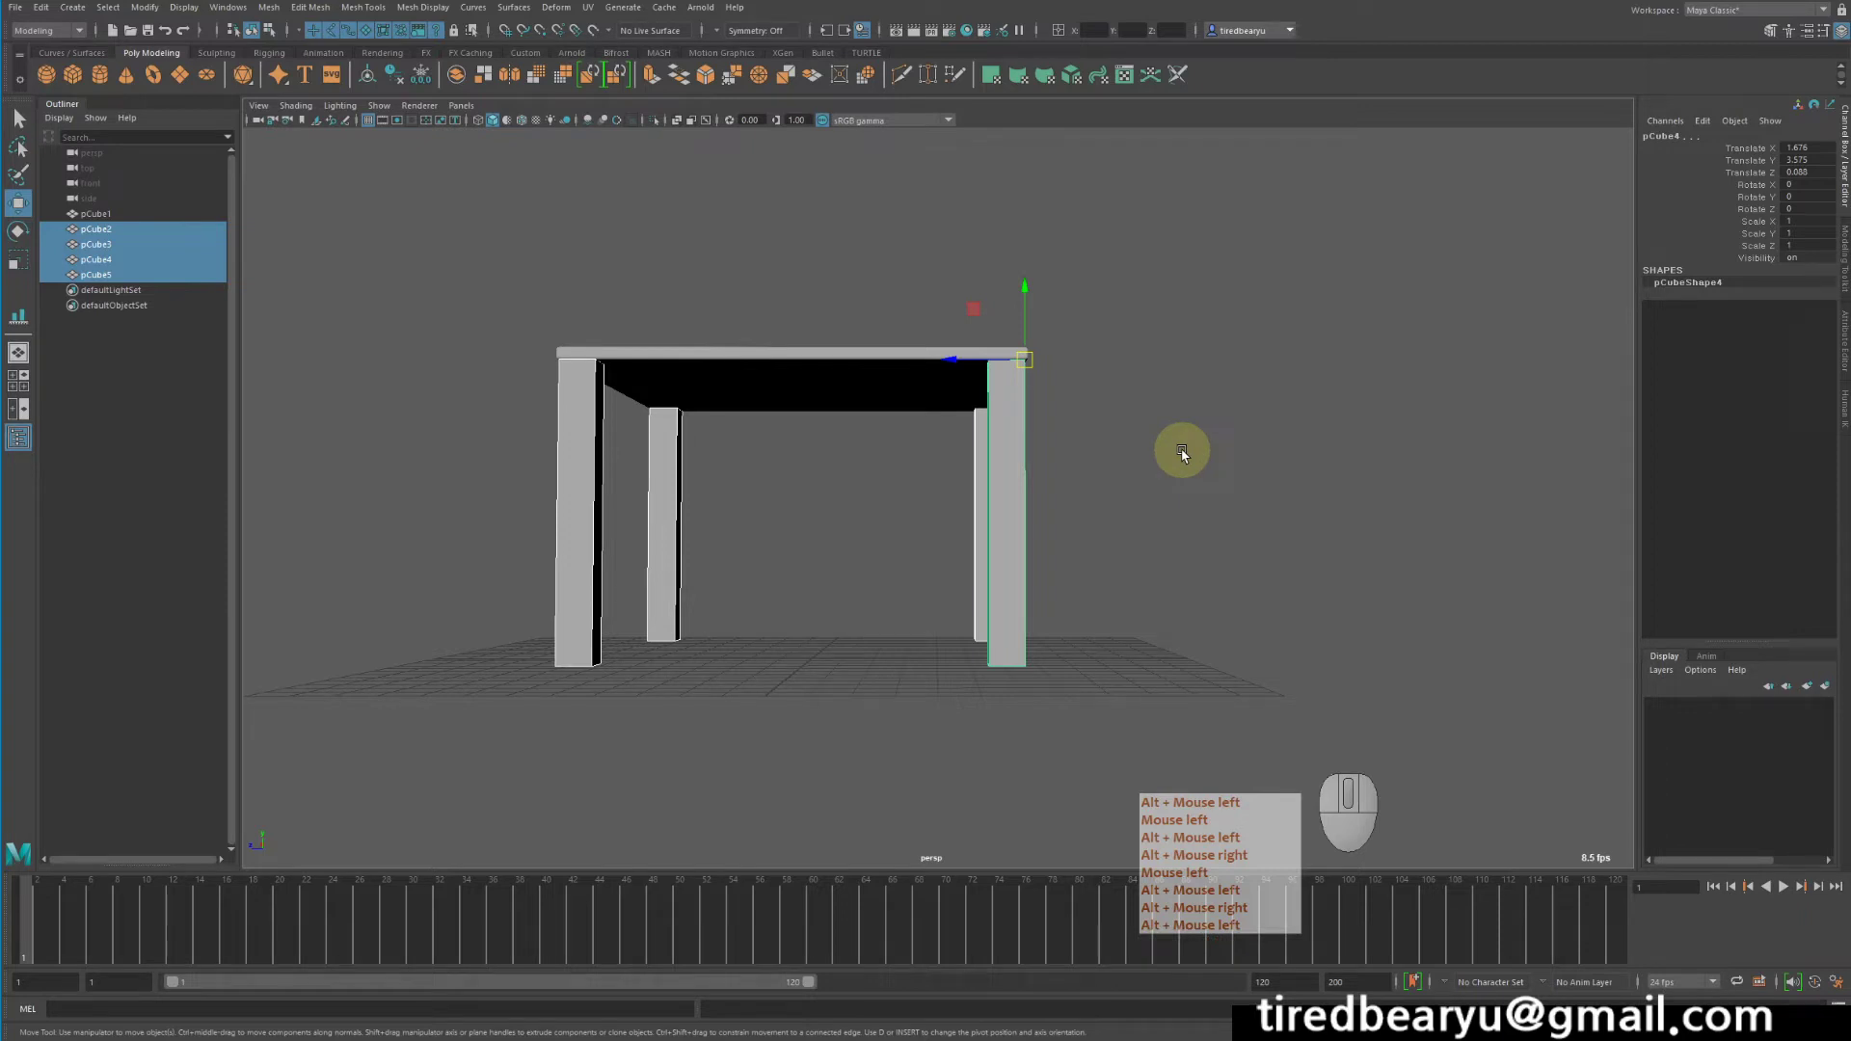
click(1186, 455)
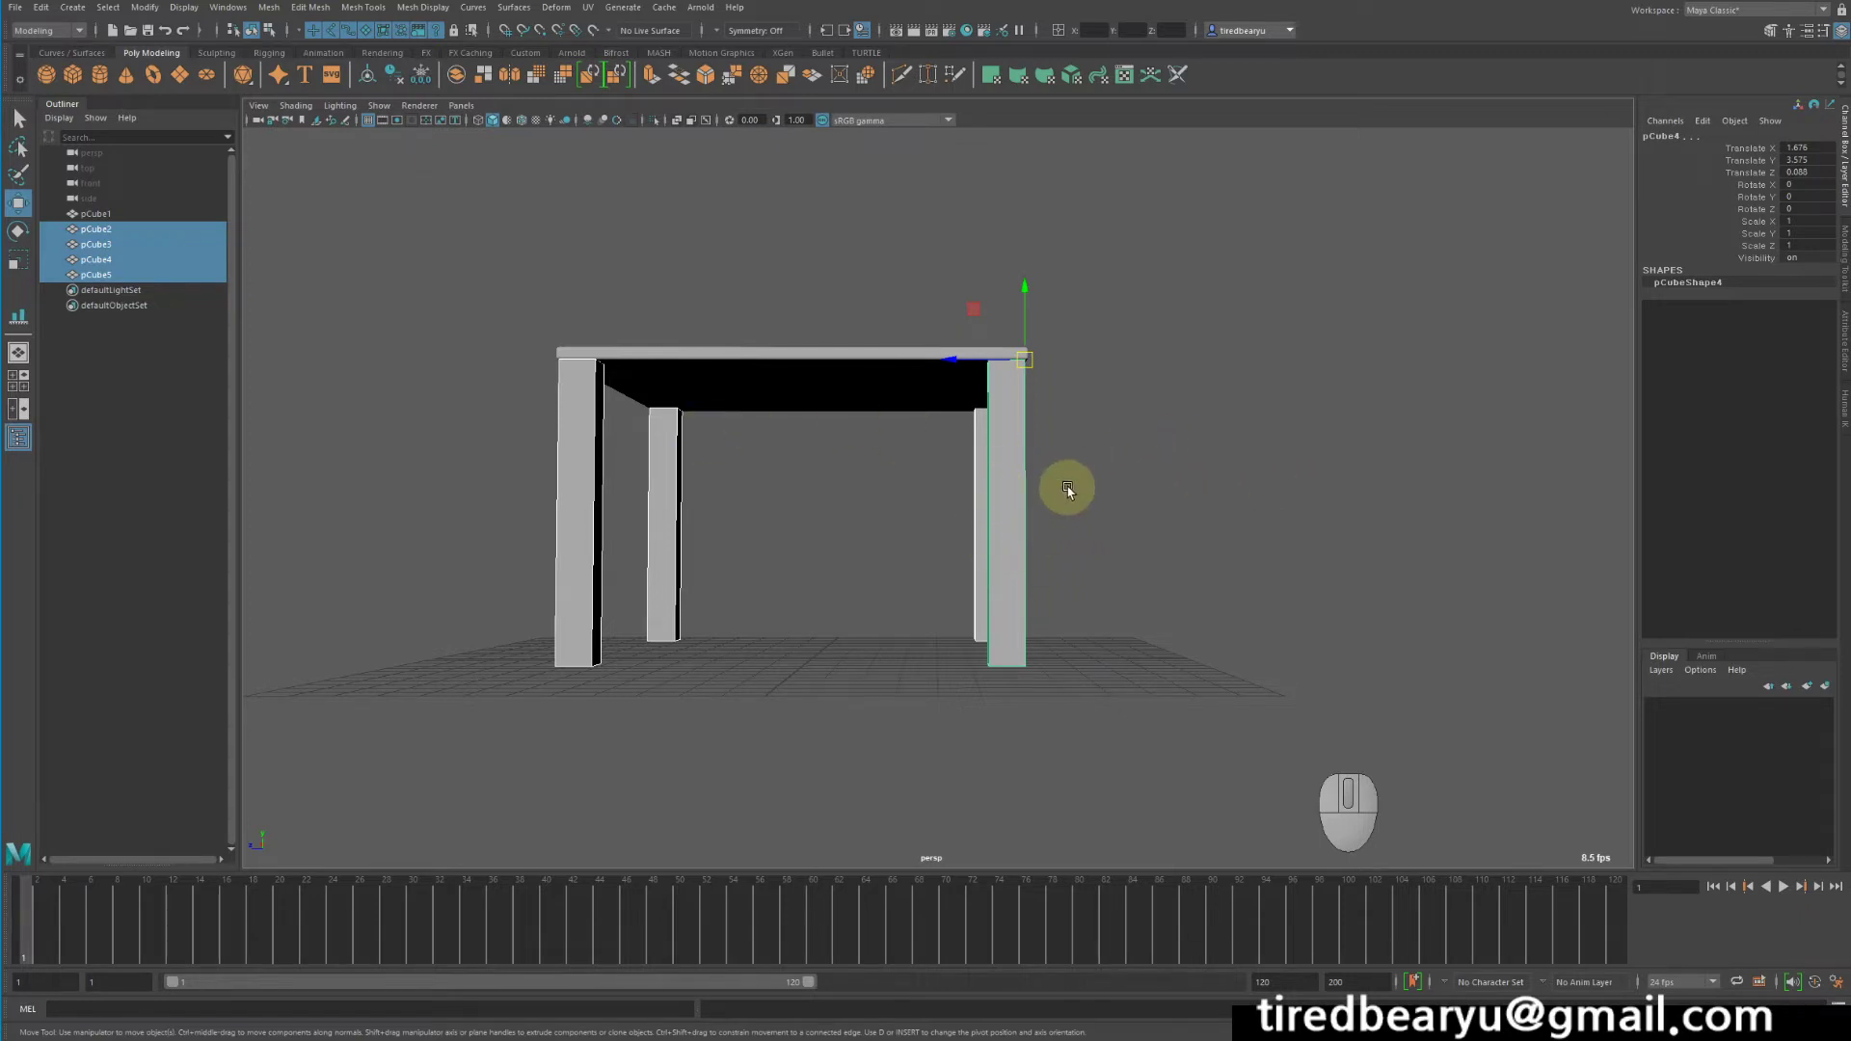
- Tumble around the table to check how the legs line up with the corners
click(882, 459)
drag(956, 487, 1118, 505)
click(1118, 505)
drag(1020, 469, 1115, 450)
right_click(1020, 469)
click(1115, 449)
drag(1326, 421, 1233, 400)
right_click(1233, 400)
click(1215, 390)
click(1210, 380)
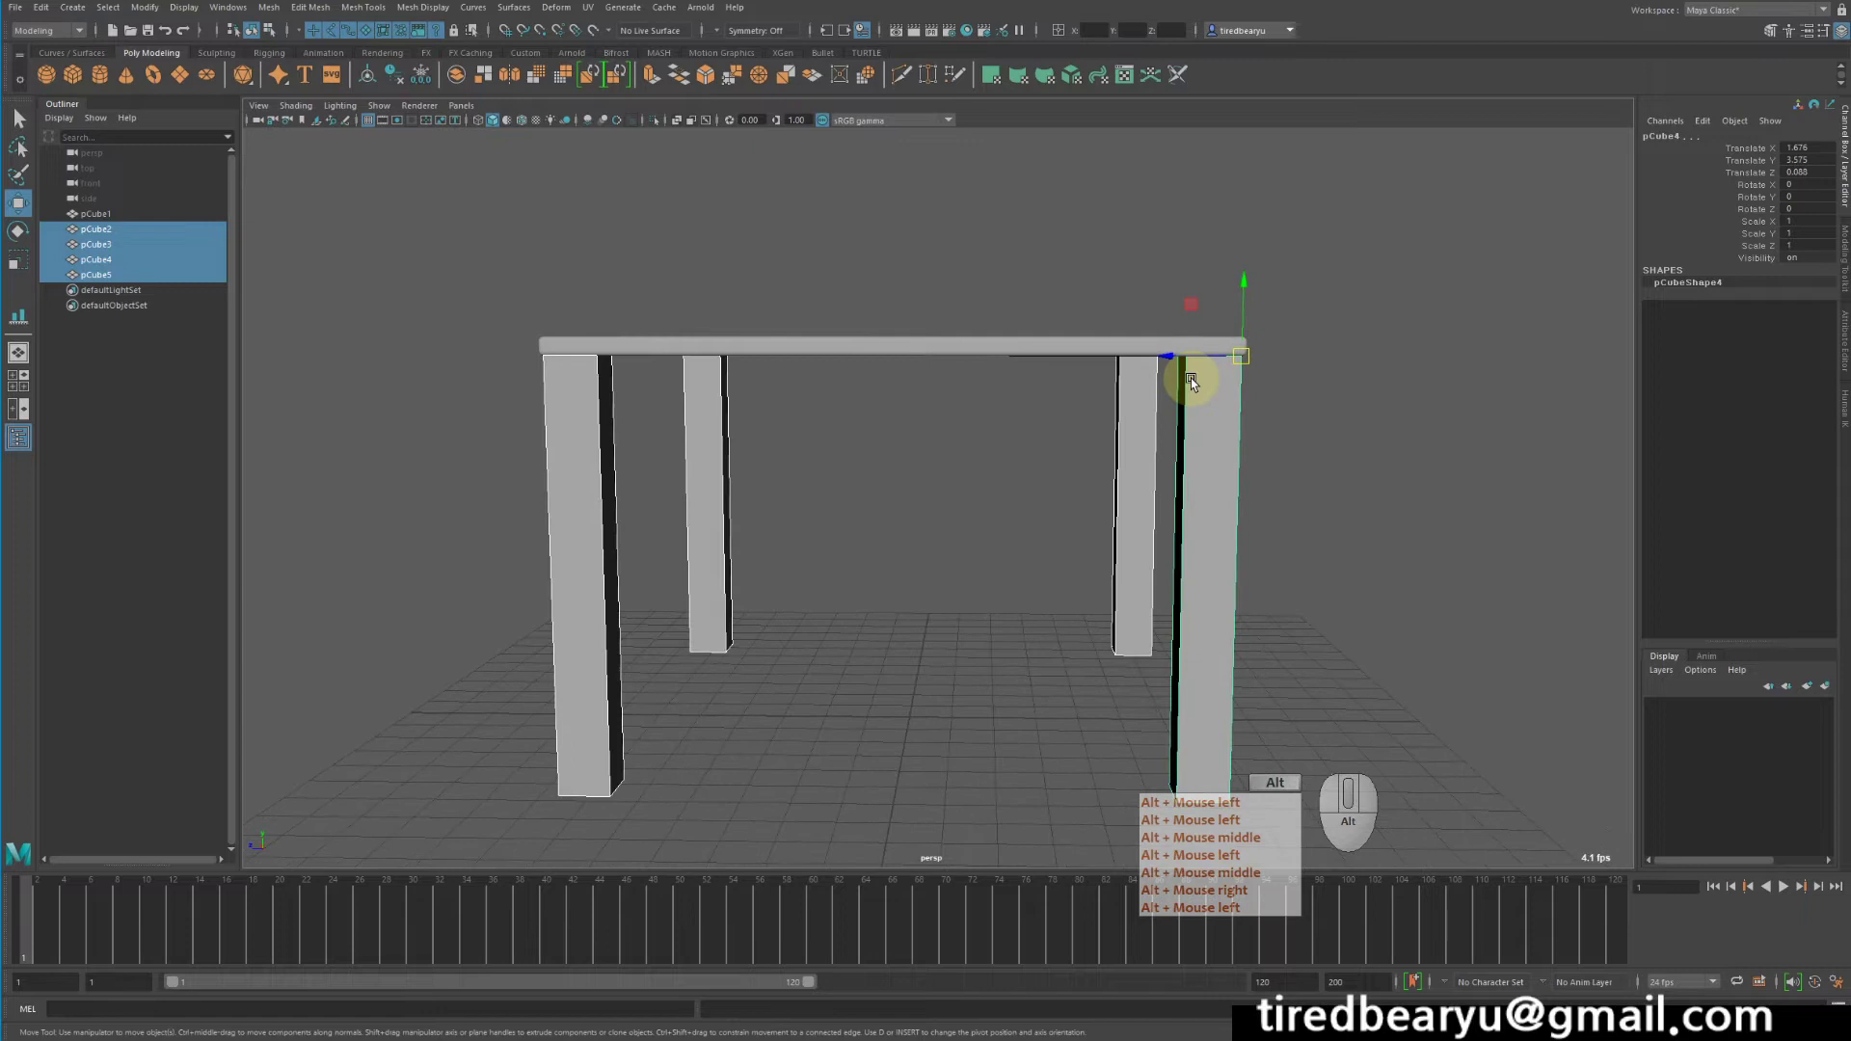
- Adjust the selected piece's Translate Y height, leaving a gap under the tabletop
click(634, 488)
drag(1397, 512, 1306, 479)
middle_click(1397, 512)
key(w)
drag(1164, 317, 1156, 390)
right_click(1163, 317)
middle_click(1163, 317)
click(1174, 410)
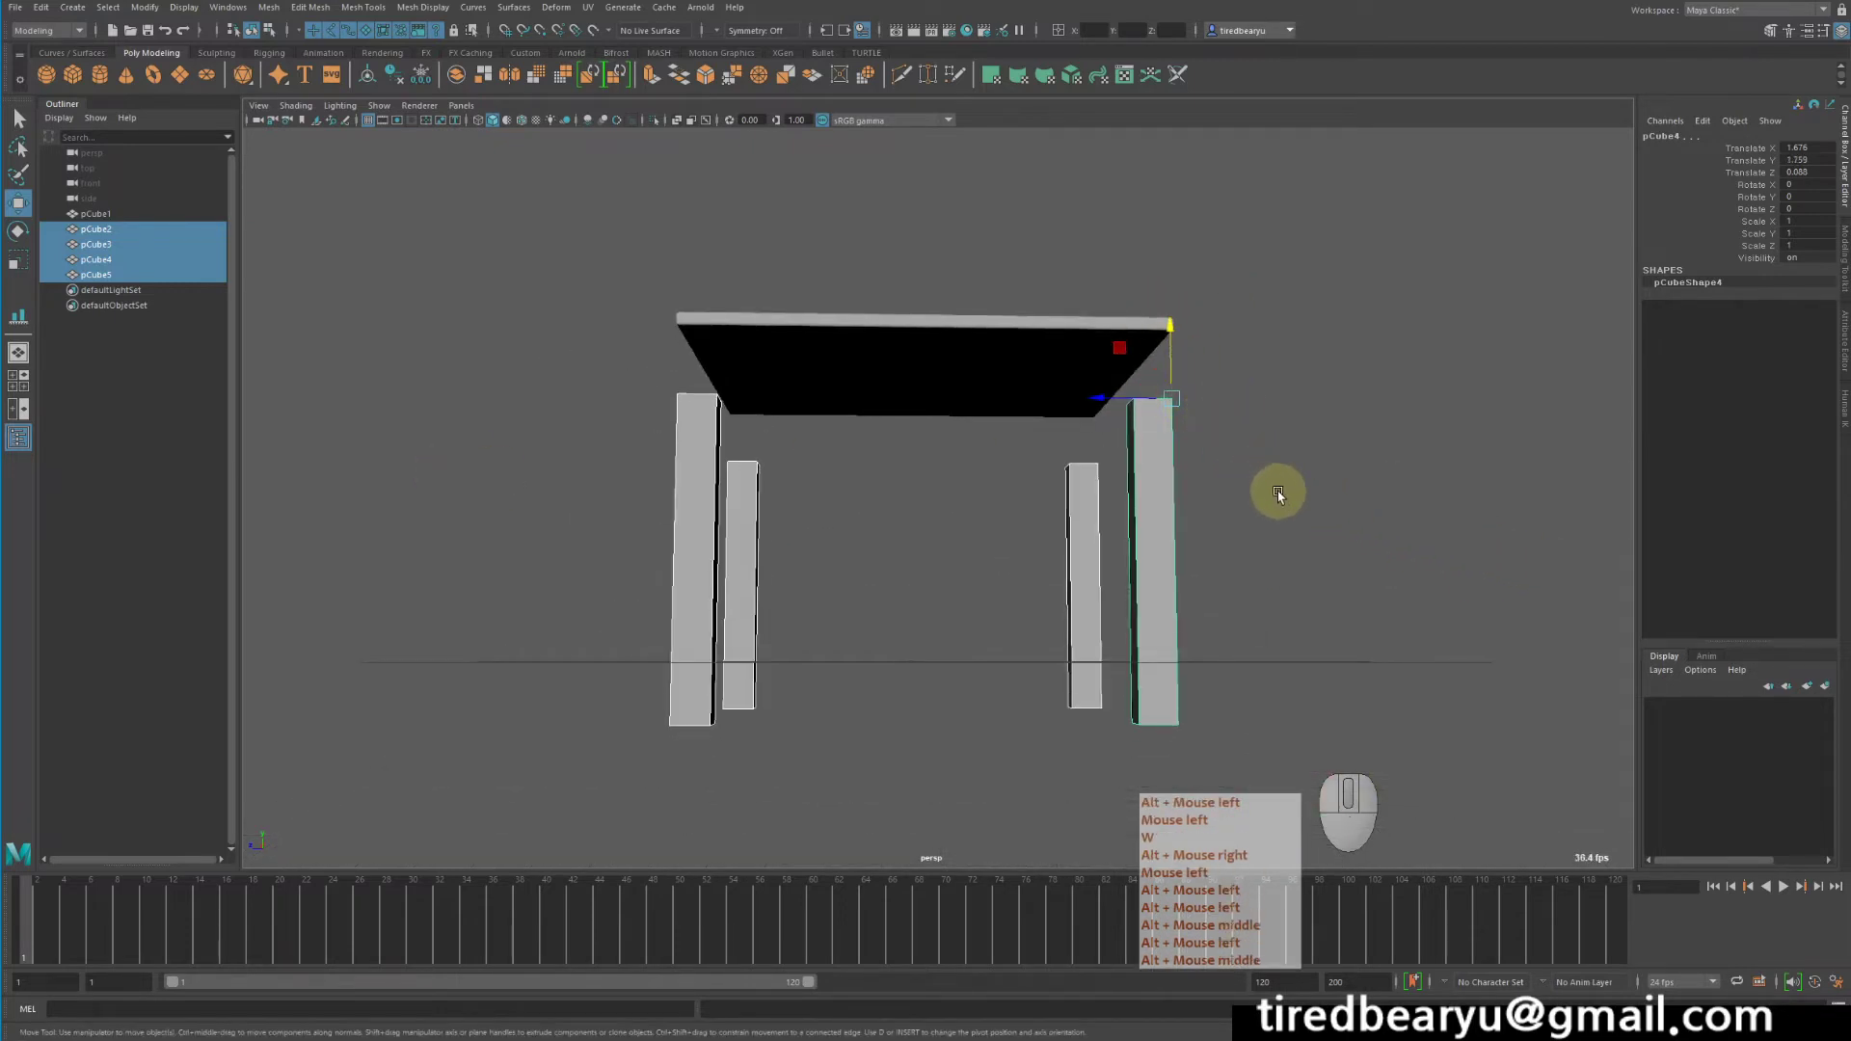
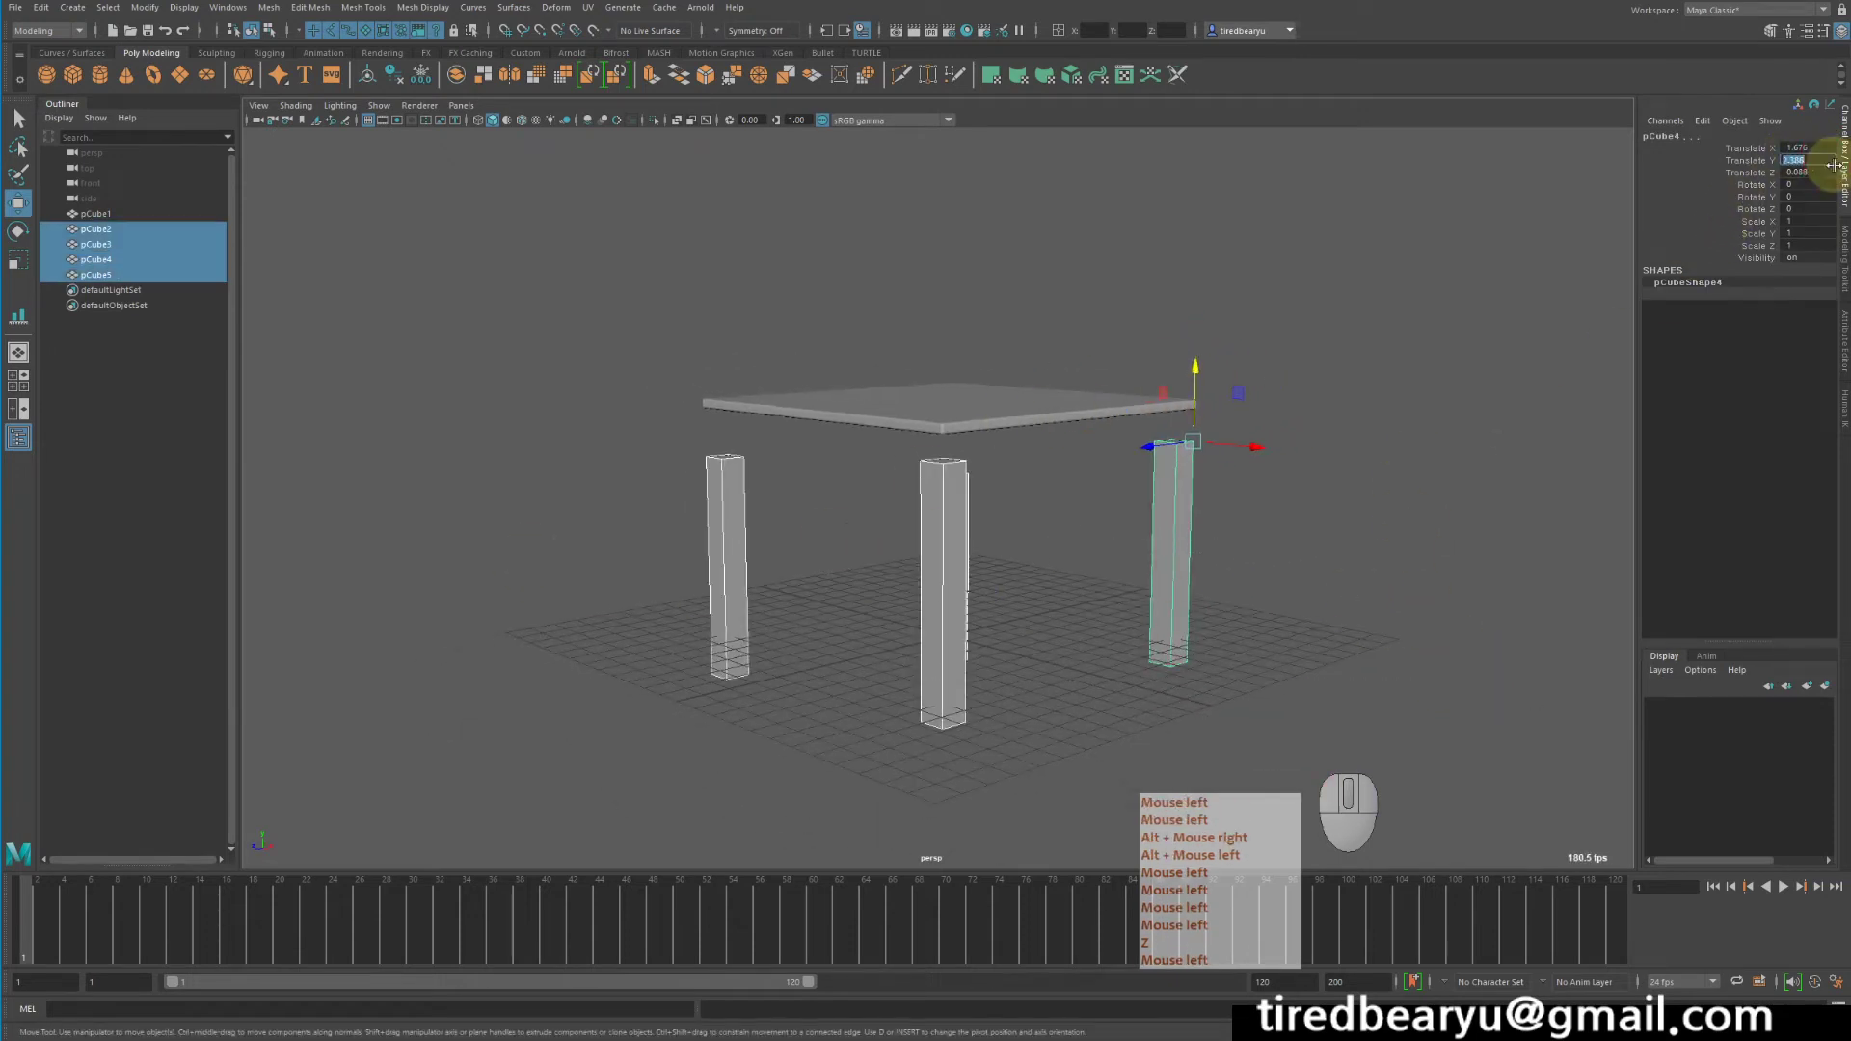
- Enter a Translate Y of 1 in the Channel Box for all four selected legs and reach for the Modify menu
key(1)
key(Return)
click(1047, 548)
click(1113, 506)
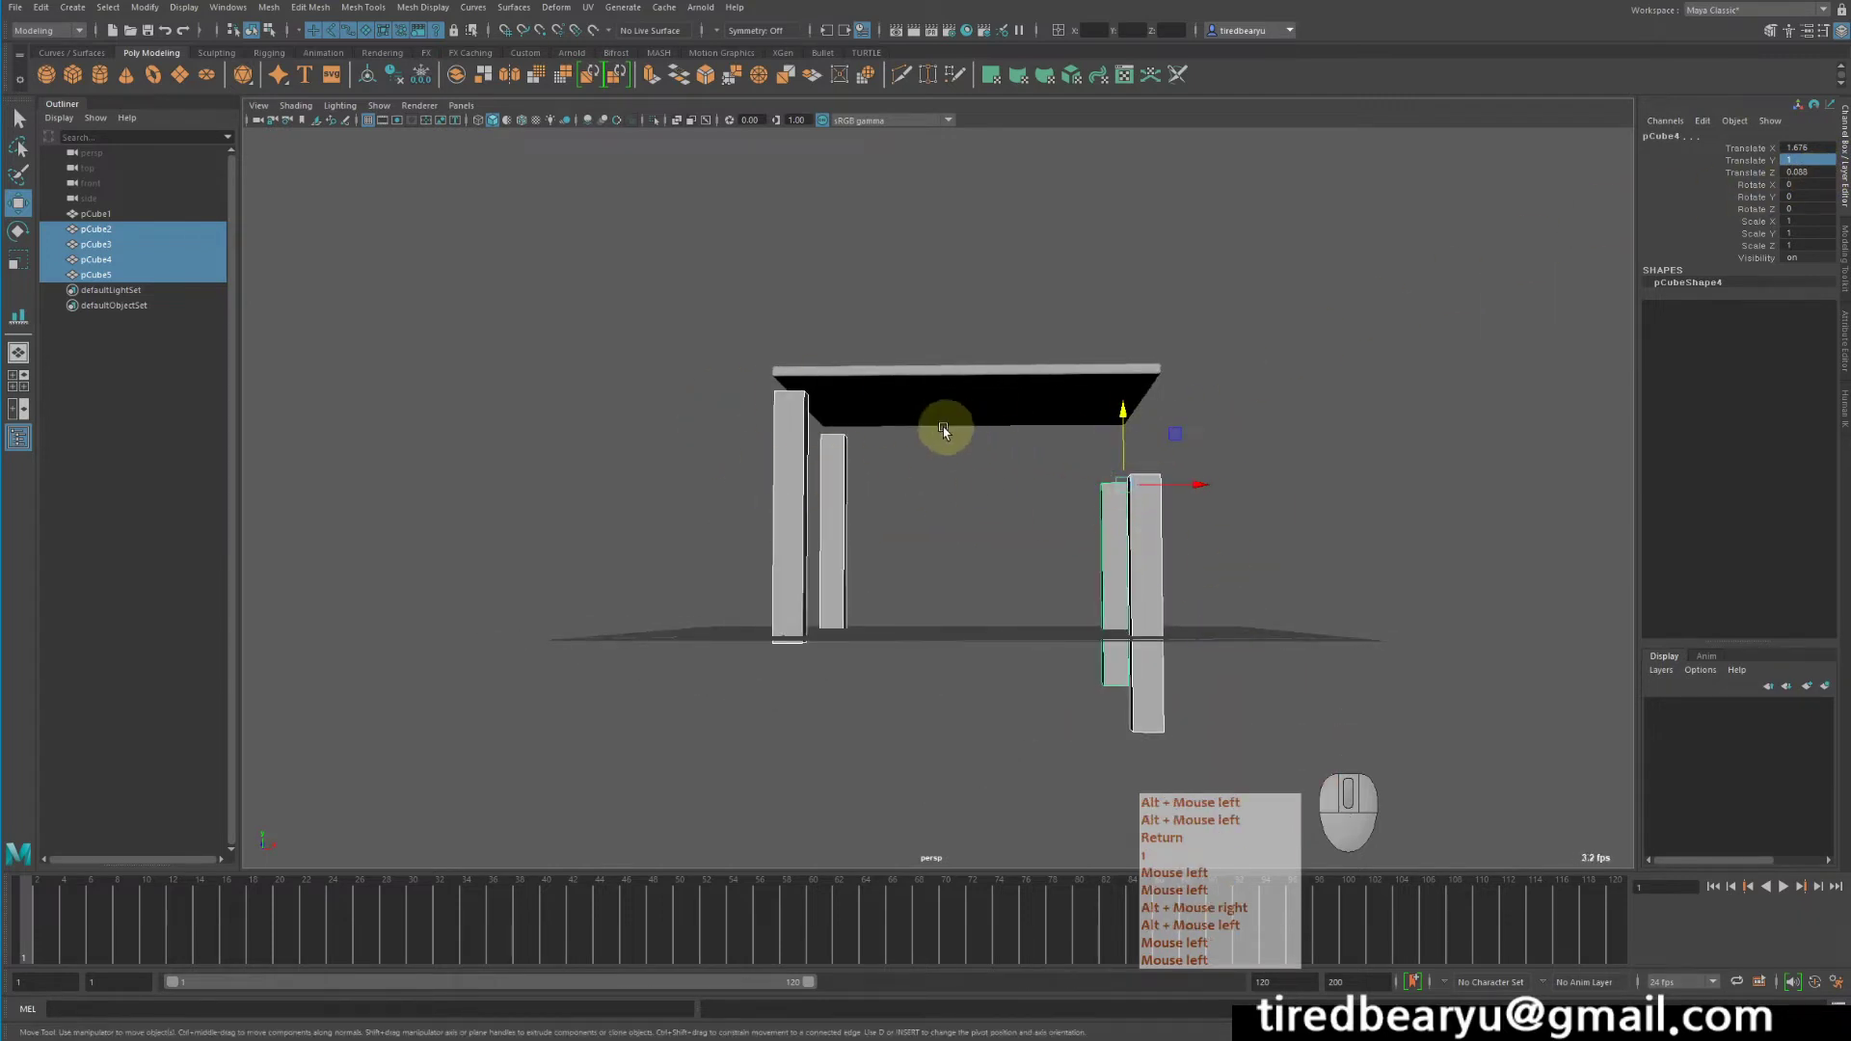
click(1246, 615)
key(Return)
key(1)
right_click(1096, 509)
drag(1492, 486, 1375, 489)
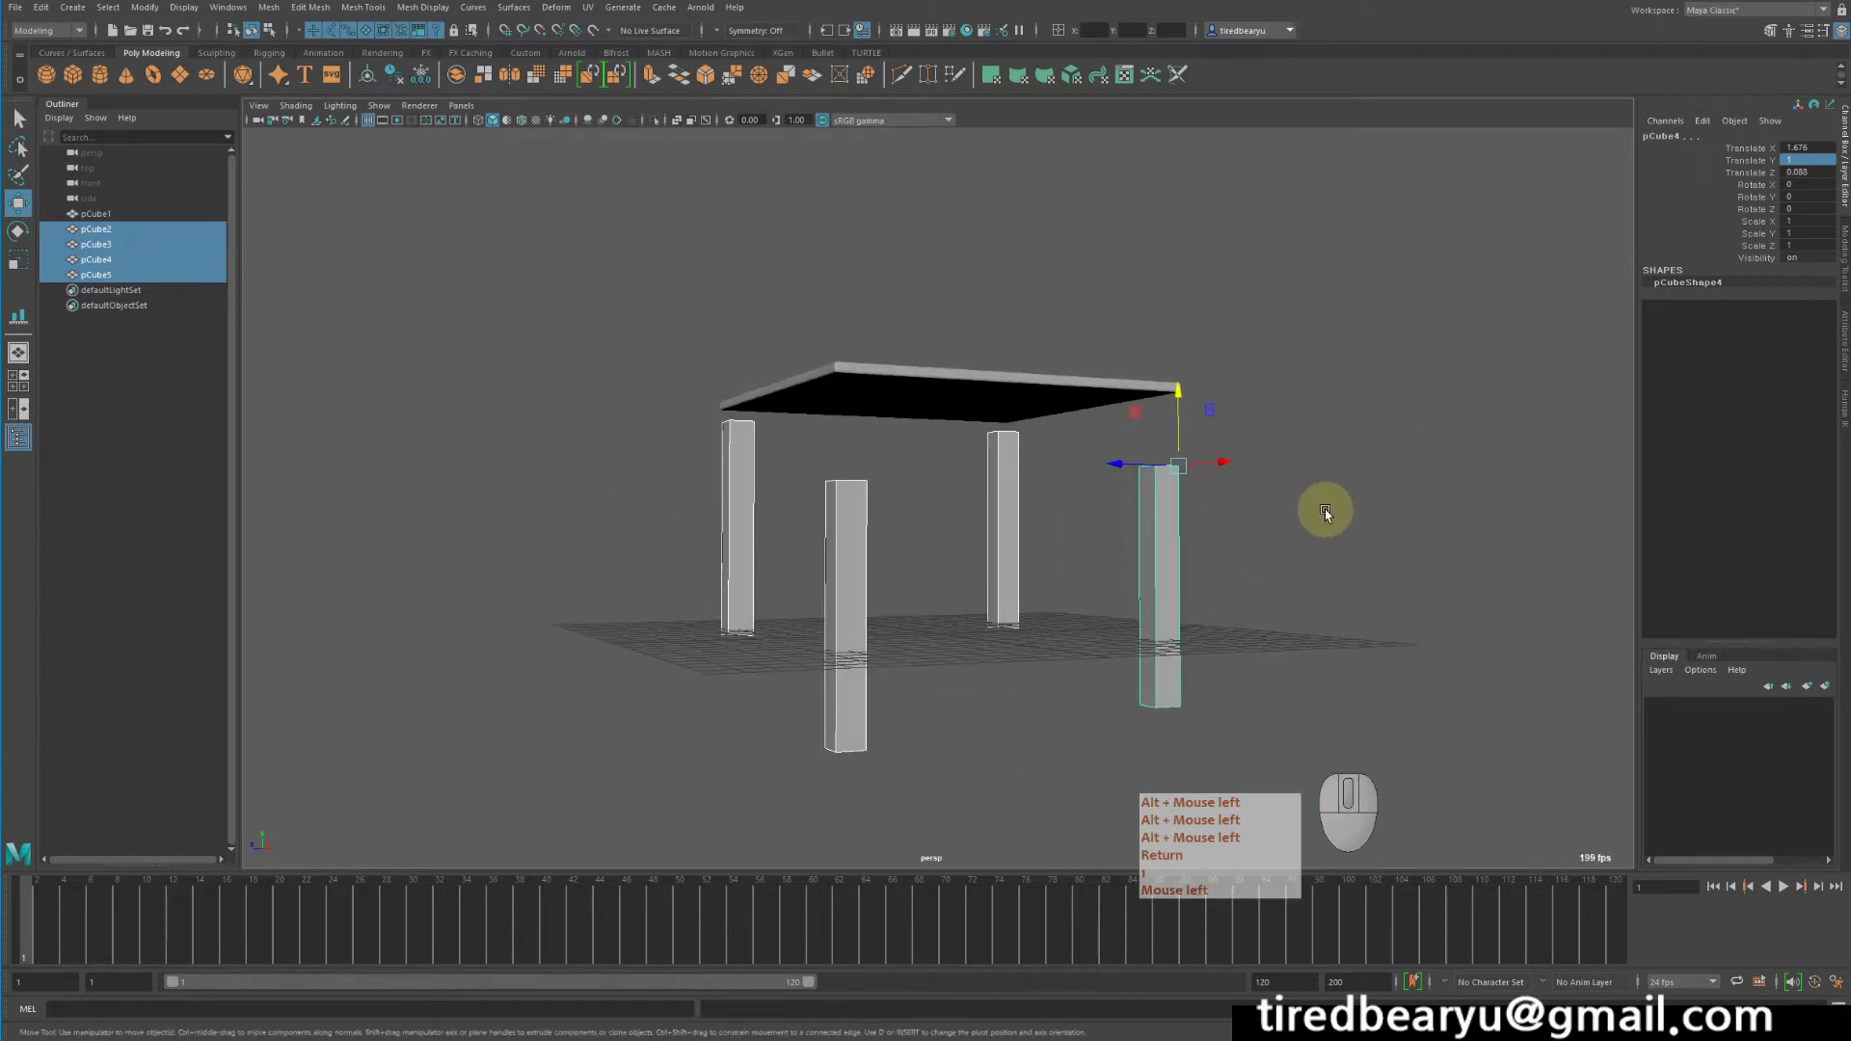
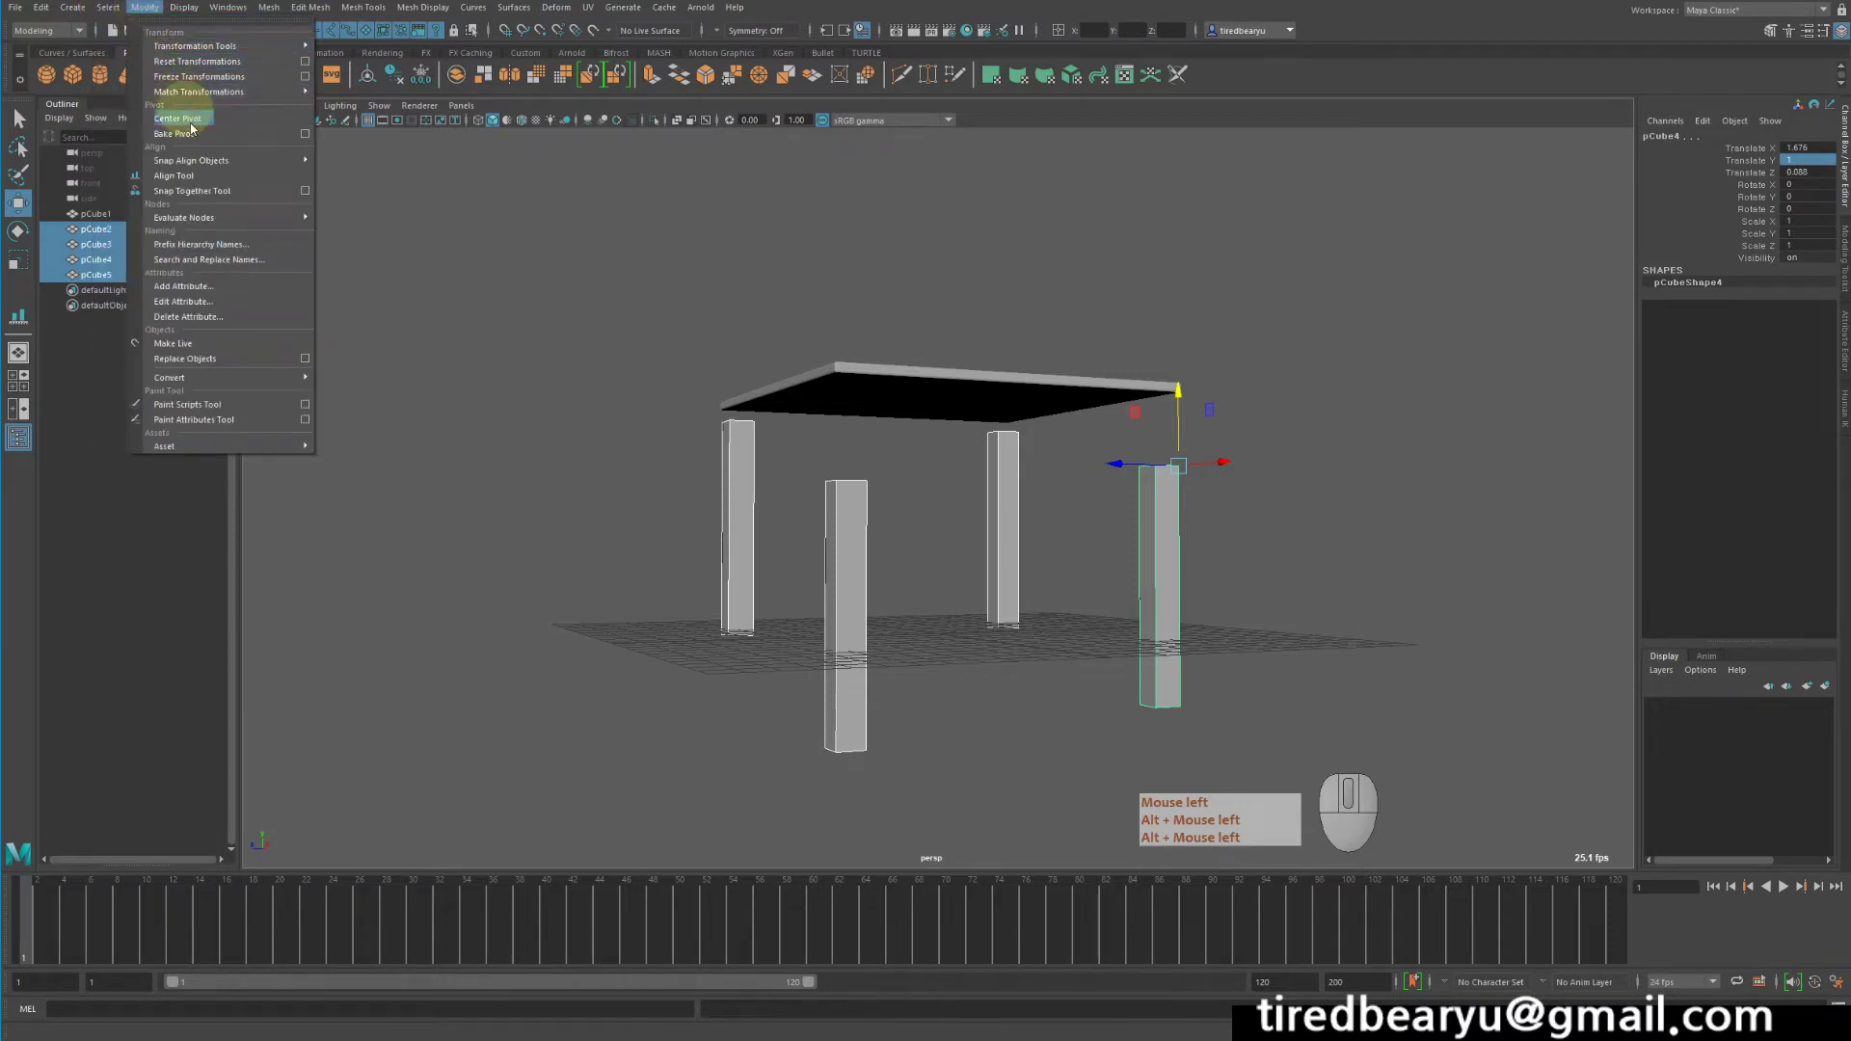
- Start the Align Tool from Modify and pick a bounding-box handle to line the legs up
click(221, 182)
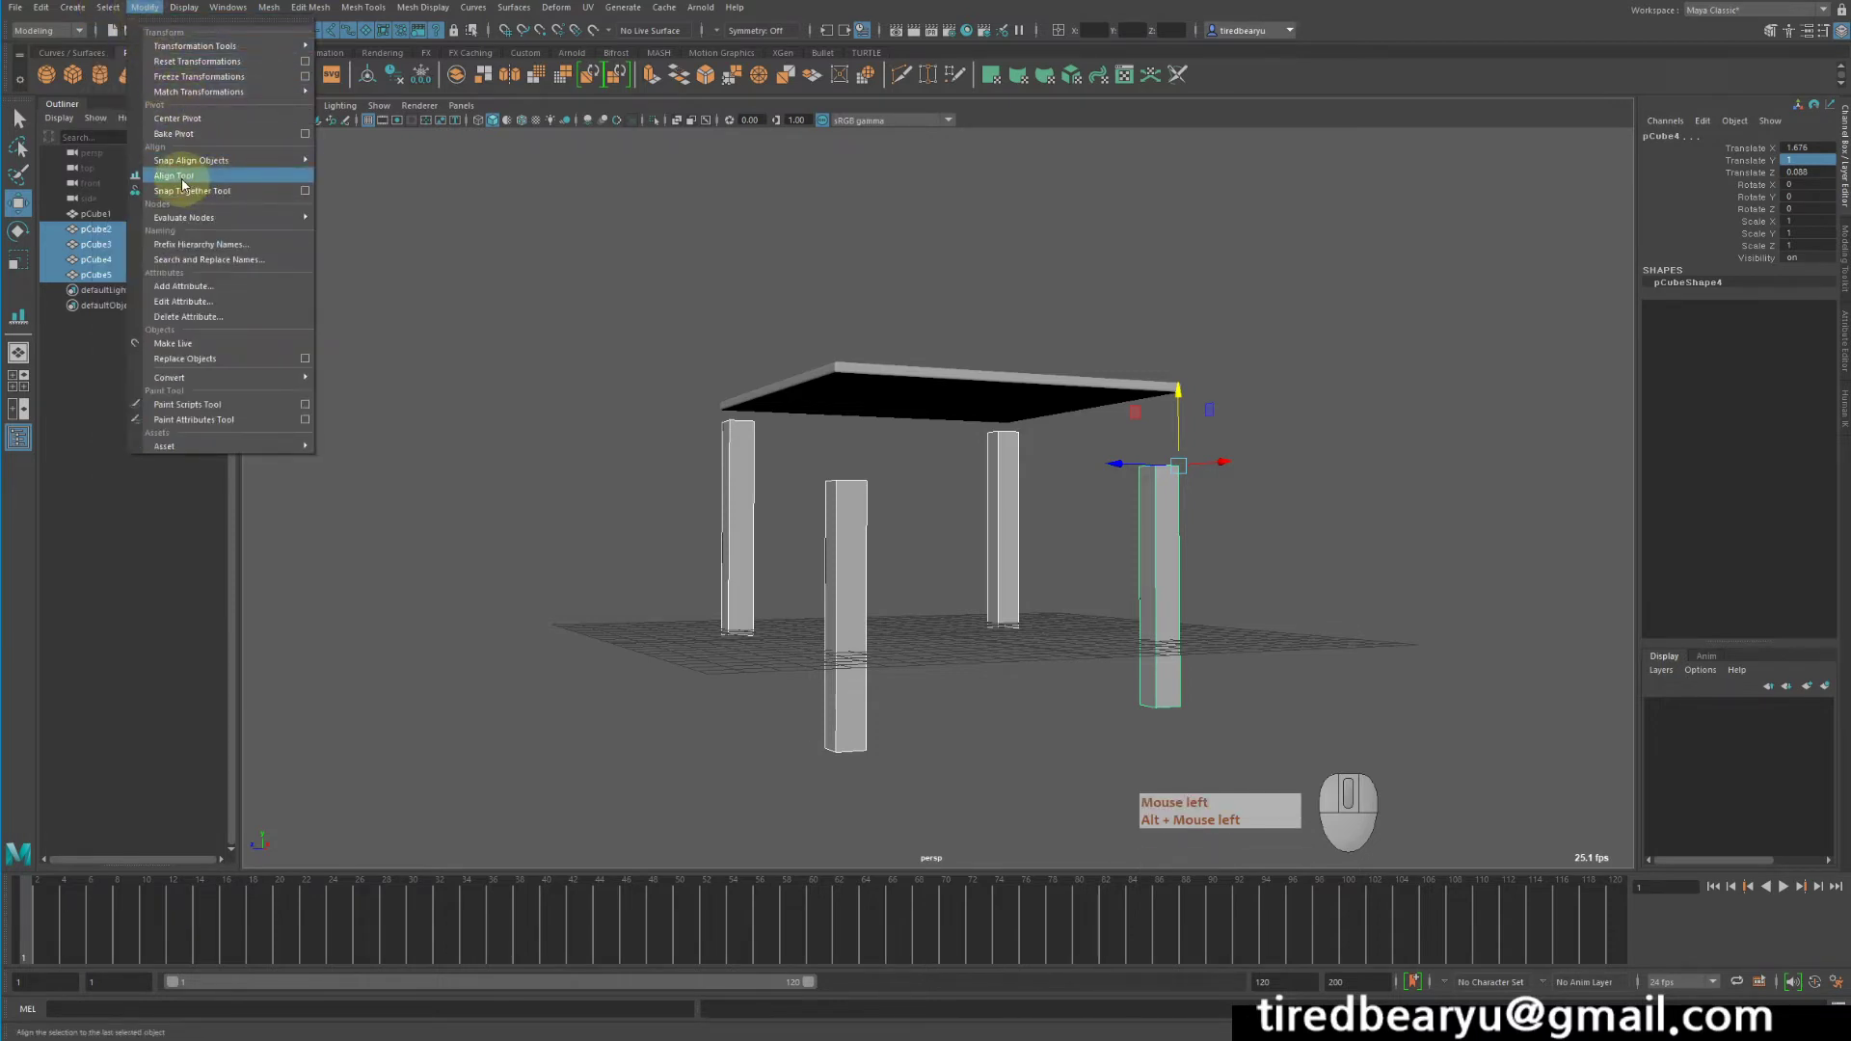
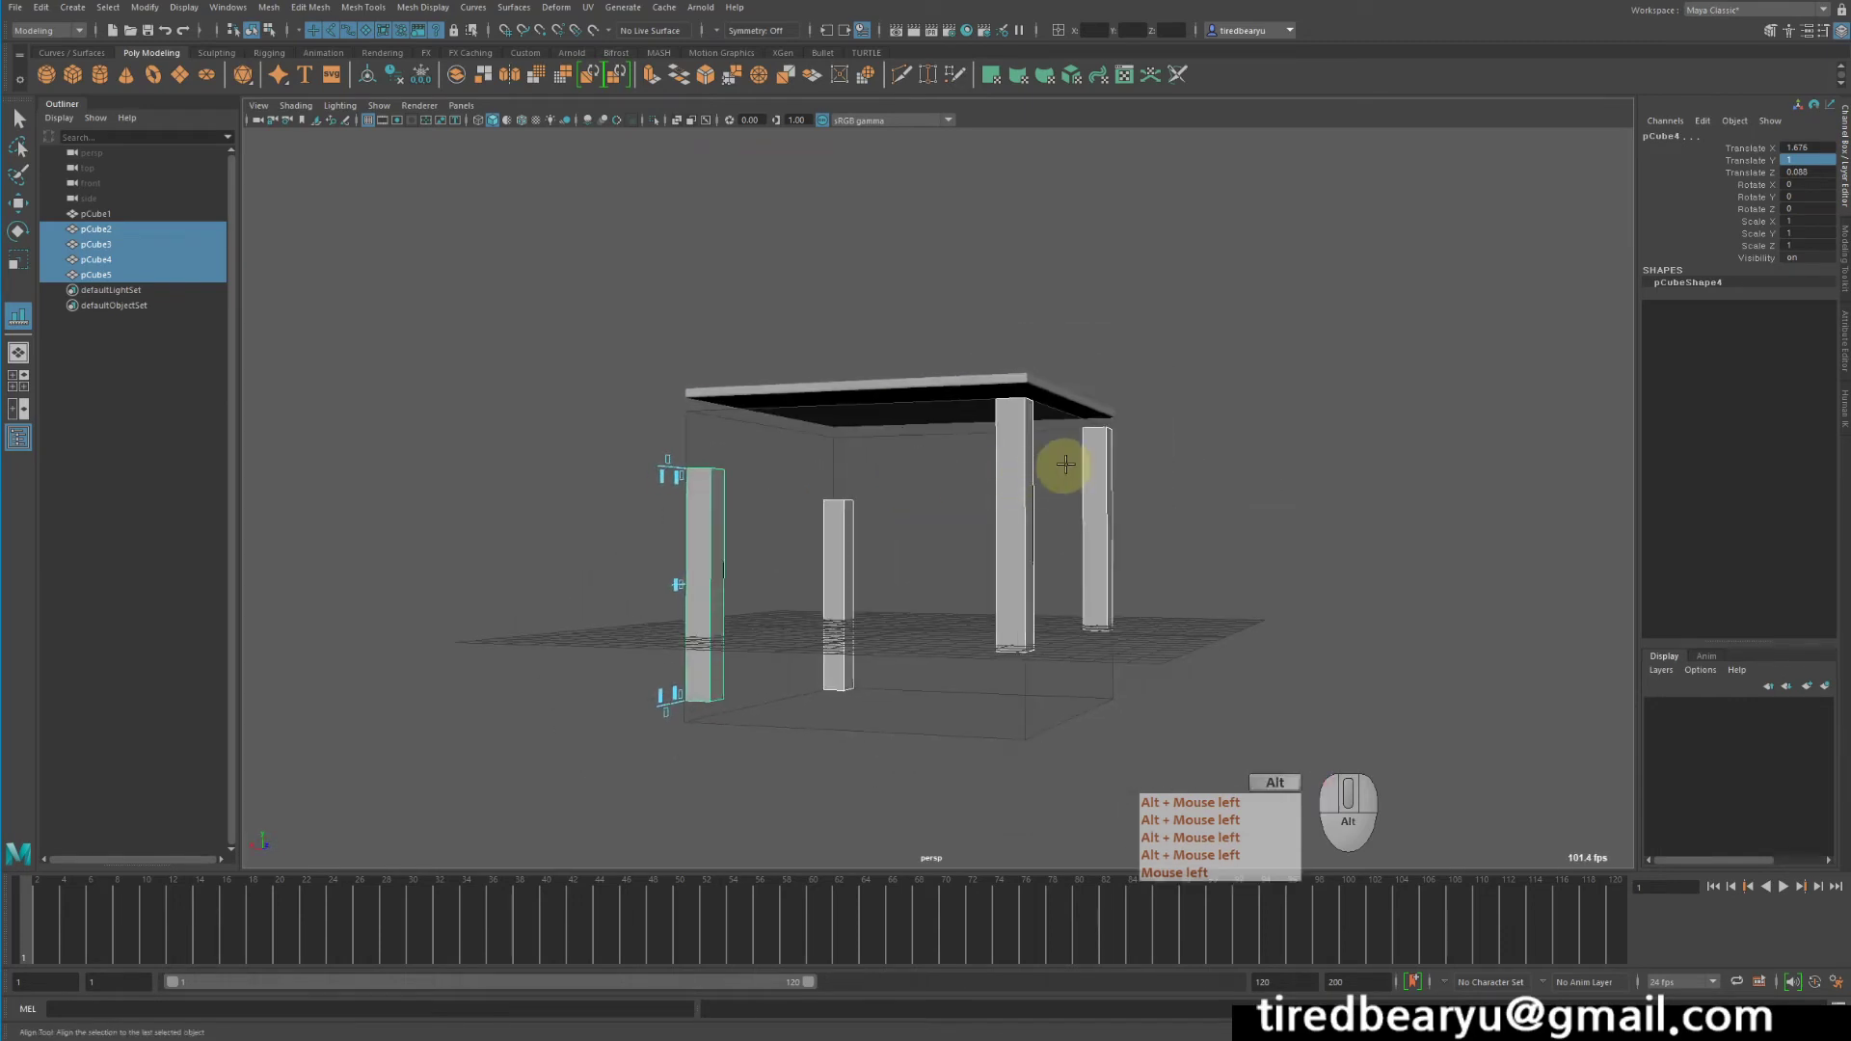
click(762, 501)
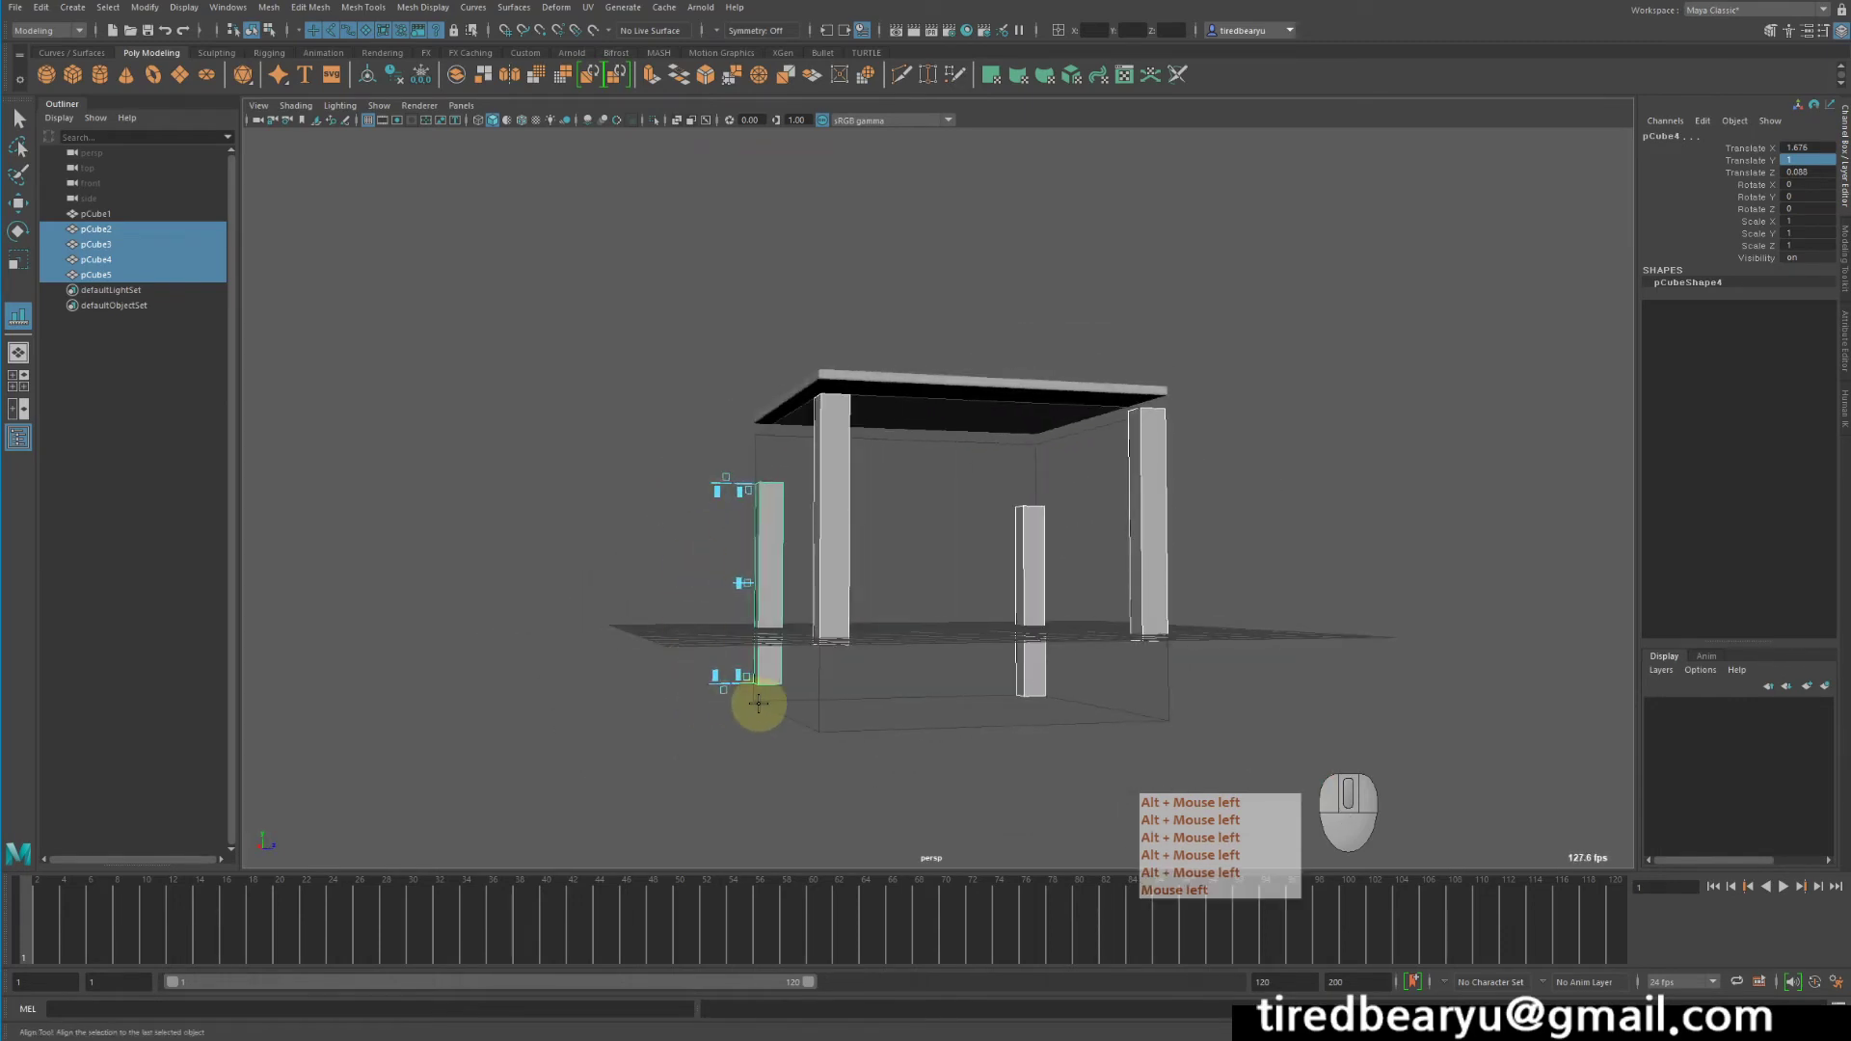
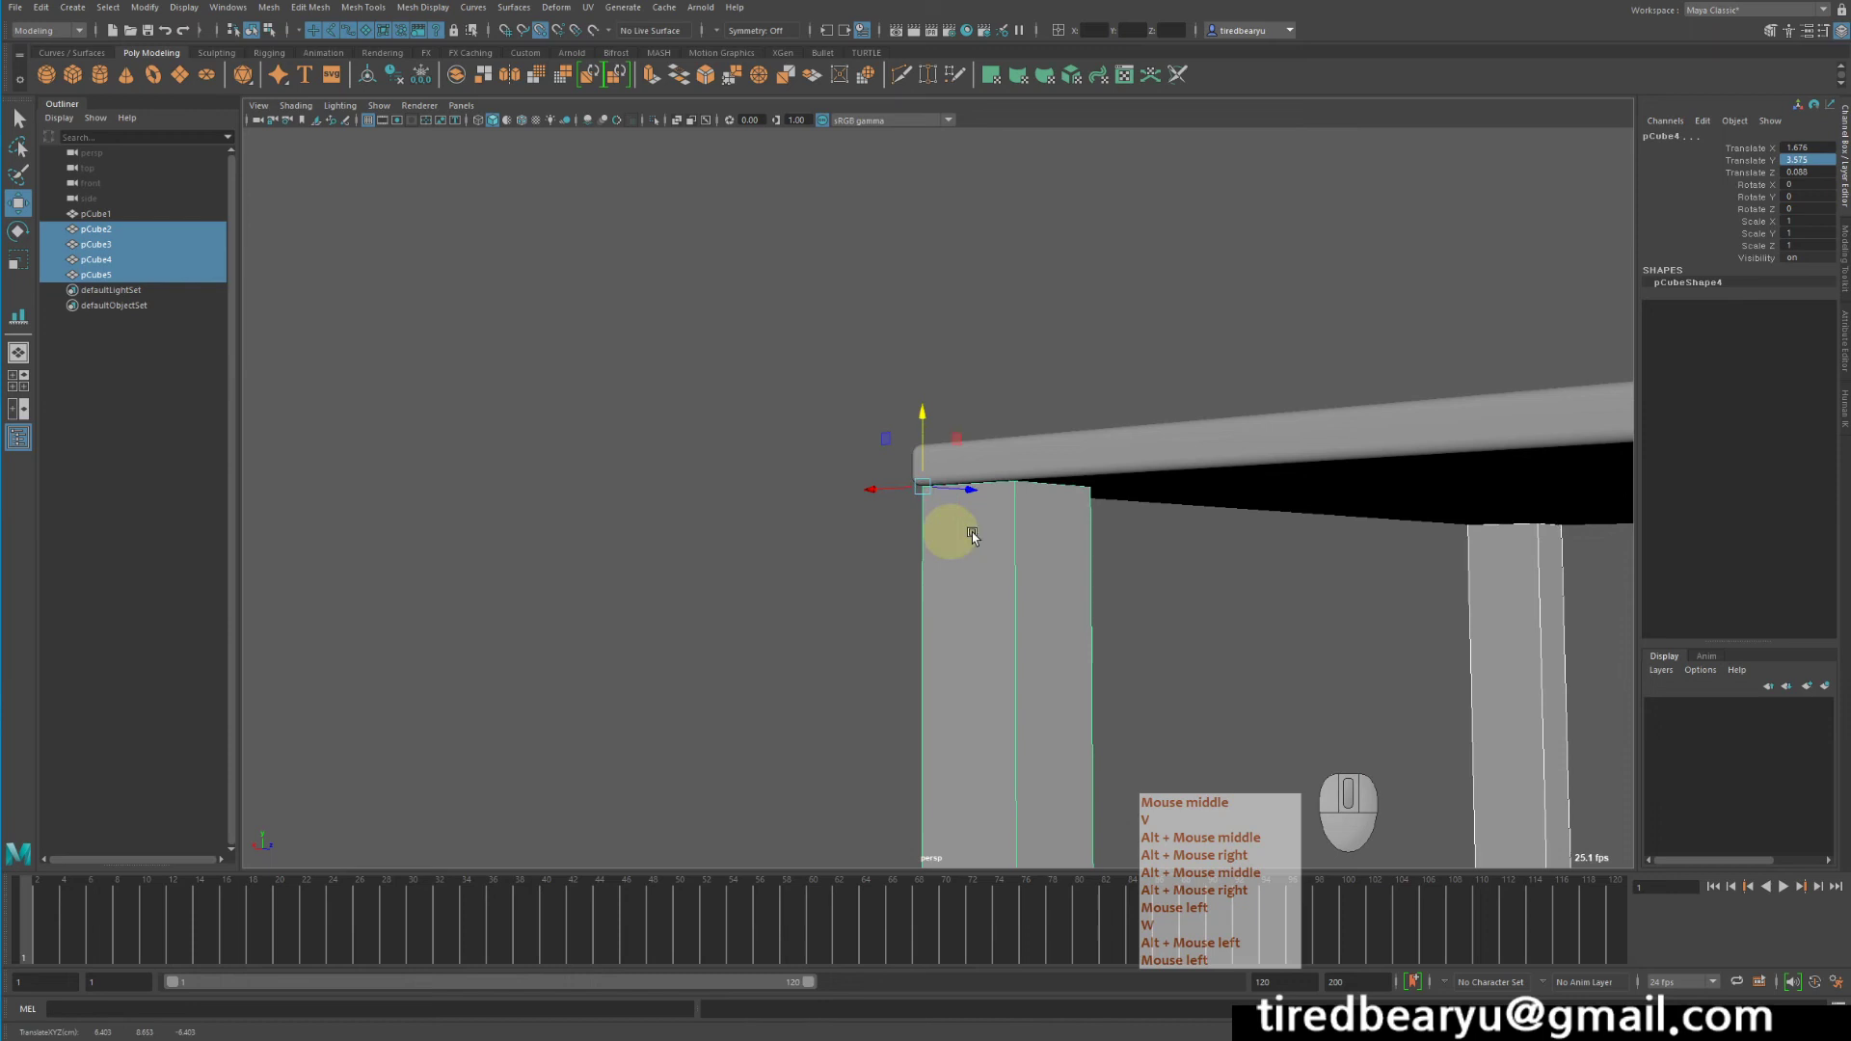
- Select pCube4 and tumble the viewport around the table to check the legs under the corners
right_click(1251, 519)
middle_click(1101, 450)
click(961, 416)
key(alt+v)
right_click(967, 426)
drag(1066, 486, 1060, 507)
click(764, 468)
right_click(764, 468)
drag(765, 468, 758, 556)
drag(867, 523, 1018, 575)
key(alt+v)
key(z)
- Keep orbiting and panning to inspect each leg meeting the tabletop's underside
middle_click(897, 522)
right_click(897, 522)
middle_click(1007, 502)
right_click(1008, 503)
drag(997, 540, 904, 436)
drag(898, 446, 810, 442)
middle_click(696, 596)
right_click(696, 596)
click(696, 596)
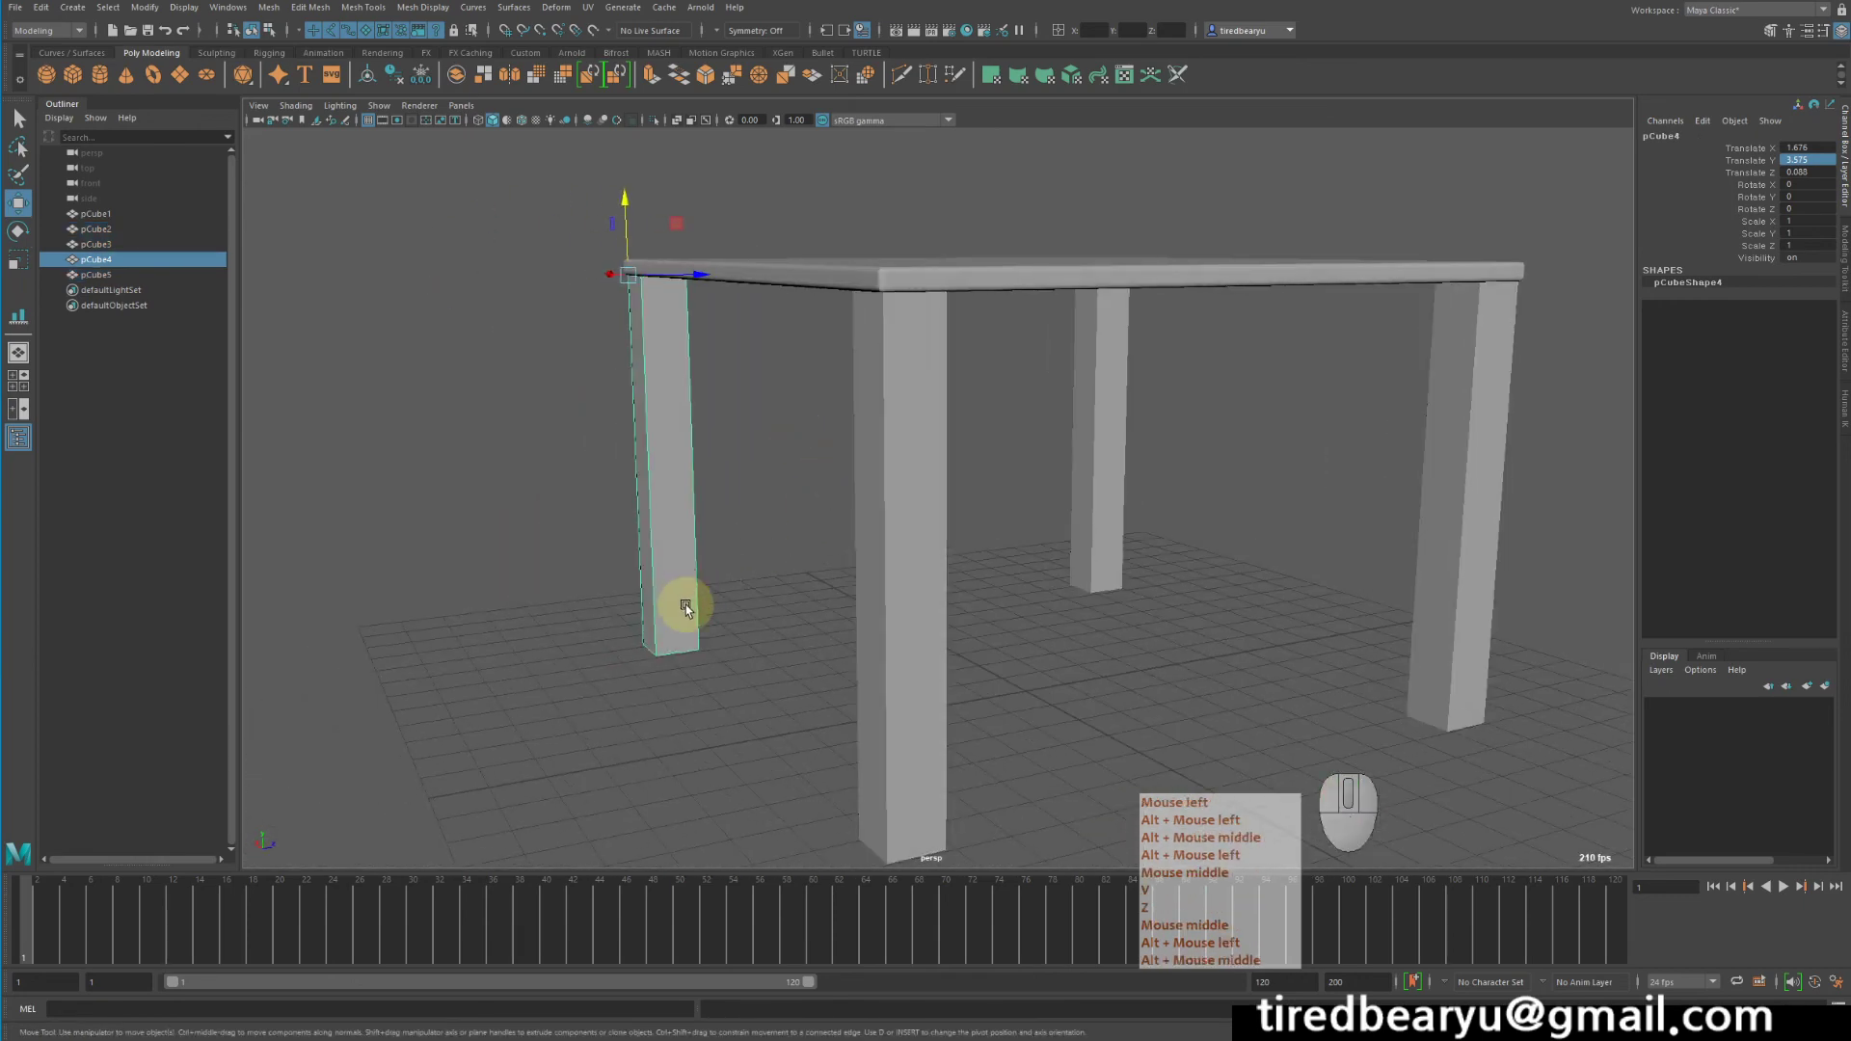
click(694, 607)
middle_click(693, 607)
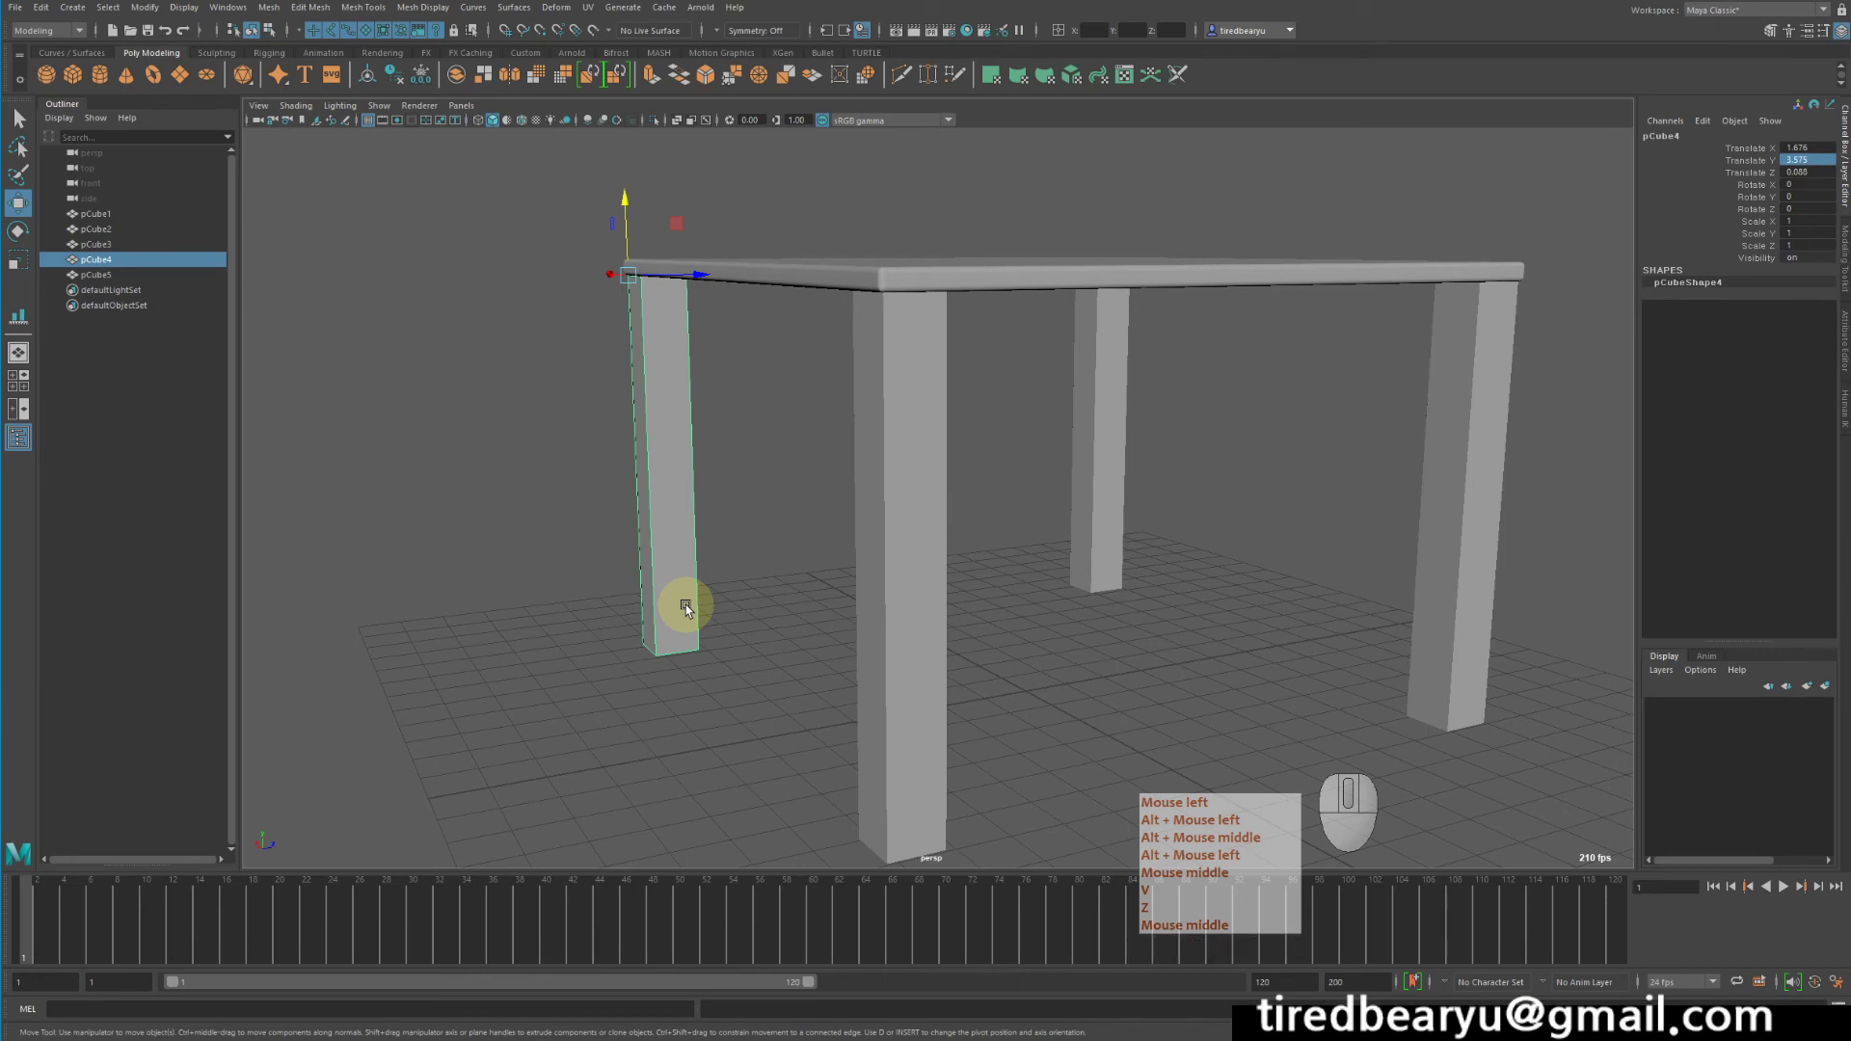
middle_click(693, 607)
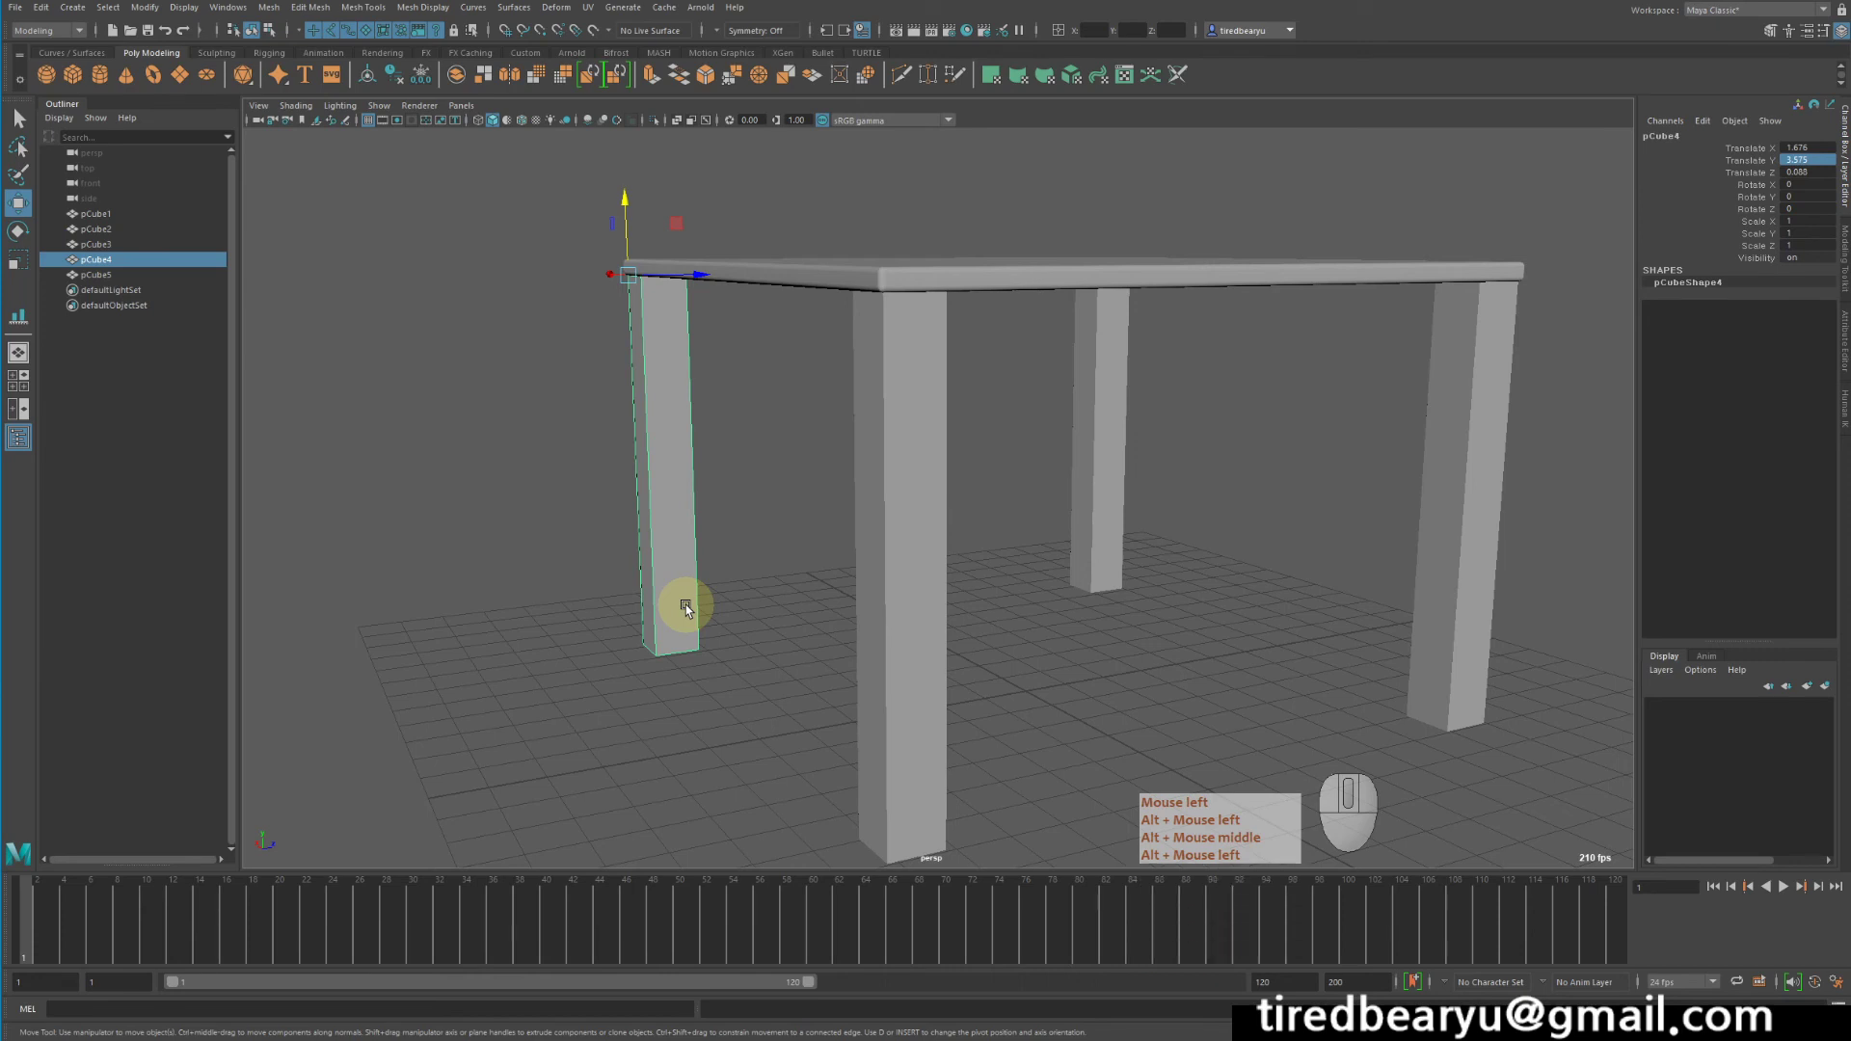